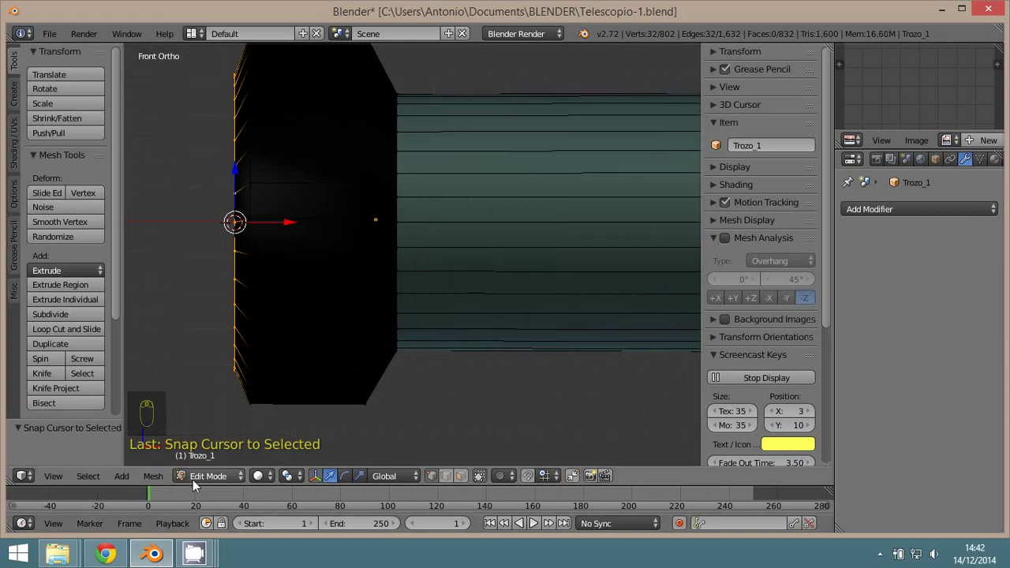
- Set Trozo_1's origin to the 3D cursor on its rear edge and frame the whole telescope
{"action": "left_click_drag", "start_coordinate": [209, 475], "coordinate": [207, 463]}
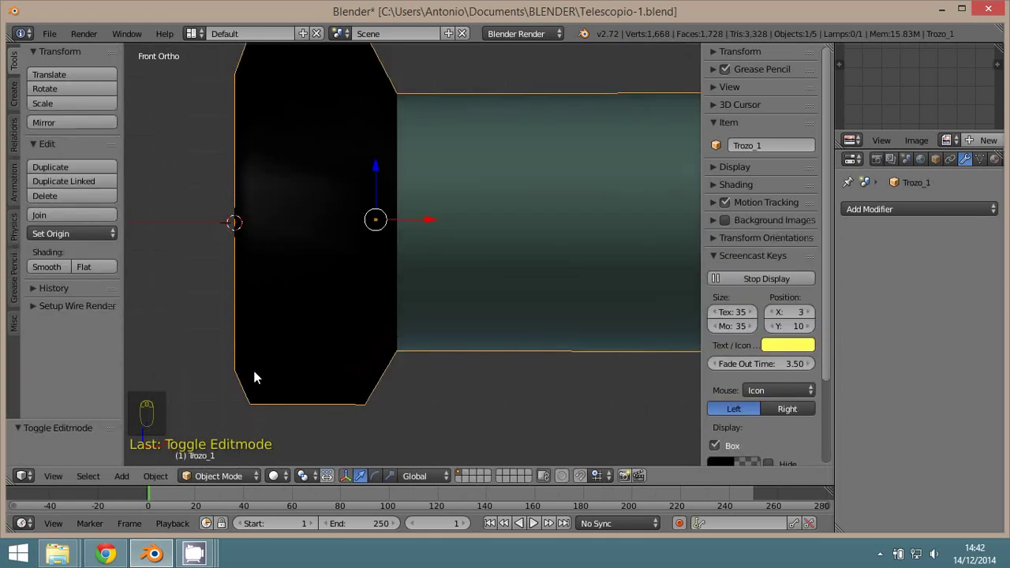
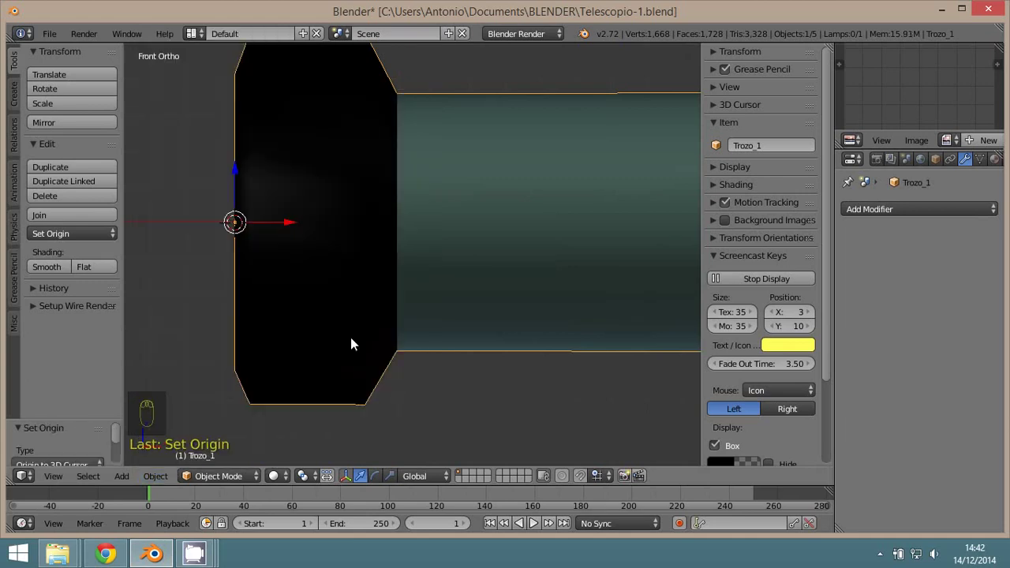
{"action": "left_click_drag", "start_coordinate": [277, 273], "coordinate": [502, 311]}
{"action": "key", "text": "r"}
{"action": "left_click_drag", "start_coordinate": [450, 309], "coordinate": [369, 294]}
{"action": "key", "text": "z"}
{"action": "key", "text": "z"}
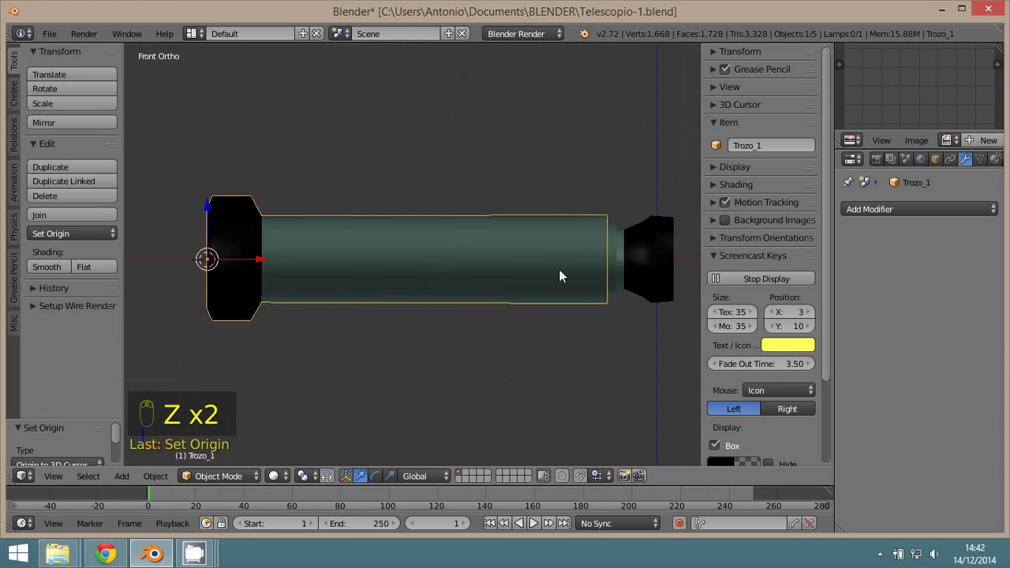
{"action": "left_click_drag", "start_coordinate": [621, 246], "coordinate": [483, 269]}
- Set Trozo_2's origin to its geometry centre, clear its rotation and rotate it -90° back in line
{"action": "key", "text": "z"}
{"action": "middle_click", "coordinate": [484, 269]}
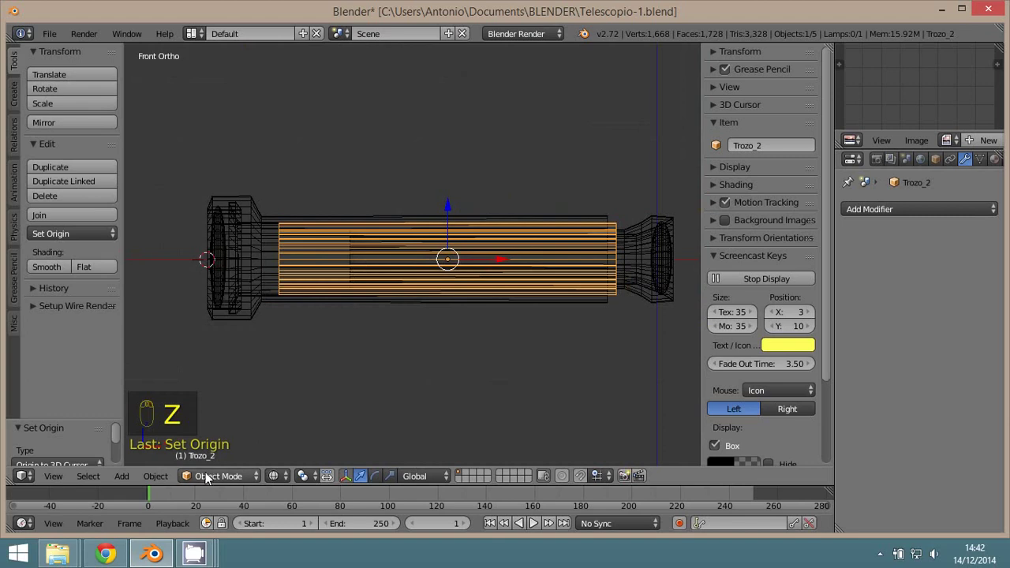
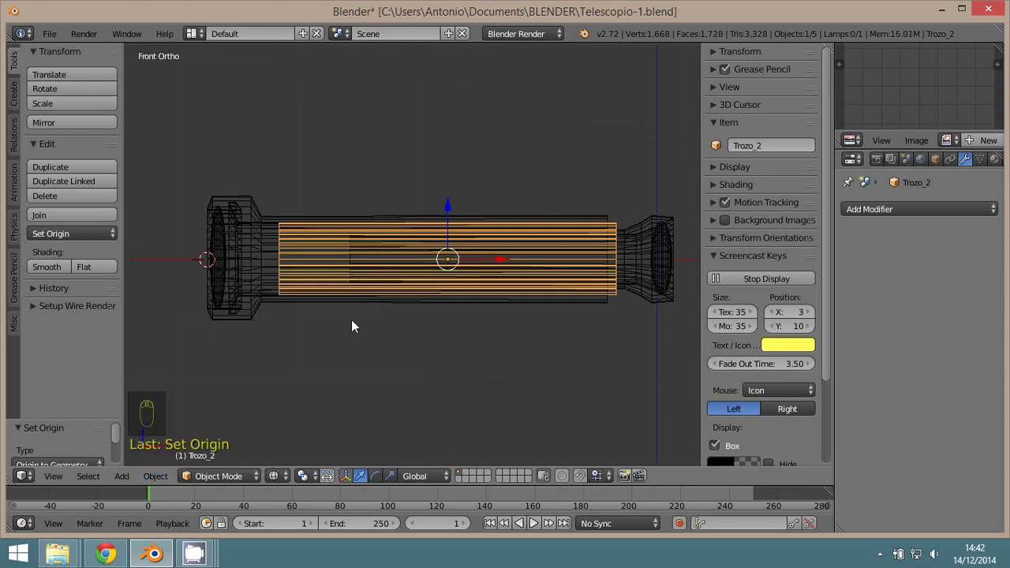
{"action": "key", "text": "r"}
{"action": "key", "text": "z"}
{"action": "key", "text": "alt+r"}
{"action": "left_click", "coordinate": [468, 330]}
{"action": "key", "text": "r"}
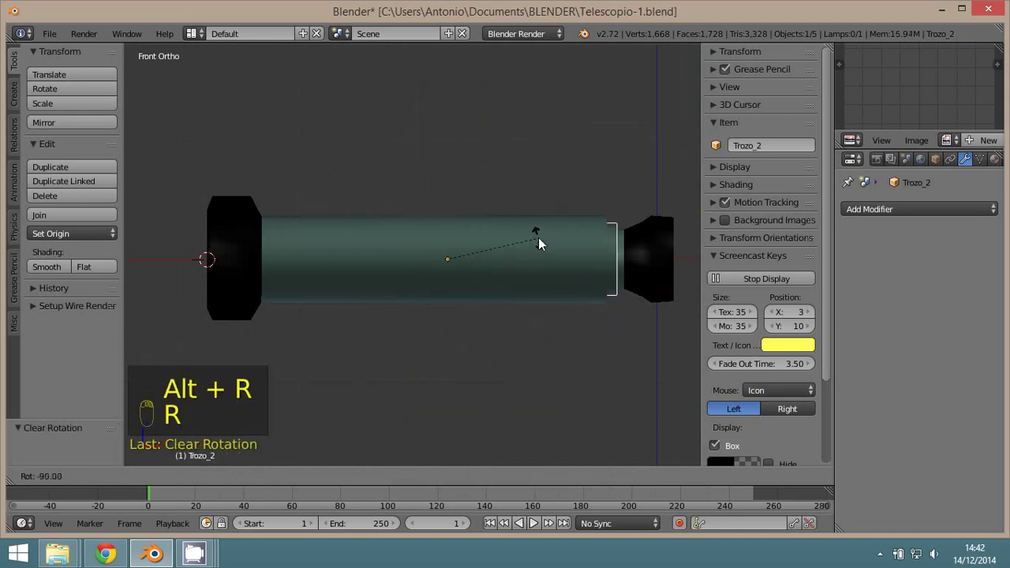
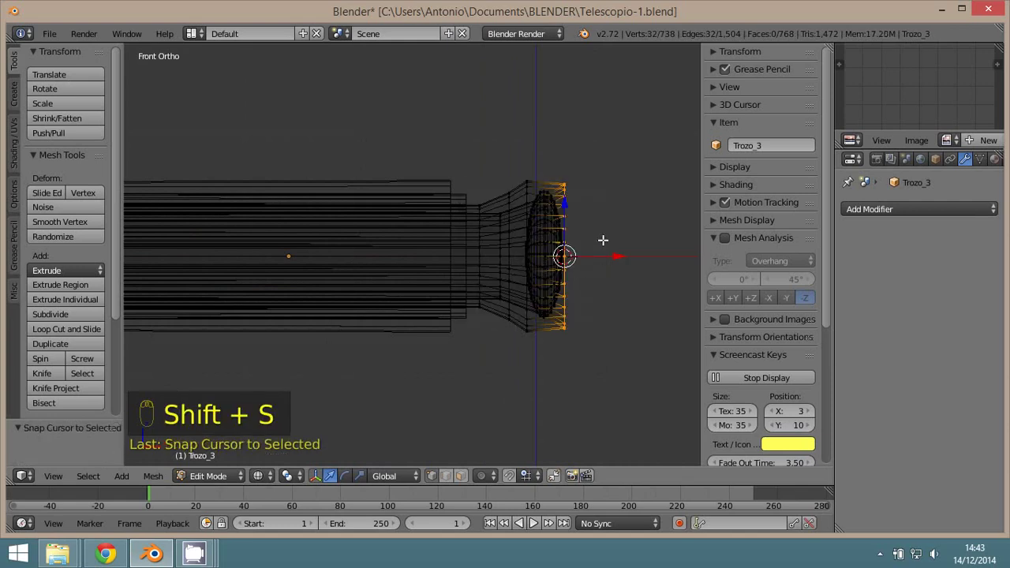
- Set Trozo_3's origin to the 3D cursor at its front end and look through the scene camera
{"action": "left_click_drag", "start_coordinate": [216, 479], "coordinate": [348, 406]}
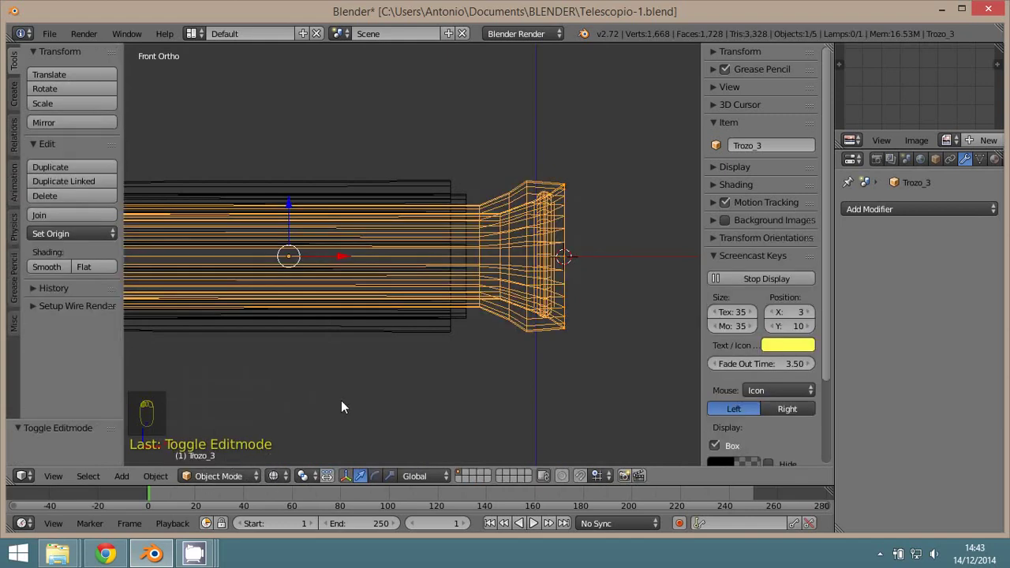
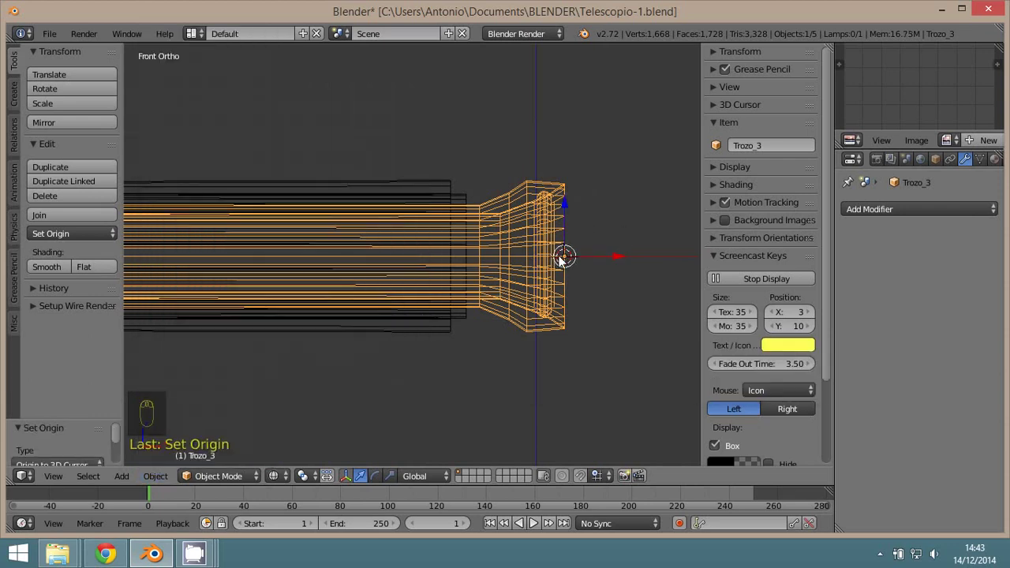
{"action": "key", "text": "r"}
{"action": "key", "text": "z"}
{"action": "key", "text": "KP_0"}
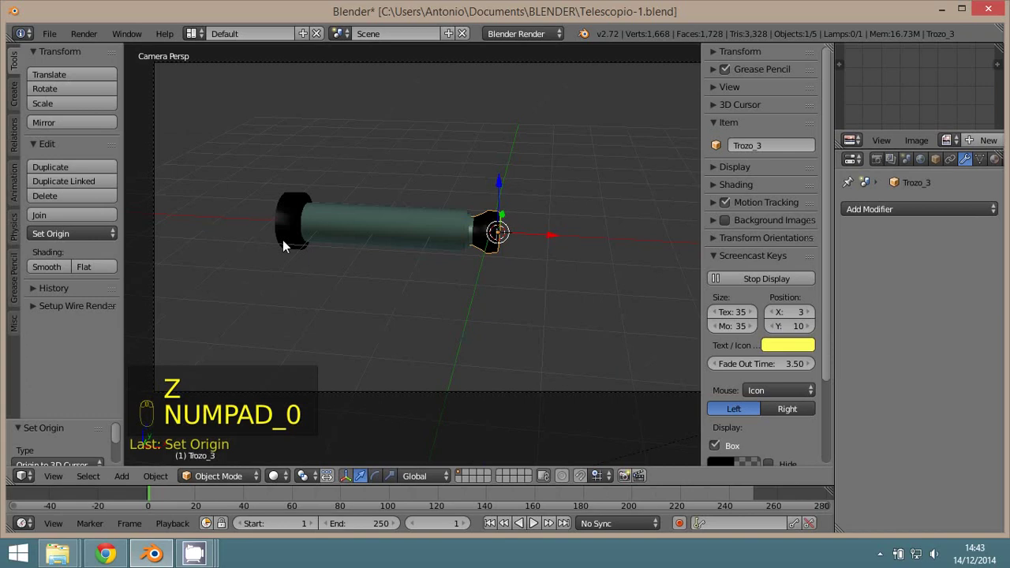
- Select the eyepiece piece Trozo_1 and orbit around the telescope in wireframe
{"action": "right_click", "coordinate": [290, 351]}
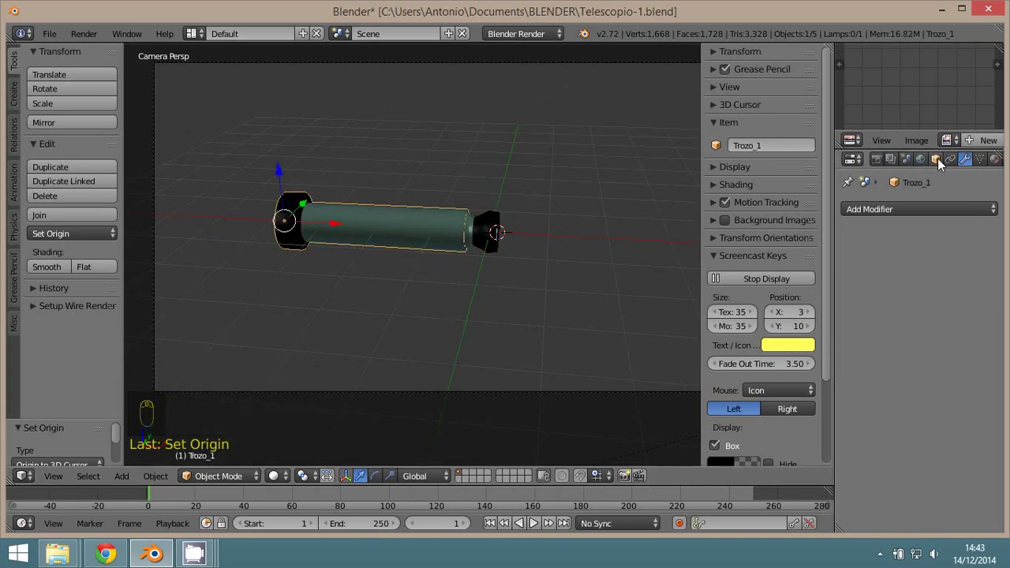
{"action": "left_click_drag", "start_coordinate": [943, 165], "coordinate": [880, 405]}
{"action": "left_click_drag", "start_coordinate": [888, 402], "coordinate": [850, 433]}
{"action": "left_click_drag", "start_coordinate": [851, 434], "coordinate": [555, 360]}
{"action": "middle_click", "coordinate": [558, 340]}
{"action": "middle_click", "coordinate": [574, 372]}
{"action": "key", "text": "z"}
{"action": "left_click_drag", "start_coordinate": [571, 370], "coordinate": [845, 393]}
{"action": "left_click_drag", "start_coordinate": [561, 389], "coordinate": [202, 478]}
{"action": "left_click_drag", "start_coordinate": [202, 478], "coordinate": [389, 347]}
- Tilt the view of the telescope and show Trozo_1's object properties in wireframe
{"action": "key", "text": "z"}
{"action": "key", "text": "z"}
{"action": "left_click_drag", "start_coordinate": [490, 349], "coordinate": [526, 309]}
{"action": "key", "text": "z"}
{"action": "key", "text": "z"}
{"action": "key", "text": "z"}
{"action": "middle_click", "coordinate": [479, 278]}
{"action": "left_click_drag", "start_coordinate": [453, 259], "coordinate": [349, 336]}
{"action": "left_click_drag", "start_coordinate": [363, 383], "coordinate": [352, 413]}
{"action": "key", "text": "ctrl+a"}
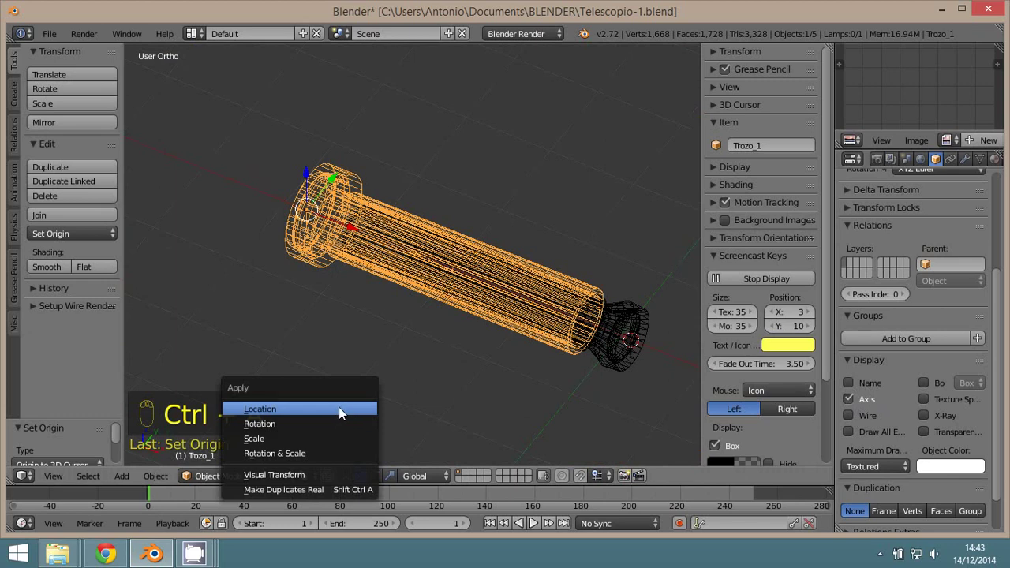
- Apply rotation and scale to Trozo_1 and the objective piece Trozo_3
{"action": "key", "text": "ctrl+a"}
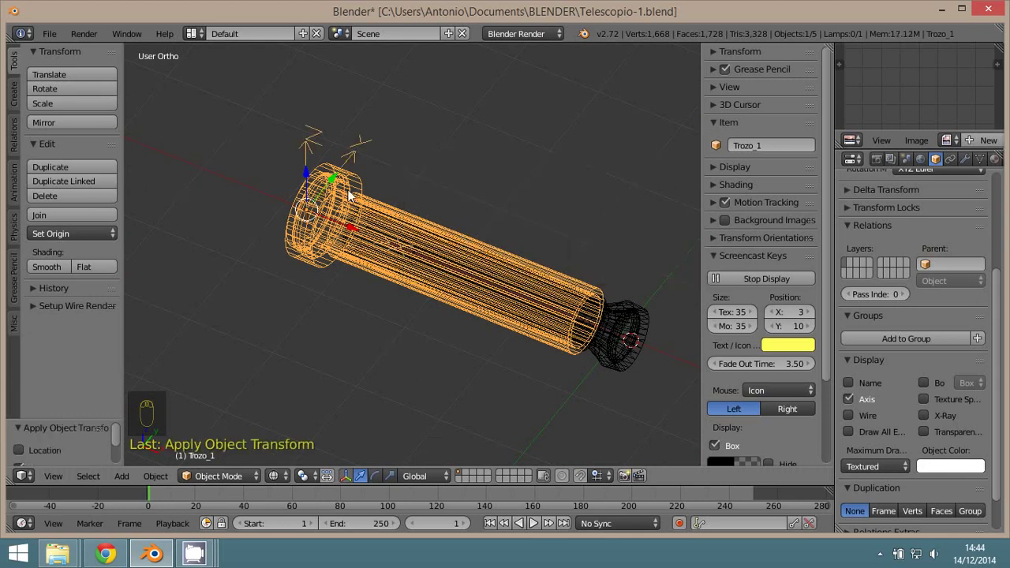
{"action": "left_click_drag", "start_coordinate": [442, 239], "coordinate": [359, 283]}
{"action": "left_click_drag", "start_coordinate": [395, 278], "coordinate": [235, 264]}
{"action": "left_click_drag", "start_coordinate": [374, 280], "coordinate": [395, 250]}
{"action": "key", "text": "a"}
{"action": "left_click_drag", "start_coordinate": [310, 153], "coordinate": [601, 325]}
{"action": "key", "text": "a"}
{"action": "left_click_drag", "start_coordinate": [593, 319], "coordinate": [656, 206]}
{"action": "key", "text": "ctrl+a"}
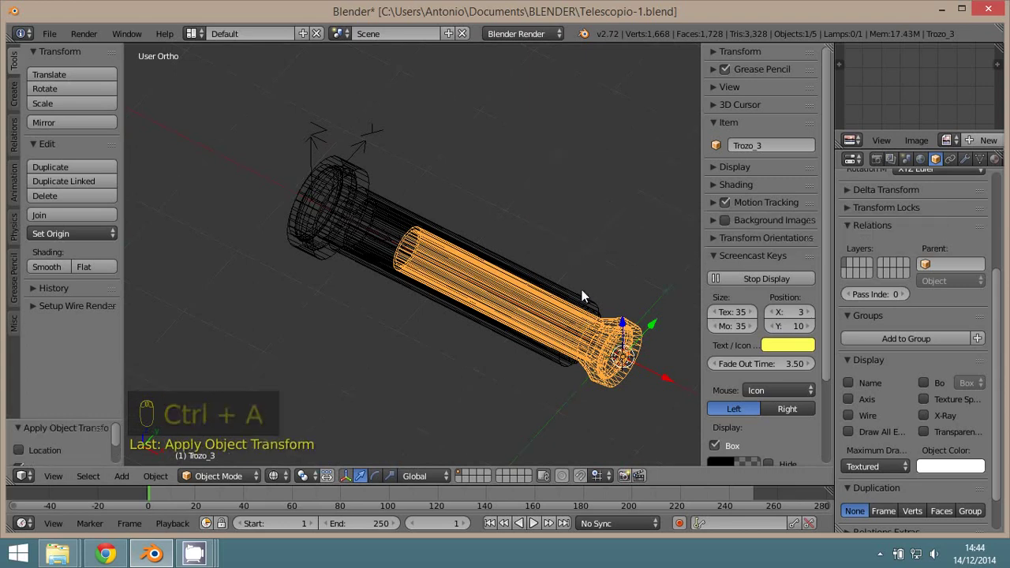
- Select the middle tube Trozo_2 and bring up its list of transforms to apply
{"action": "left_click_drag", "start_coordinate": [599, 315], "coordinate": [628, 153]}
{"action": "key", "text": "ctrl+a"}
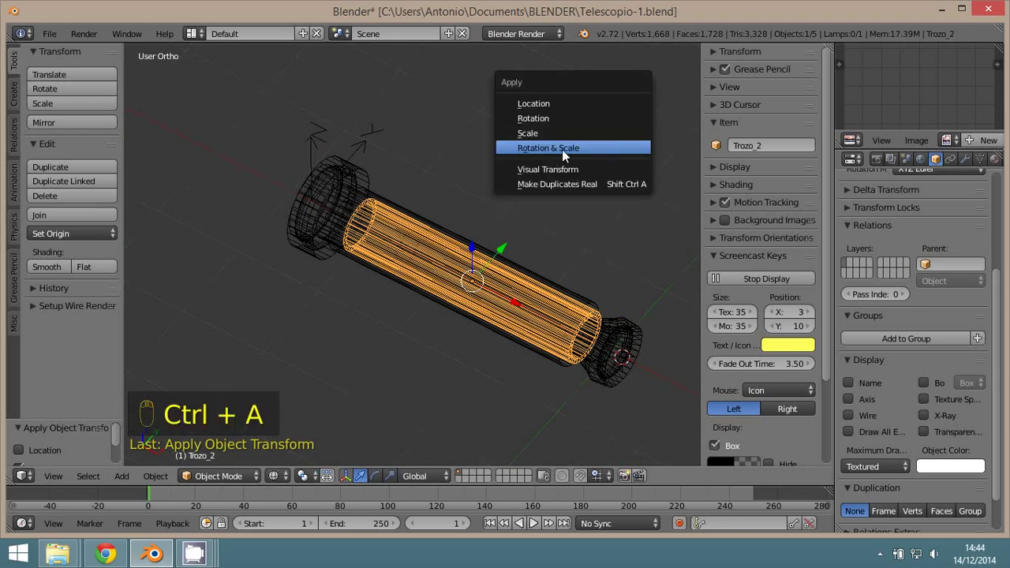
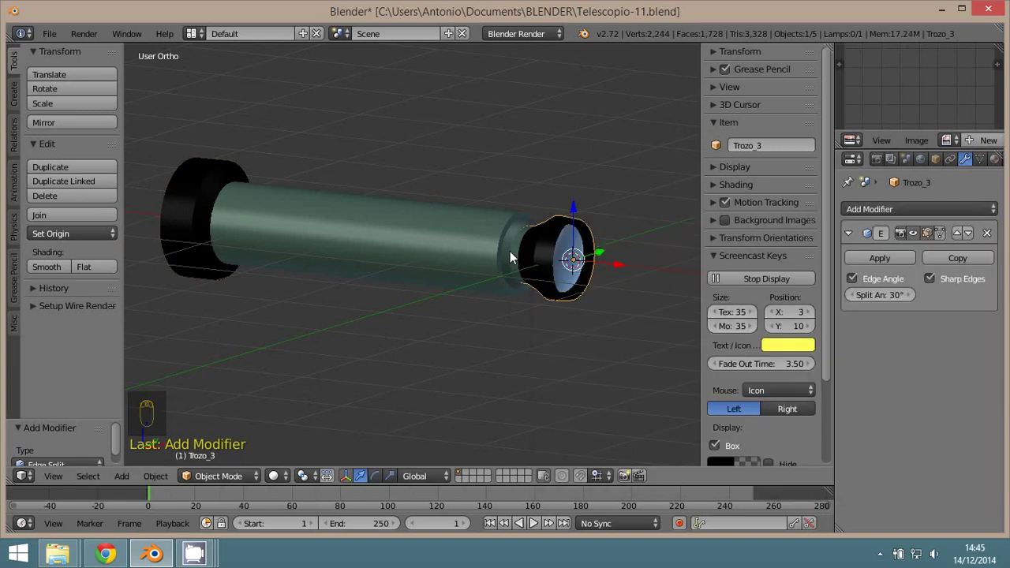
- Add an Edge Split modifier and smooth shading to the middle tube Trozo_2, then view from the front
{"action": "left_click_drag", "start_coordinate": [512, 254], "coordinate": [878, 208]}
{"action": "middle_click", "coordinate": [878, 208]}
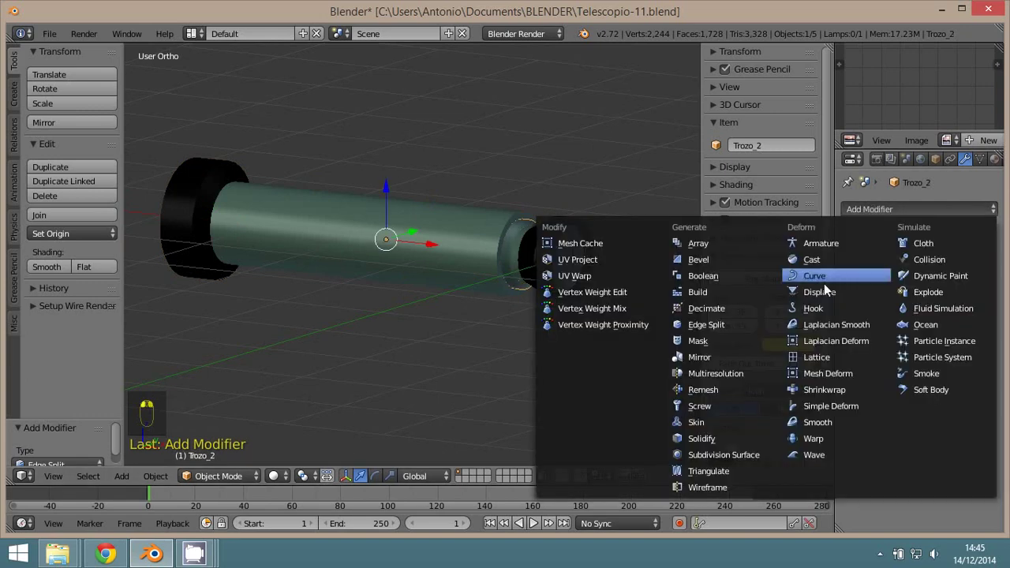
{"action": "left_click_drag", "start_coordinate": [745, 339], "coordinate": [355, 241]}
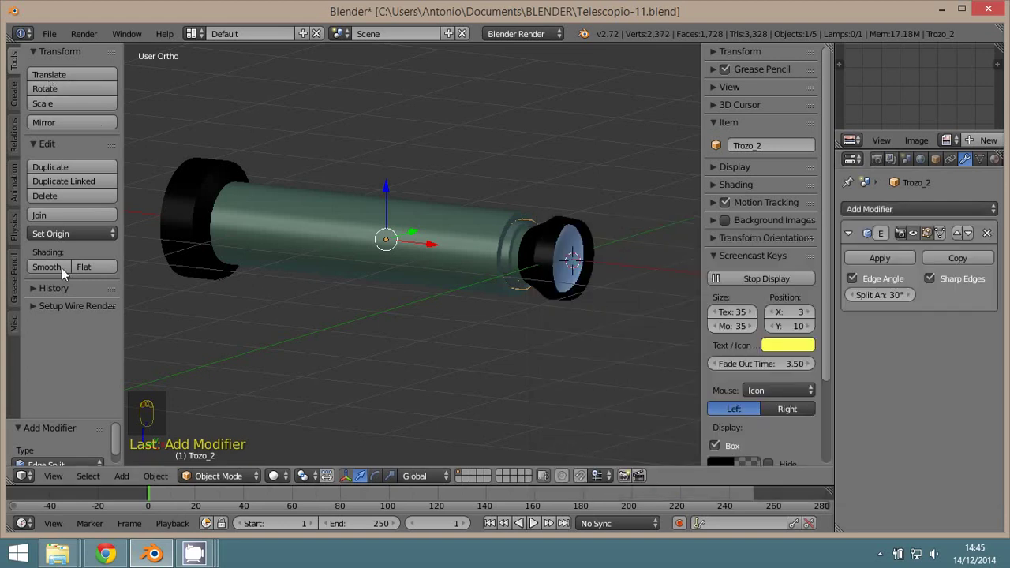
{"action": "left_click_drag", "start_coordinate": [54, 273], "coordinate": [515, 258]}
{"action": "left_click_drag", "start_coordinate": [488, 263], "coordinate": [514, 258]}
{"action": "left_click_drag", "start_coordinate": [512, 257], "coordinate": [417, 322]}
{"action": "left_click_drag", "start_coordinate": [41, 271], "coordinate": [573, 262]}
{"action": "left_click_drag", "start_coordinate": [472, 283], "coordinate": [565, 259]}
{"action": "key", "text": "KP_1"}
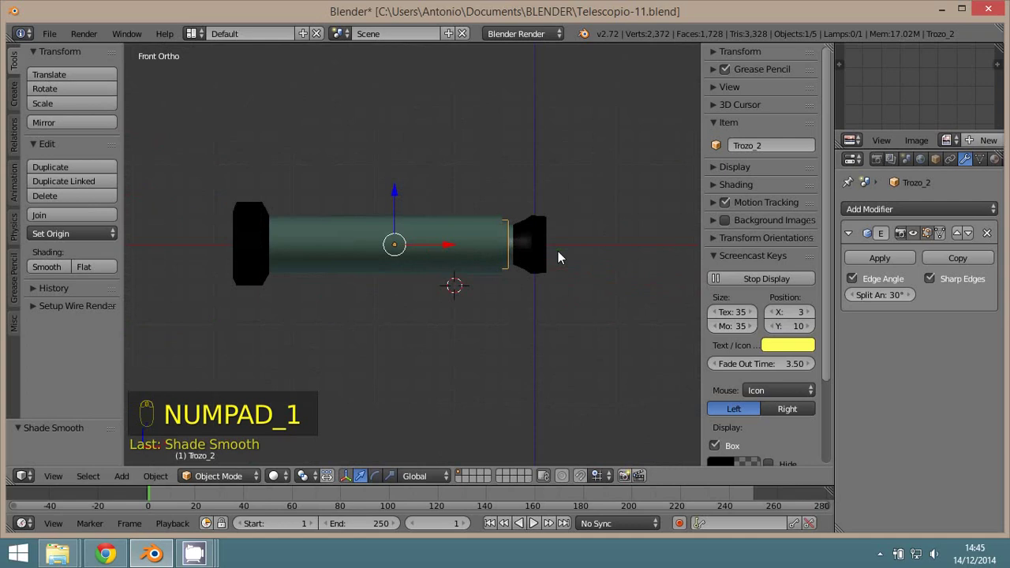
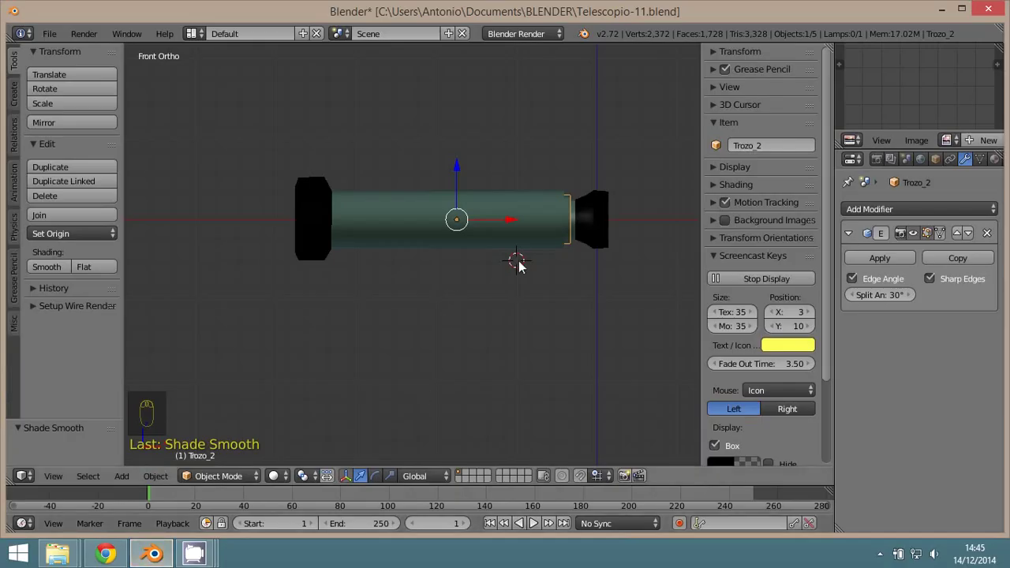
- Snap the 3D cursor to Trozo_2's centre and add a single-bone armature rotated 90° along the axis
{"action": "key", "text": "z"}
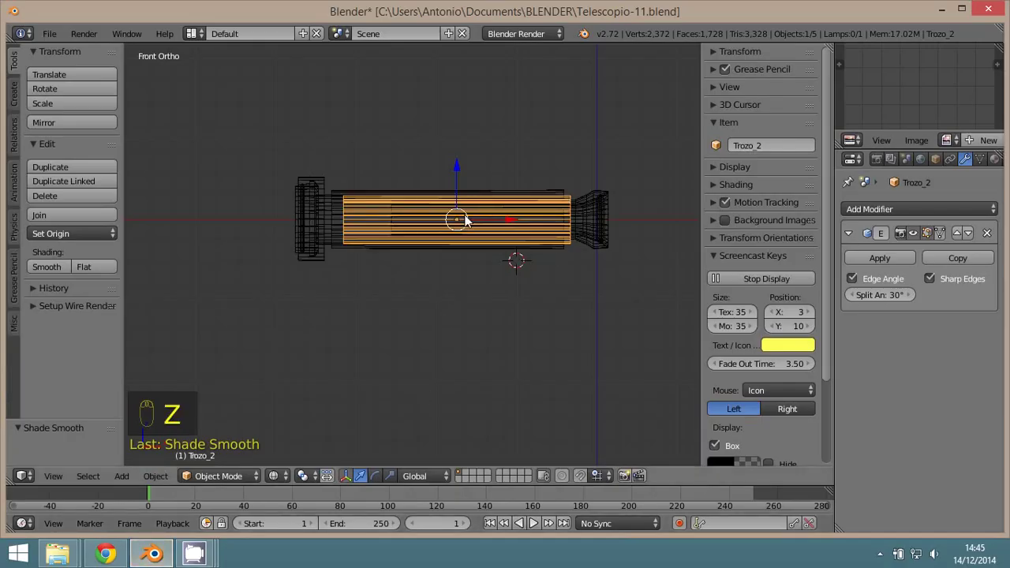
{"action": "key", "text": "shift+s"}
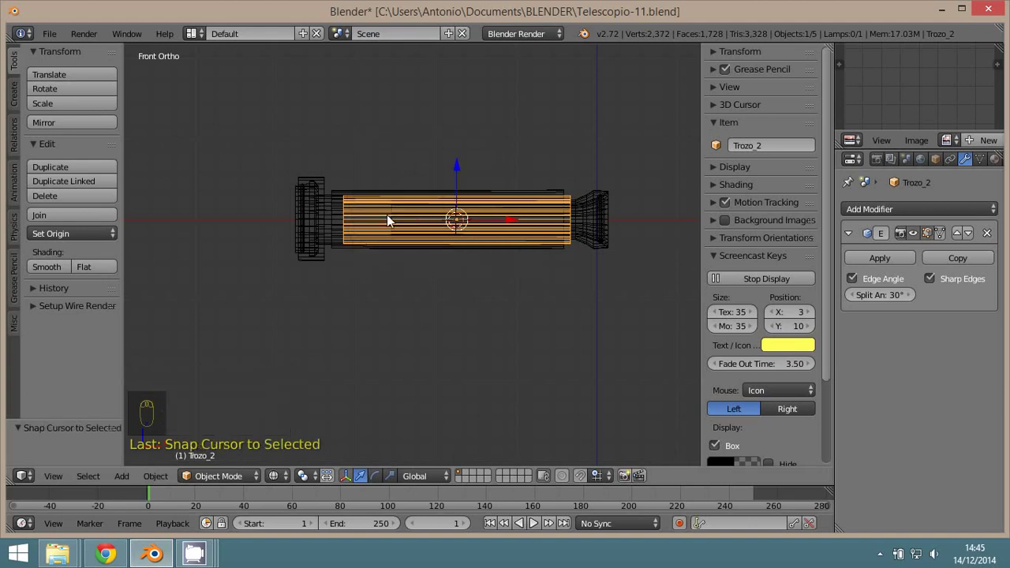
{"action": "left_click_drag", "start_coordinate": [17, 98], "coordinate": [103, 325]}
{"action": "middle_click", "coordinate": [103, 326]}
{"action": "left_click", "coordinate": [102, 329]}
{"action": "left_click_drag", "start_coordinate": [99, 349], "coordinate": [88, 369]}
{"action": "left_click_drag", "start_coordinate": [86, 354], "coordinate": [500, 174]}
{"action": "key", "text": "r"}
{"action": "left_click", "coordinate": [500, 173]}
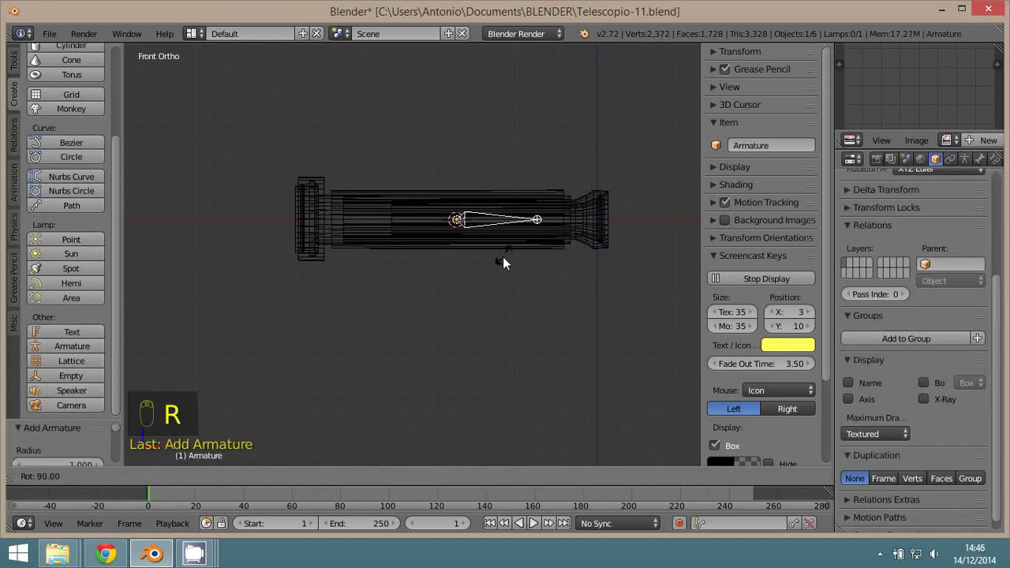
- Move the armature so the bone's tip rests on the eyepiece's rear end along the axis
{"action": "left_click_drag", "start_coordinate": [514, 224], "coordinate": [354, 290]}
{"action": "left_click_drag", "start_coordinate": [355, 289], "coordinate": [311, 202]}
{"action": "left_click", "coordinate": [311, 201]}
{"action": "left_click_drag", "start_coordinate": [311, 202], "coordinate": [311, 202]}
{"action": "key", "text": "g"}
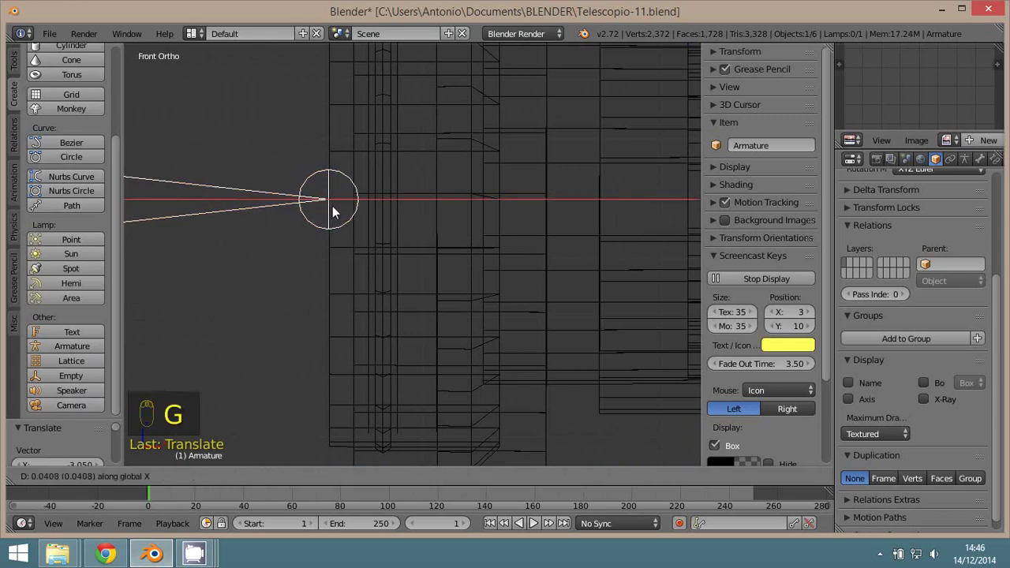
{"action": "left_click_drag", "start_coordinate": [343, 209], "coordinate": [207, 483]}
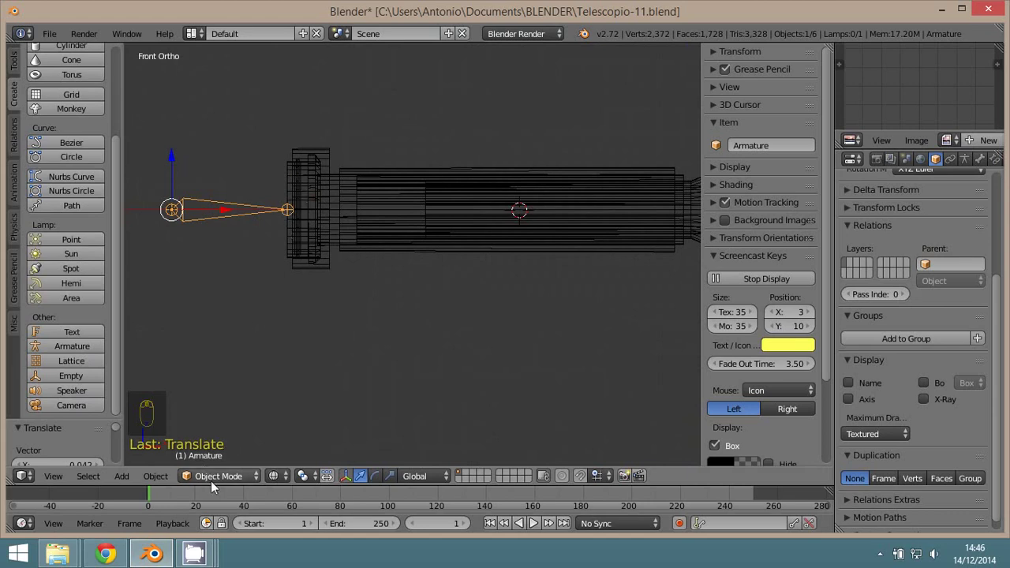
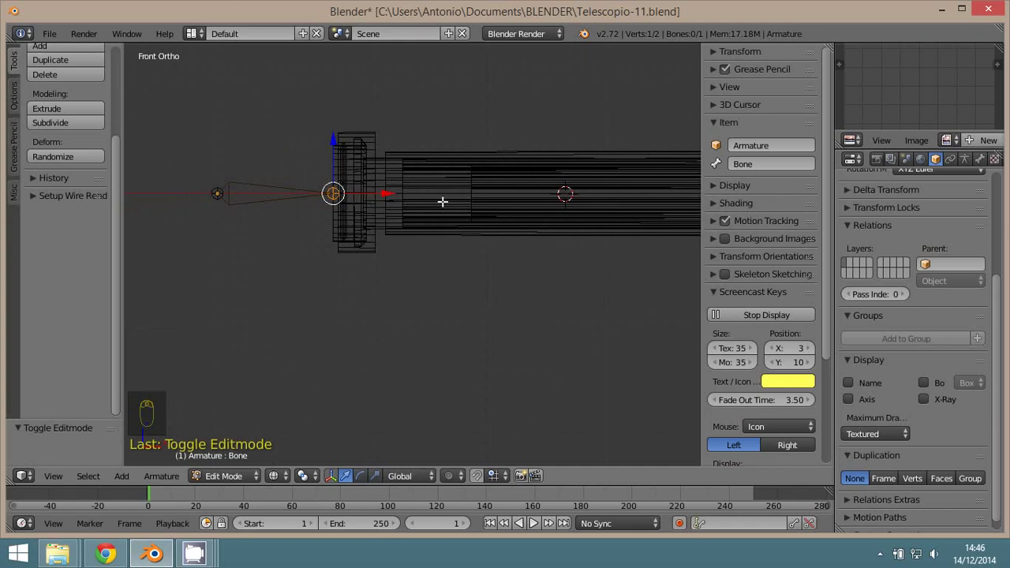
- Extrude a second bone Bone_1 along the tube from the armature tip
{"action": "key", "text": "e"}
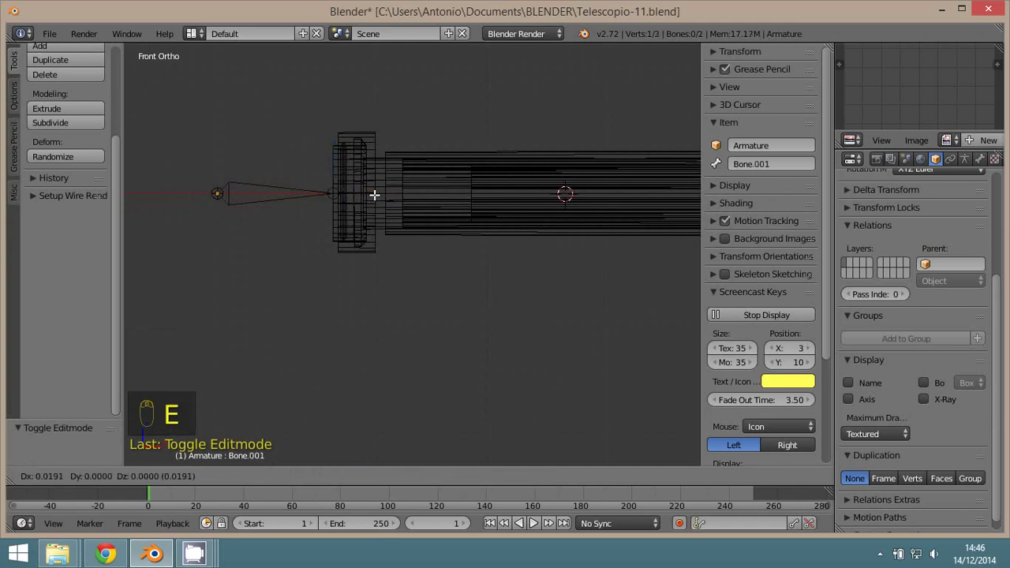
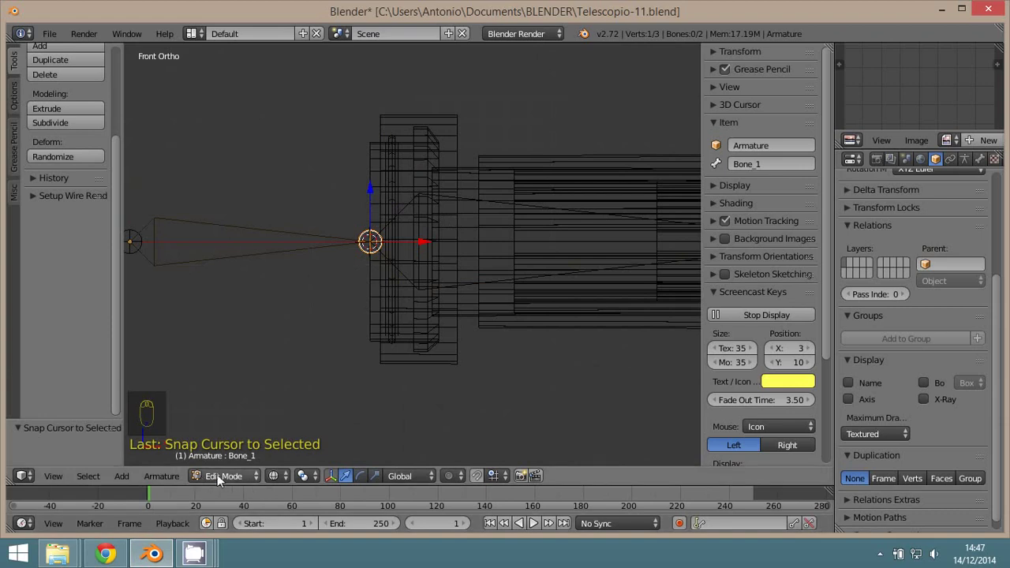
{"action": "left_click_drag", "start_coordinate": [218, 479], "coordinate": [244, 460]}
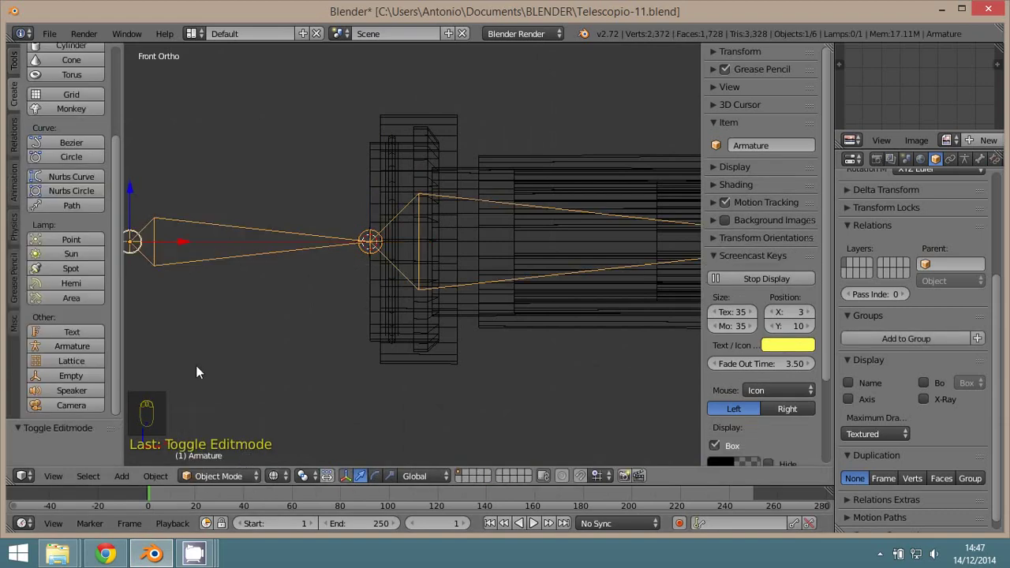
- Snap the 3D cursor to the bones' joint and add a plain-axes empty, Empty.001, there
{"action": "left_click_drag", "start_coordinate": [82, 384], "coordinate": [363, 229]}
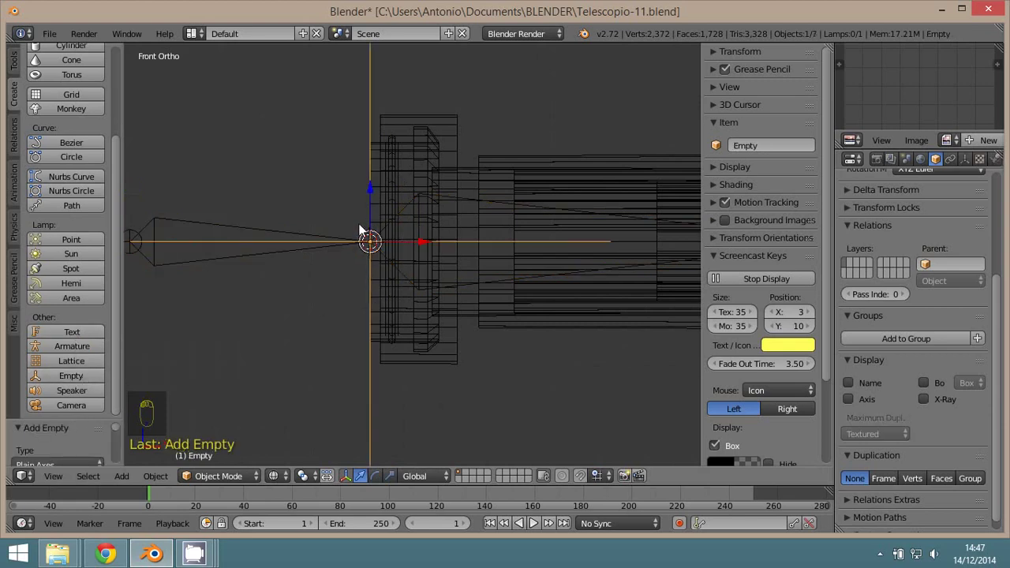
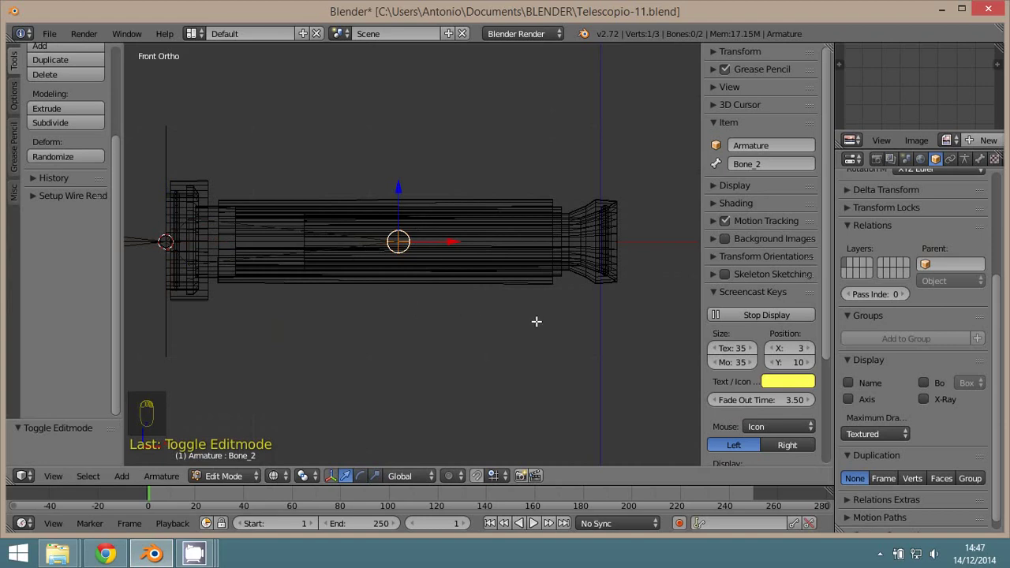
{"action": "key", "text": "shift+s"}
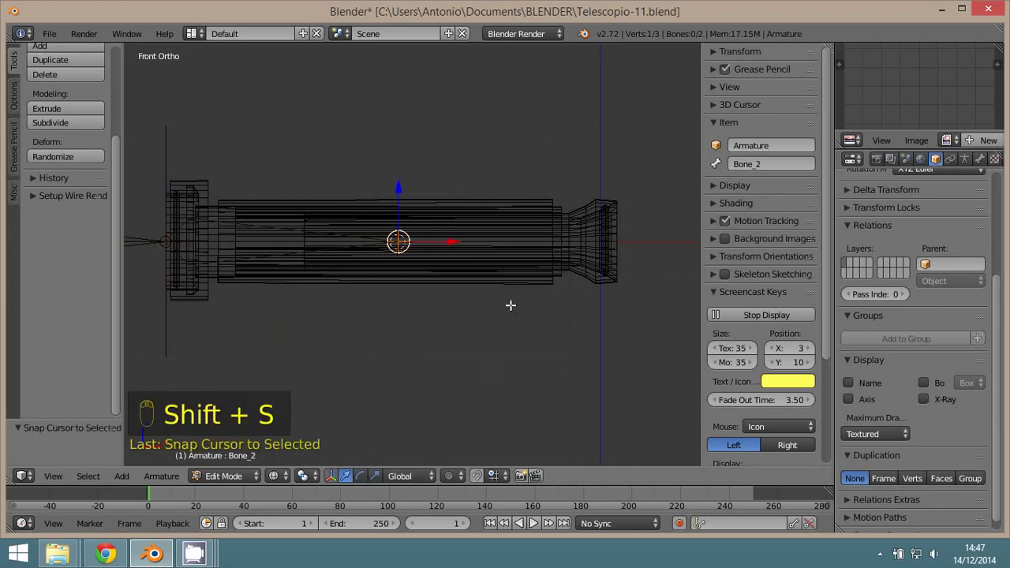
{"action": "left_click_drag", "start_coordinate": [216, 479], "coordinate": [122, 252]}
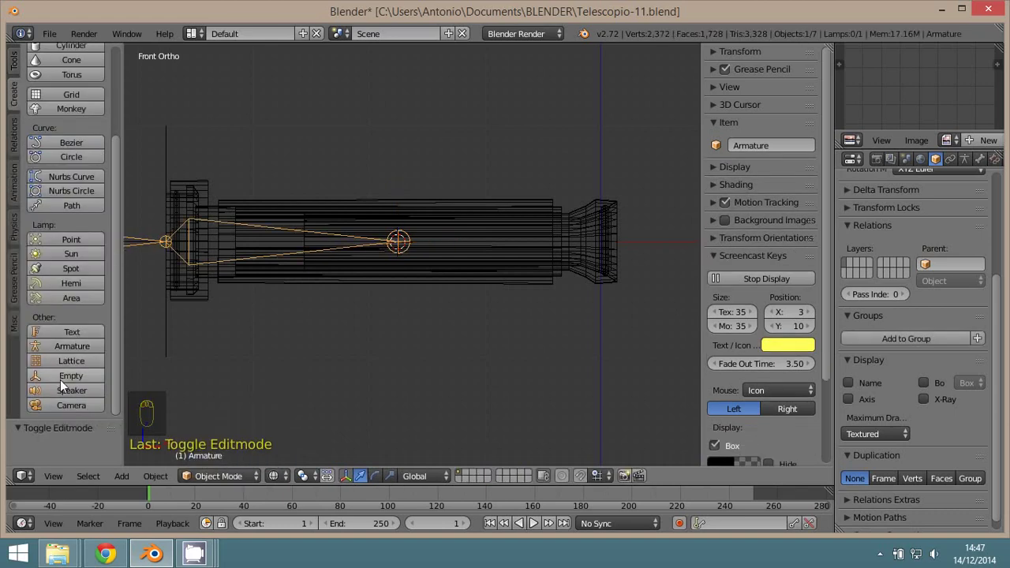
{"action": "left_click_drag", "start_coordinate": [75, 380], "coordinate": [515, 309]}
- Select the end piece Trozo_3 and snap the 3D cursor to its origin
{"action": "left_click_drag", "start_coordinate": [515, 310], "coordinate": [560, 257]}
{"action": "left_click_drag", "start_coordinate": [561, 257], "coordinate": [510, 373]}
{"action": "key", "text": "shift+s"}
{"action": "left_click", "coordinate": [510, 373]}
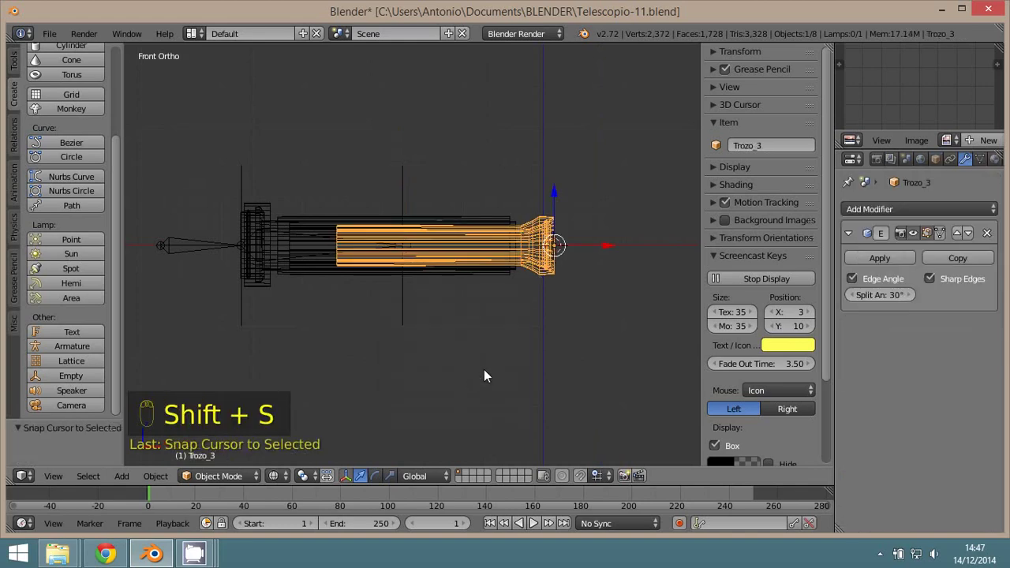
- Zoom in on the Trozo_3 piece at the tube's rear end
{"action": "left_click_drag", "start_coordinate": [566, 338], "coordinate": [163, 478]}
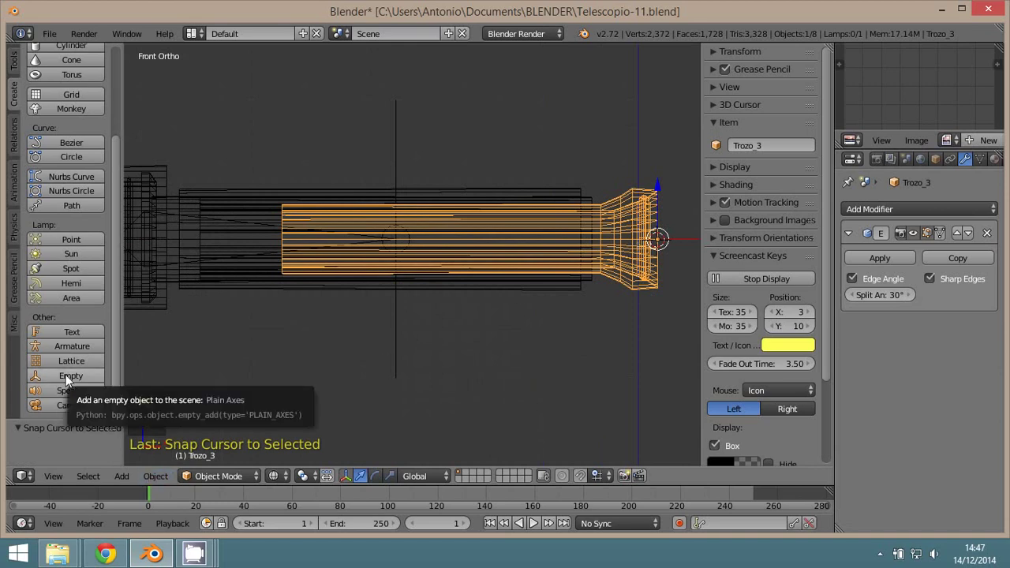
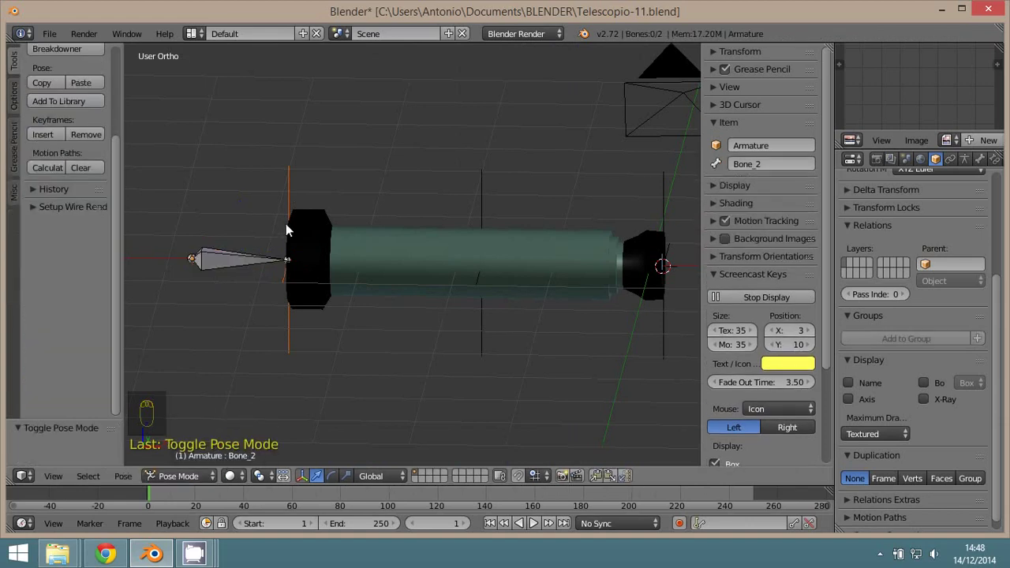
- Parent the first telescope piece to Bone_1 with the Bone option
{"action": "left_click_drag", "start_coordinate": [294, 205], "coordinate": [219, 251]}
{"action": "key", "text": "ctrl+p"}
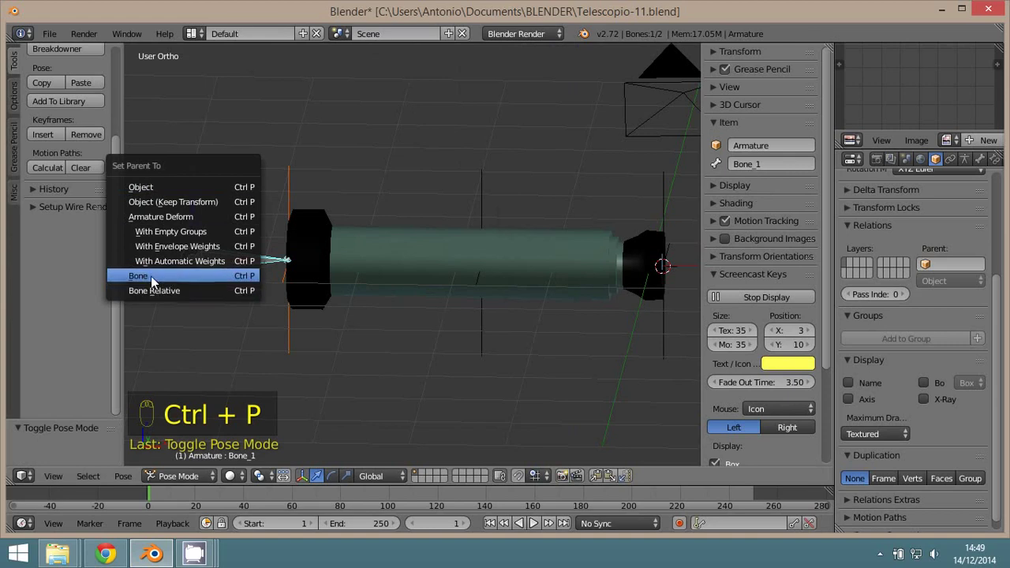
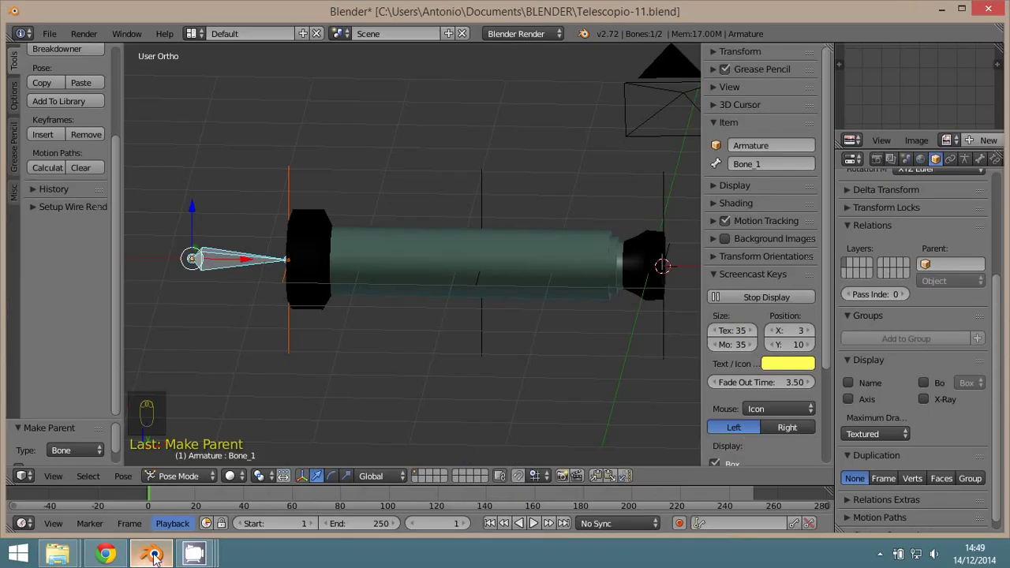
- In wireframe, select the next piece with Bone_2 and parent it to the bone
{"action": "left_click_drag", "start_coordinate": [496, 325], "coordinate": [495, 357]}
{"action": "key", "text": "z"}
{"action": "left_click_drag", "start_coordinate": [495, 357], "coordinate": [411, 265]}
{"action": "left_click", "coordinate": [412, 265]}
{"action": "left_click_drag", "start_coordinate": [411, 268], "coordinate": [559, 120]}
{"action": "key", "text": "ctrl+p"}
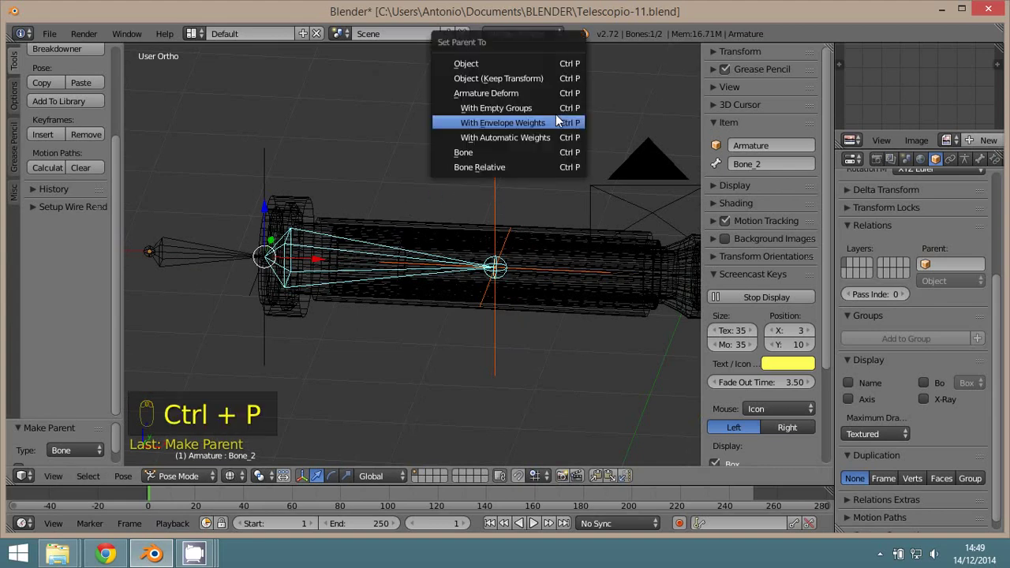
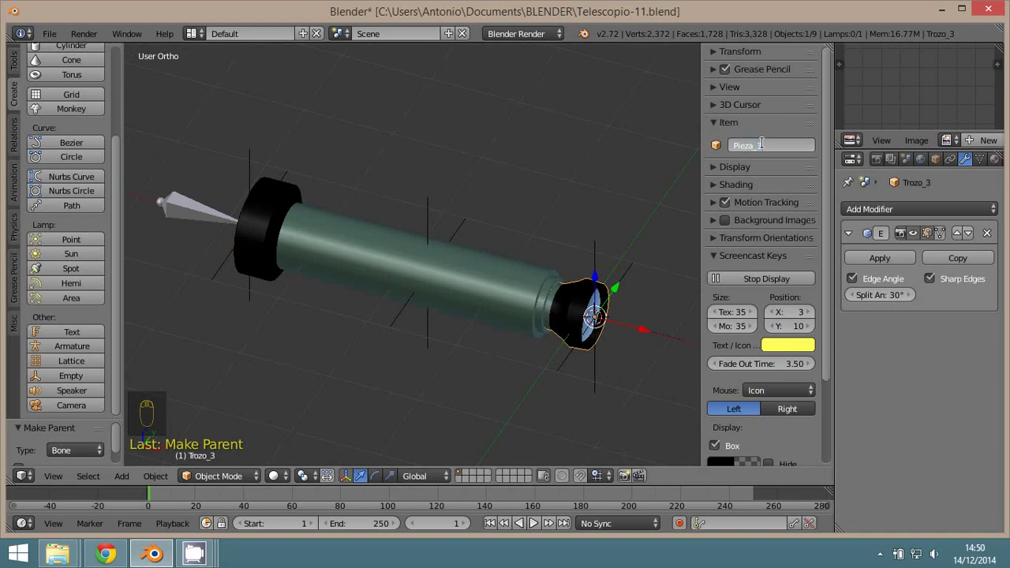
- Select Pieza_1 and widen the Properties editor for its Object Constraints
{"action": "left_click_drag", "start_coordinate": [338, 253], "coordinate": [764, 143]}
{"action": "middle_click", "coordinate": [764, 143]}
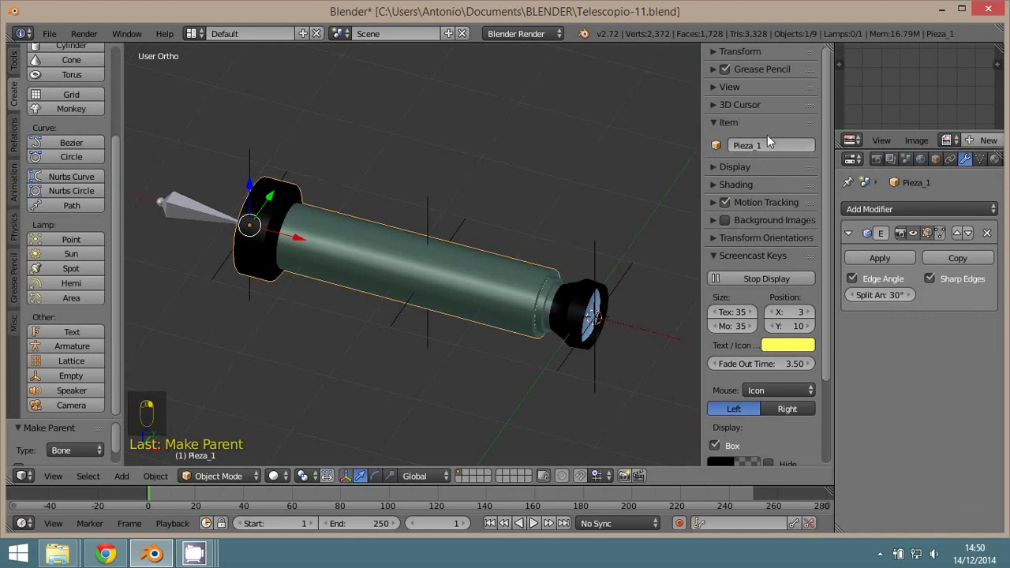
{"action": "left_click_drag", "start_coordinate": [805, 349], "coordinate": [829, 345]}
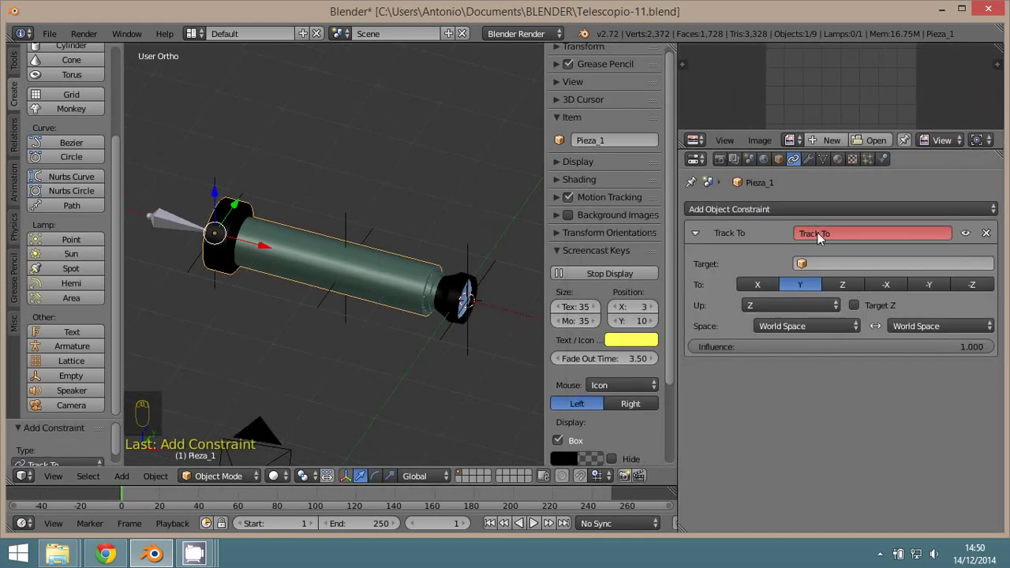
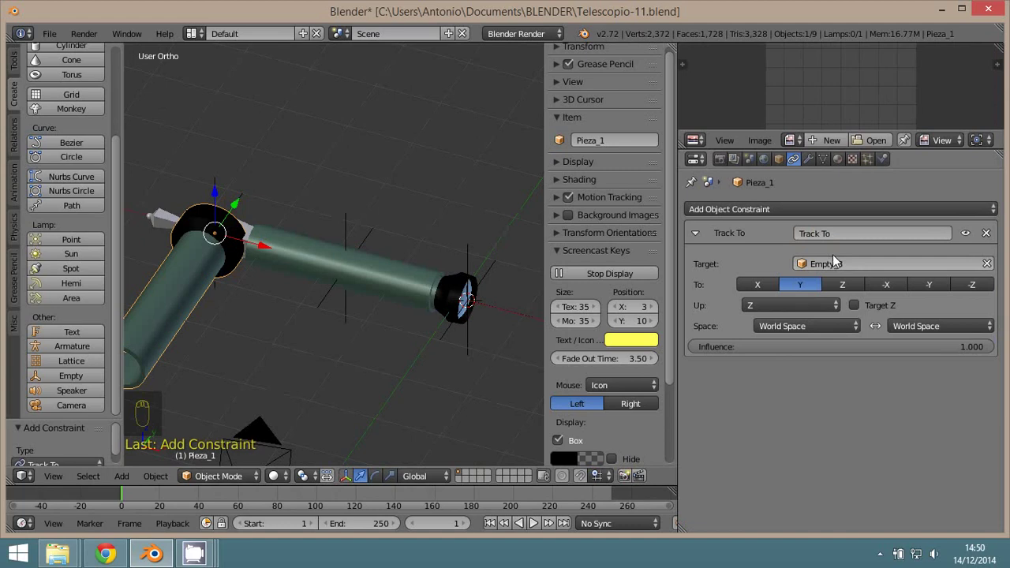
- Set the Track To constraint's target to Empty_3 with the tube's Z axis aiming at it
{"action": "left_click_drag", "start_coordinate": [383, 332], "coordinate": [791, 339]}
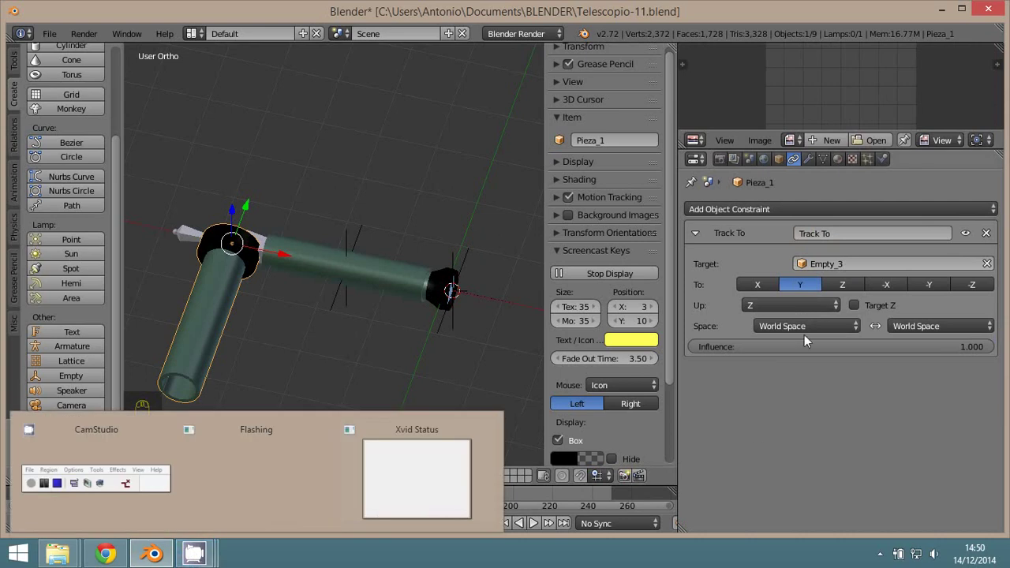
{"action": "left_click_drag", "start_coordinate": [772, 286], "coordinate": [855, 288]}
{"action": "left_click_drag", "start_coordinate": [854, 287], "coordinate": [857, 293]}
{"action": "left_click_drag", "start_coordinate": [804, 287], "coordinate": [443, 333]}
{"action": "left_click_drag", "start_coordinate": [421, 332], "coordinate": [819, 162]}
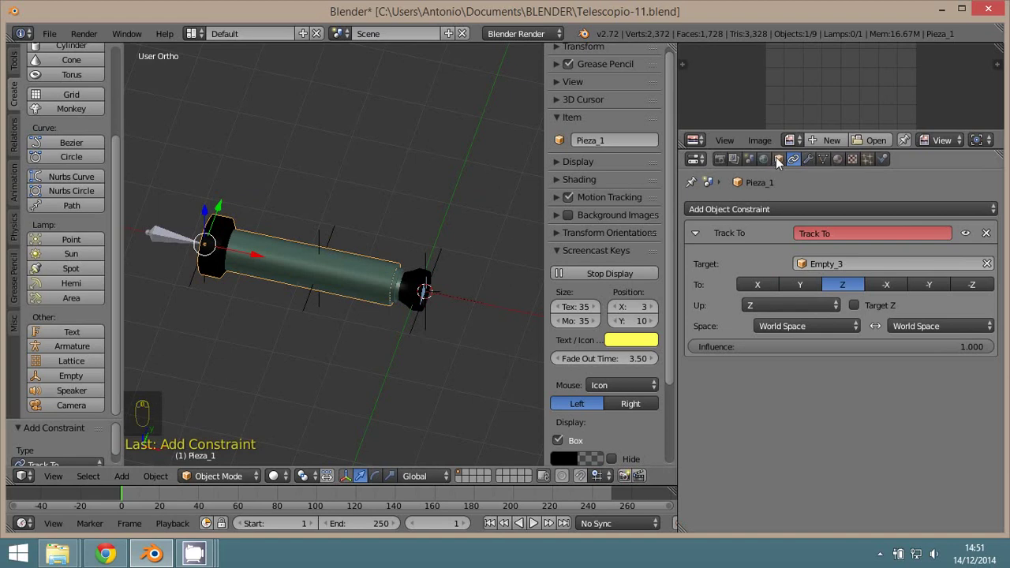
- Enable axis display for Pieza_1 in Object properties, then select Empty_3
{"action": "left_click_drag", "start_coordinate": [785, 162], "coordinate": [703, 360]}
{"action": "middle_click", "coordinate": [703, 360]}
{"action": "left_click_drag", "start_coordinate": [701, 358], "coordinate": [453, 242]}
{"action": "left_click_drag", "start_coordinate": [453, 241], "coordinate": [223, 309]}
{"action": "left_click_drag", "start_coordinate": [387, 316], "coordinate": [826, 166]}
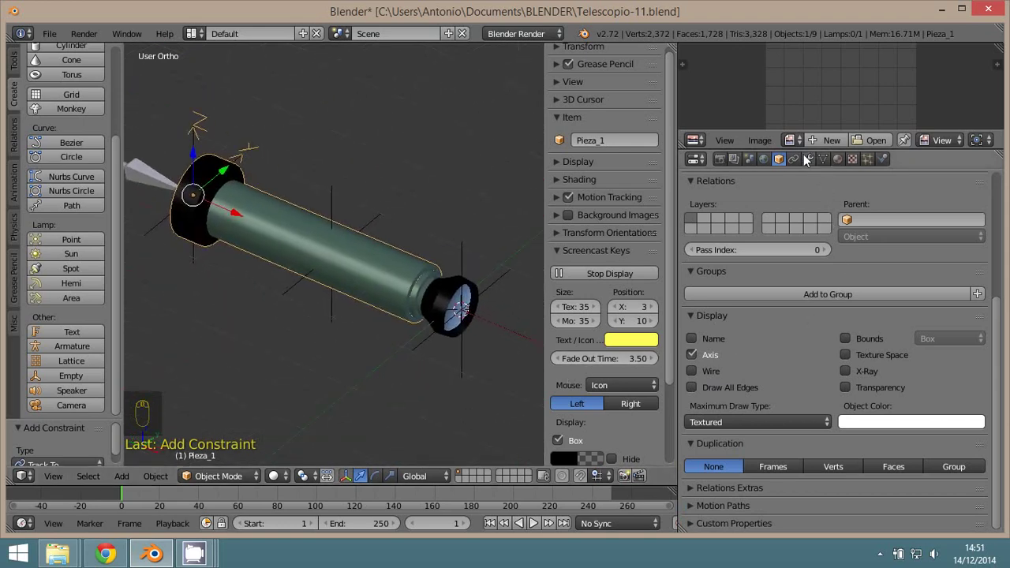
{"action": "left_click_drag", "start_coordinate": [804, 161], "coordinate": [809, 309]}
{"action": "left_click_drag", "start_coordinate": [769, 285], "coordinate": [452, 282]}
{"action": "left_click_drag", "start_coordinate": [452, 281], "coordinate": [414, 361]}
- Grab Empty_3 to test the tracking, then switch the Track To axis to X
{"action": "key", "text": "g"}
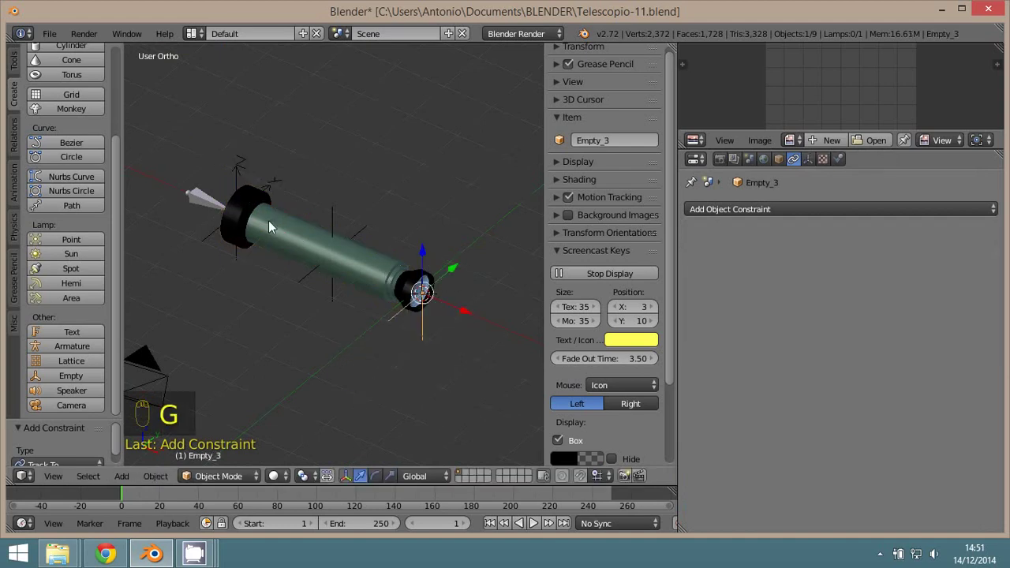
{"action": "left_click_drag", "start_coordinate": [250, 201], "coordinate": [806, 309]}
{"action": "left_click_drag", "start_coordinate": [802, 285], "coordinate": [775, 327]}
{"action": "left_click_drag", "start_coordinate": [843, 287], "coordinate": [459, 306]}
{"action": "middle_click", "coordinate": [460, 305]}
{"action": "left_click_drag", "start_coordinate": [459, 307], "coordinate": [452, 343]}
{"action": "key", "text": "g"}
{"action": "left_click_drag", "start_coordinate": [251, 241], "coordinate": [833, 270]}
{"action": "key", "text": "z"}
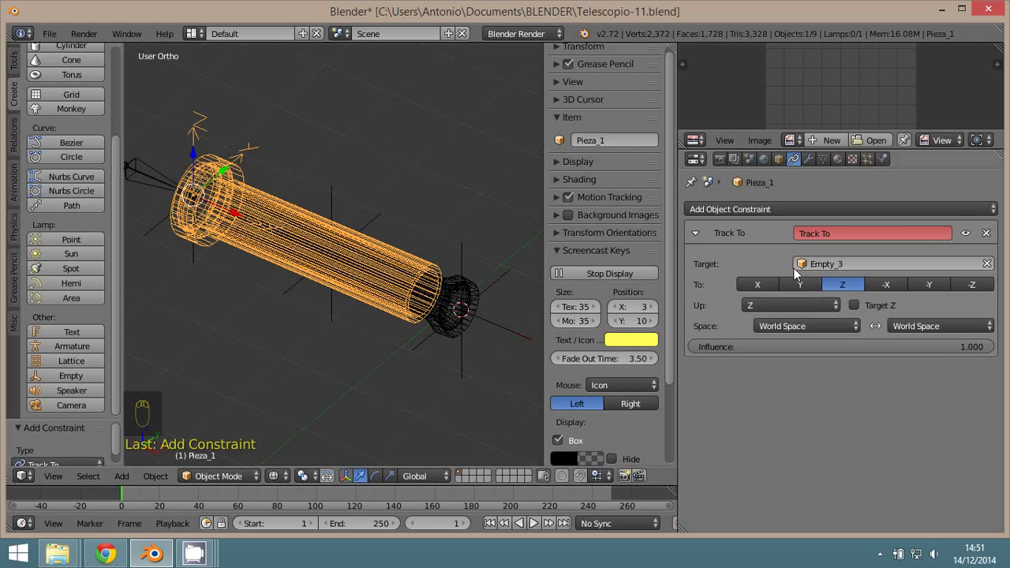
{"action": "left_click_drag", "start_coordinate": [769, 285], "coordinate": [495, 326]}
{"action": "right_click", "coordinate": [494, 325]}
{"action": "left_click_drag", "start_coordinate": [495, 326], "coordinate": [396, 422]}
{"action": "key", "text": "g"}
{"action": "key", "text": "z"}
{"action": "left_click_drag", "start_coordinate": [333, 337], "coordinate": [782, 283]}
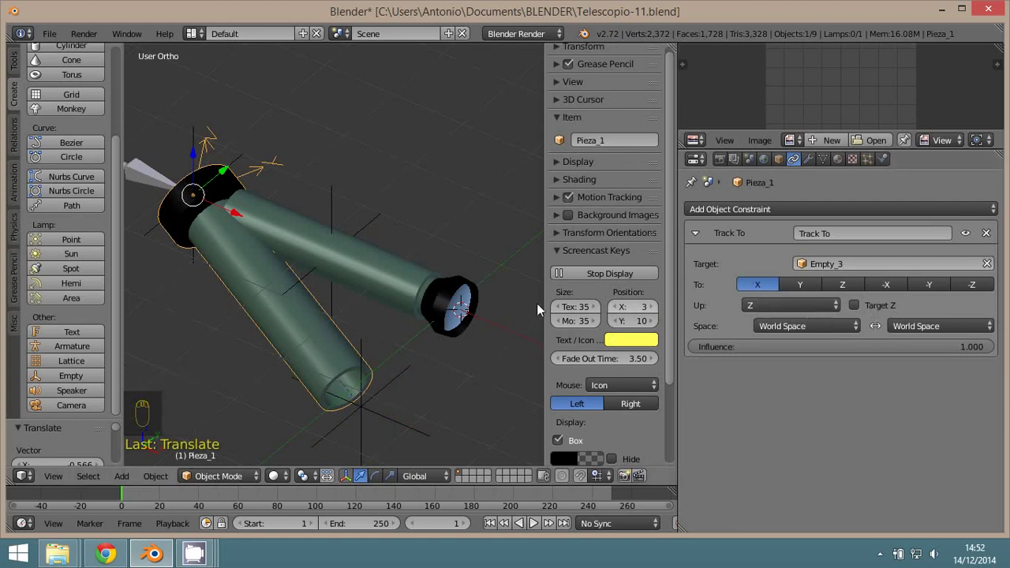
- Move Empty_3 in Front view to check Pieza_1 swings its X axis toward it
{"action": "middle_click", "coordinate": [484, 293]}
{"action": "left_click_drag", "start_coordinate": [428, 281], "coordinate": [401, 307]}
{"action": "left_click_drag", "start_coordinate": [401, 270], "coordinate": [380, 275]}
{"action": "key", "text": "KP_1"}
{"action": "key", "text": "g"}
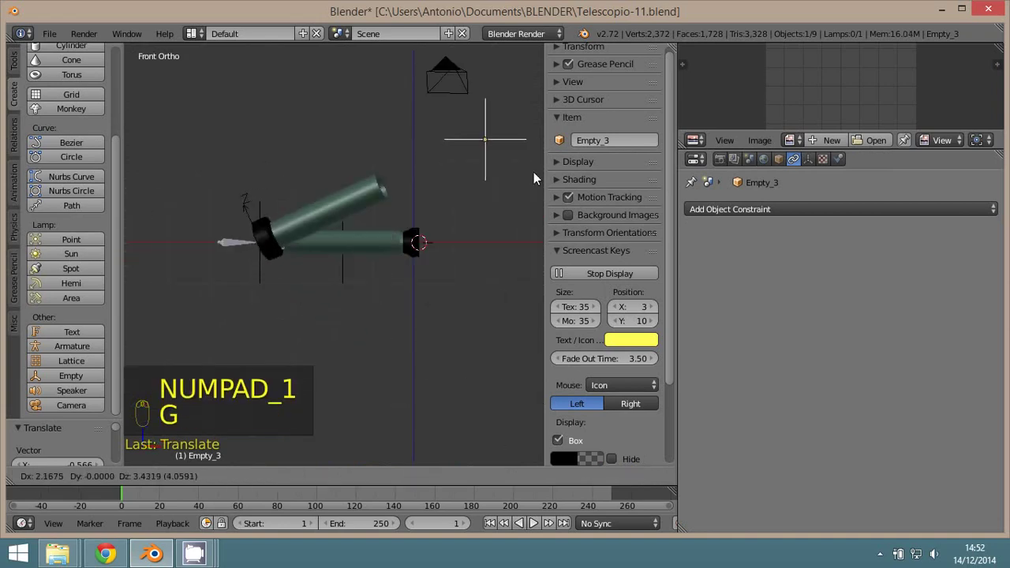
{"action": "left_click_drag", "start_coordinate": [462, 266], "coordinate": [407, 180]}
{"action": "key", "text": "g"}
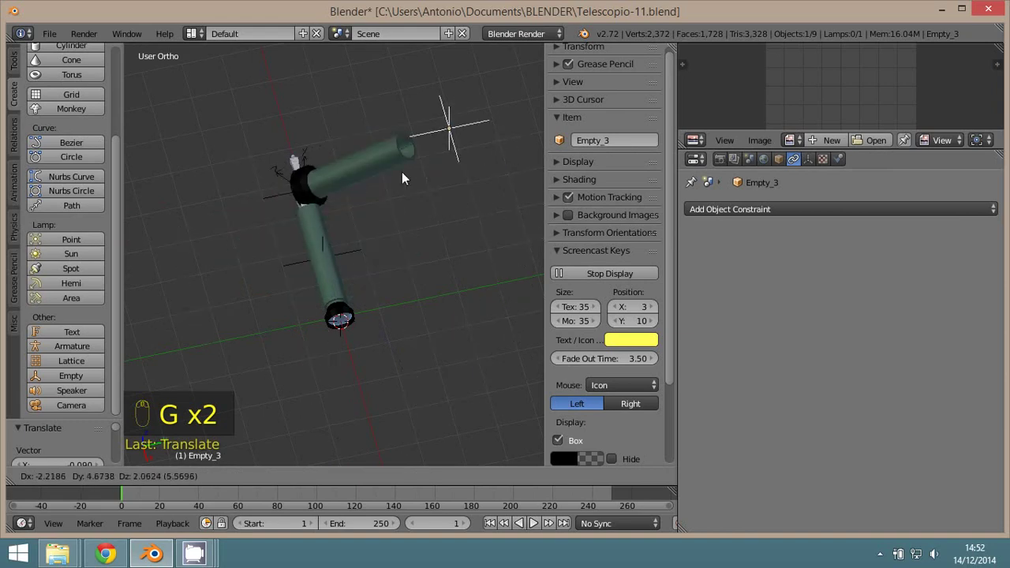
{"action": "middle_click", "coordinate": [401, 324]}
{"action": "right_click", "coordinate": [229, 238]}
{"action": "left_click_drag", "start_coordinate": [289, 264], "coordinate": [290, 143]}
{"action": "left_click_drag", "start_coordinate": [256, 99], "coordinate": [444, 279]}
{"action": "right_click", "coordinate": [445, 280]}
- Clear the location with Alt+G so the telescope pieces lie straight, selecting Bone_2
{"action": "left_click_drag", "start_coordinate": [314, 259], "coordinate": [221, 209]}
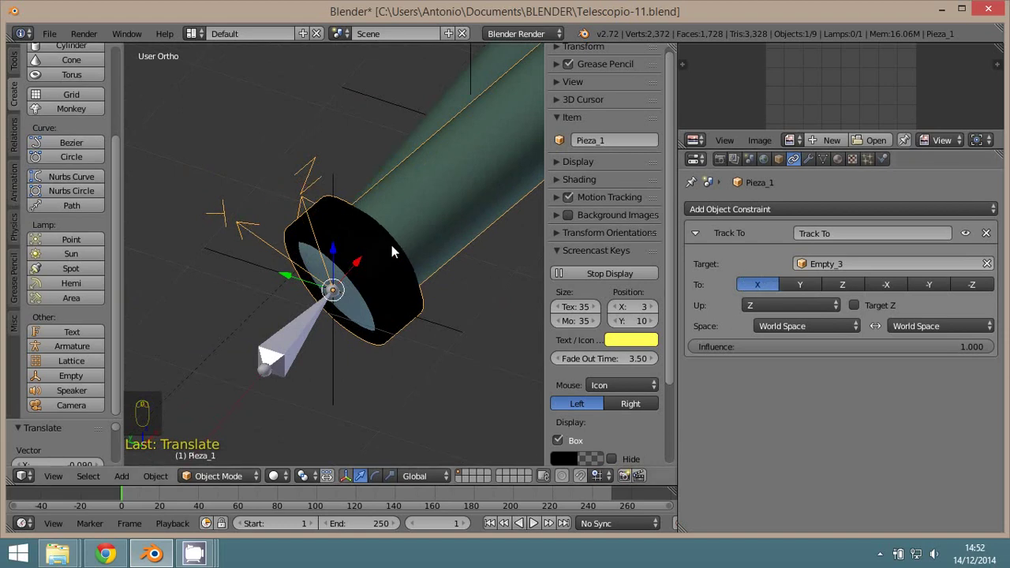
{"action": "left_click_drag", "start_coordinate": [501, 182], "coordinate": [509, 176]}
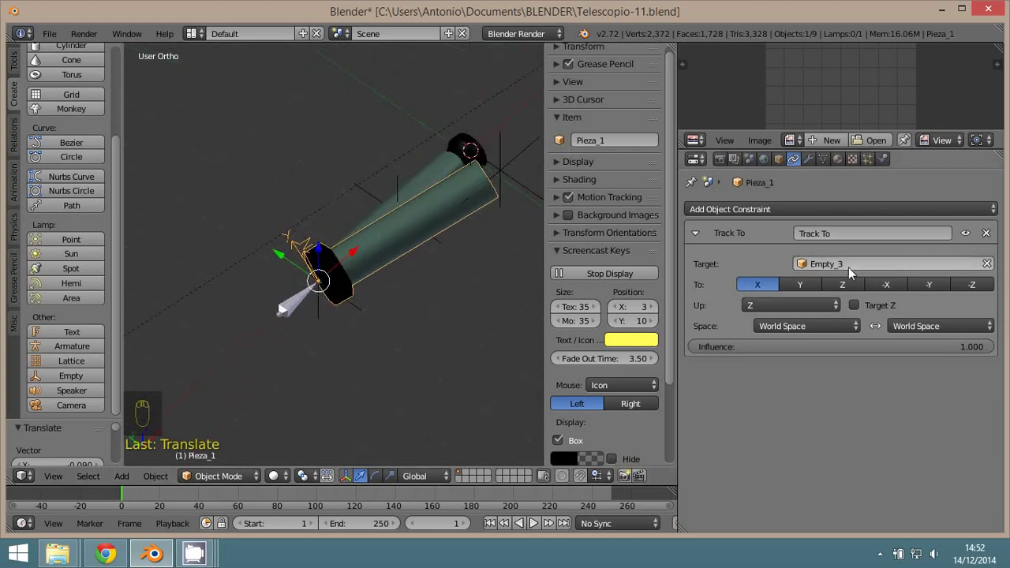
{"action": "left_click_drag", "start_coordinate": [513, 169], "coordinate": [520, 158]}
{"action": "key", "text": "KP_3"}
{"action": "key", "text": "KP_1"}
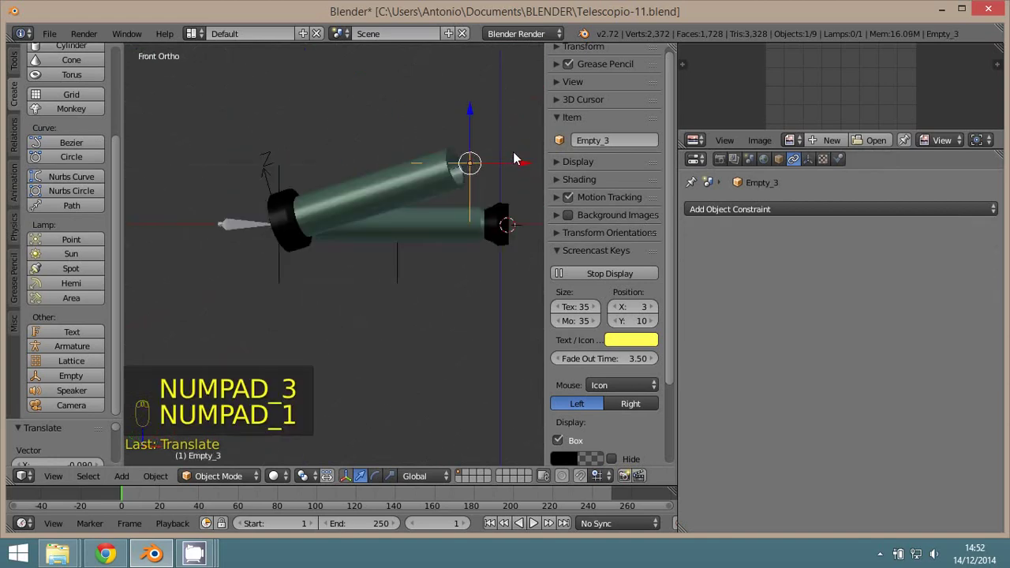
{"action": "key", "text": "alt+g"}
{"action": "left_click", "coordinate": [468, 265]}
{"action": "right_click", "coordinate": [263, 233]}
- Give Bone_2 a Track To bone constraint aiming at Empty_3
{"action": "right_click", "coordinate": [265, 234]}
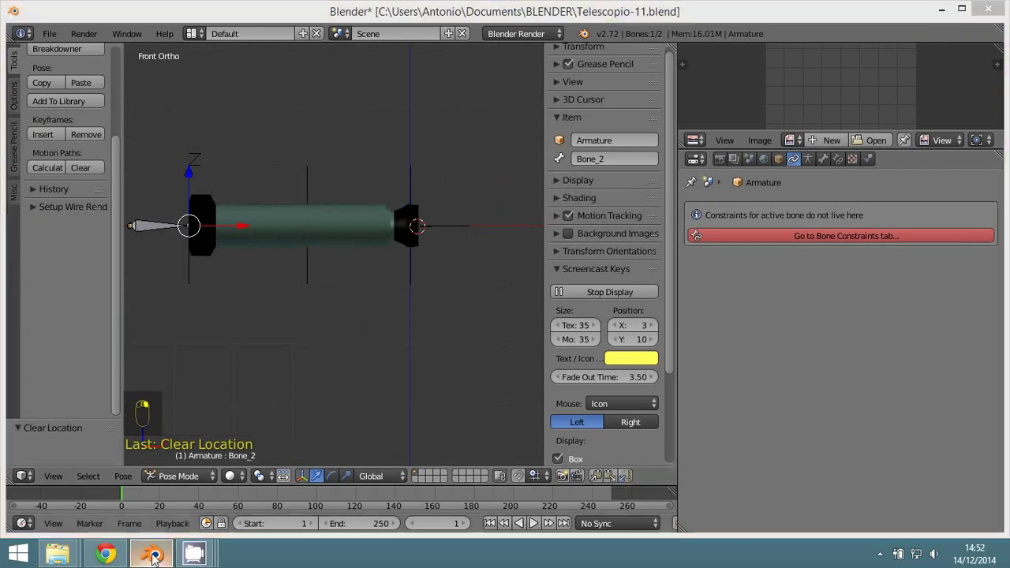
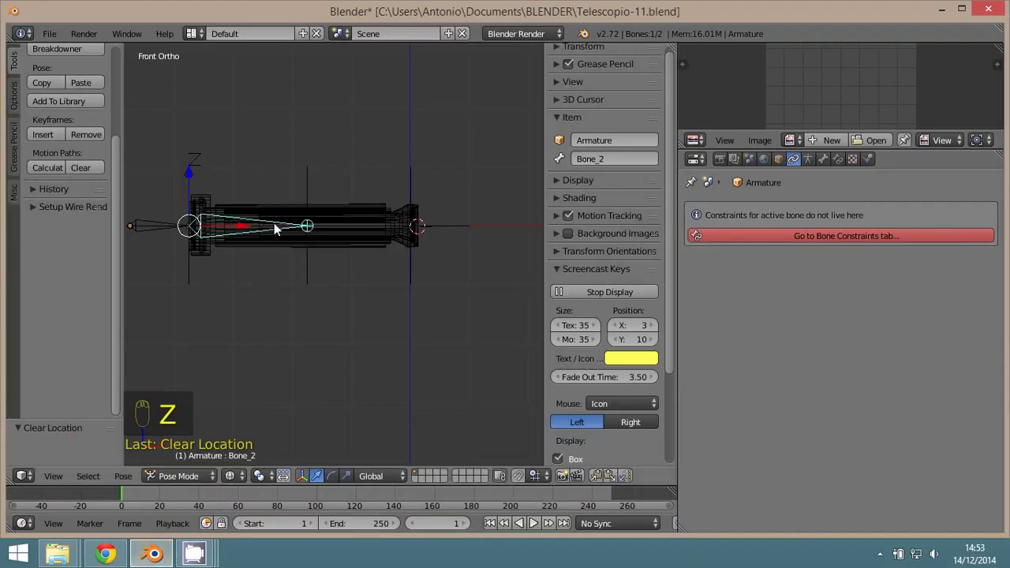
{"action": "left_click_drag", "start_coordinate": [249, 248], "coordinate": [797, 181]}
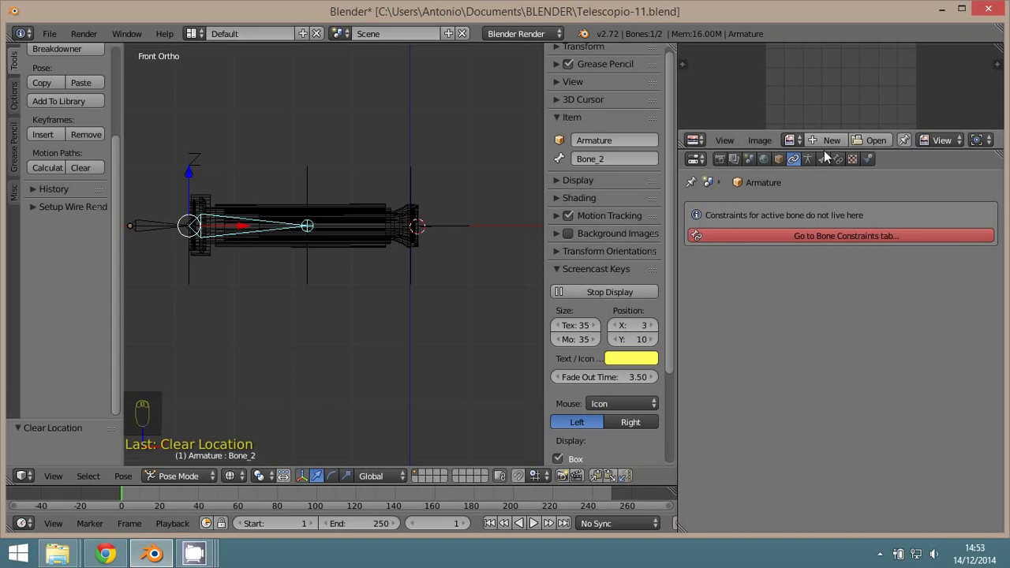
{"action": "left_click_drag", "start_coordinate": [841, 166], "coordinate": [817, 350]}
{"action": "middle_click", "coordinate": [817, 349]}
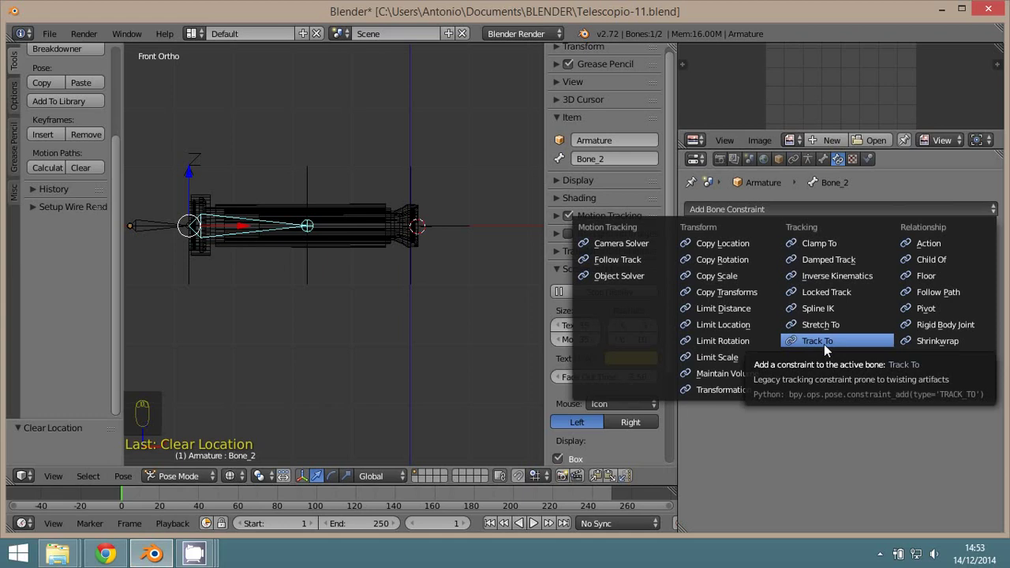
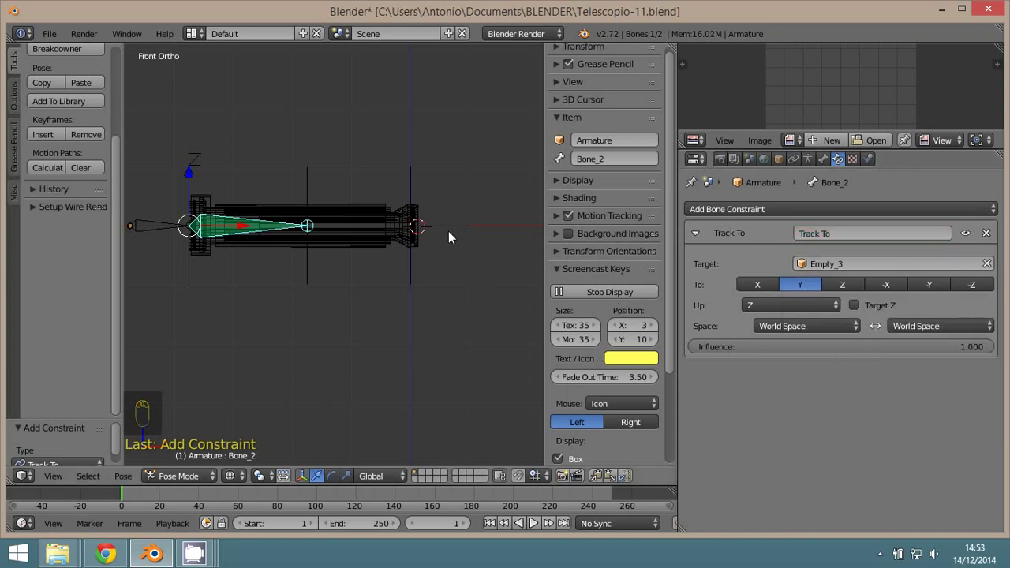
- Move Empty_3 to test the bone tracking, then delete the Track To constraint
{"action": "right_click", "coordinate": [456, 231]}
{"action": "left_click_drag", "start_coordinate": [441, 298], "coordinate": [427, 318]}
{"action": "key", "text": "z"}
{"action": "key", "text": "g"}
{"action": "middle_click", "coordinate": [474, 377]}
{"action": "key", "text": "KP_1"}
{"action": "key", "text": "z"}
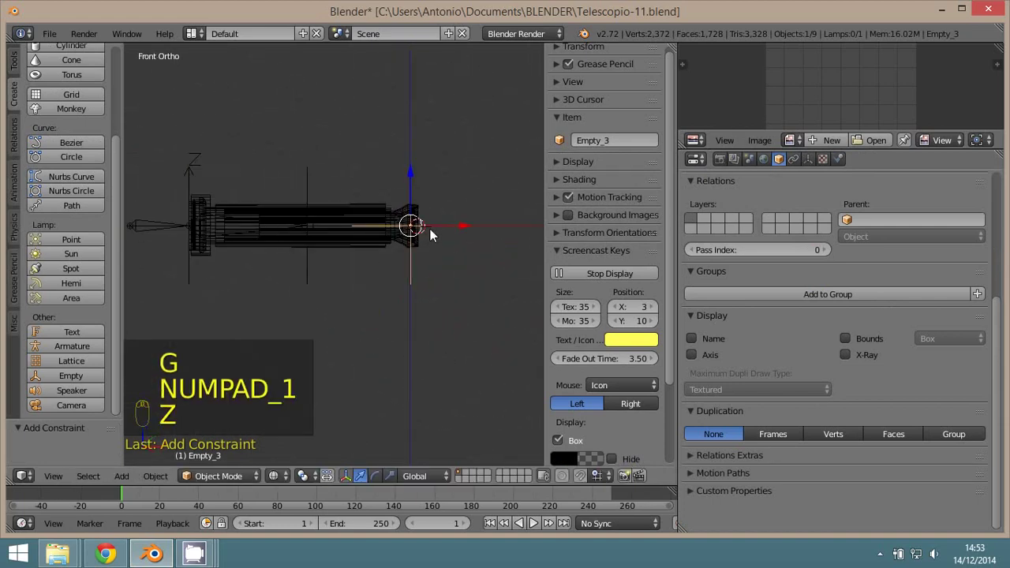
{"action": "left_click_drag", "start_coordinate": [253, 232], "coordinate": [452, 236]}
{"action": "key", "text": "g"}
{"action": "left_click_drag", "start_coordinate": [263, 274], "coordinate": [716, 350]}
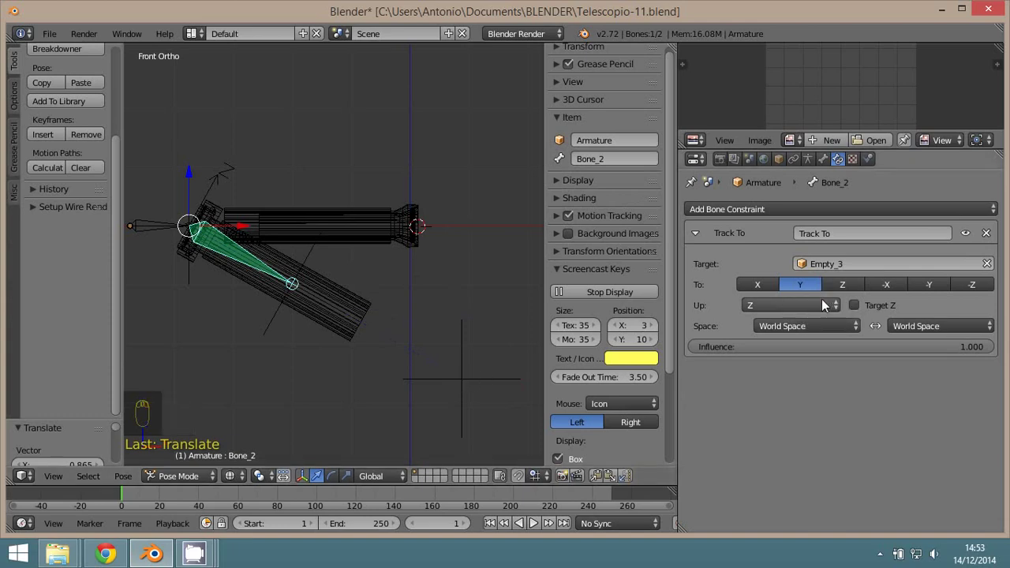
{"action": "left_click_drag", "start_coordinate": [764, 288], "coordinate": [449, 301]}
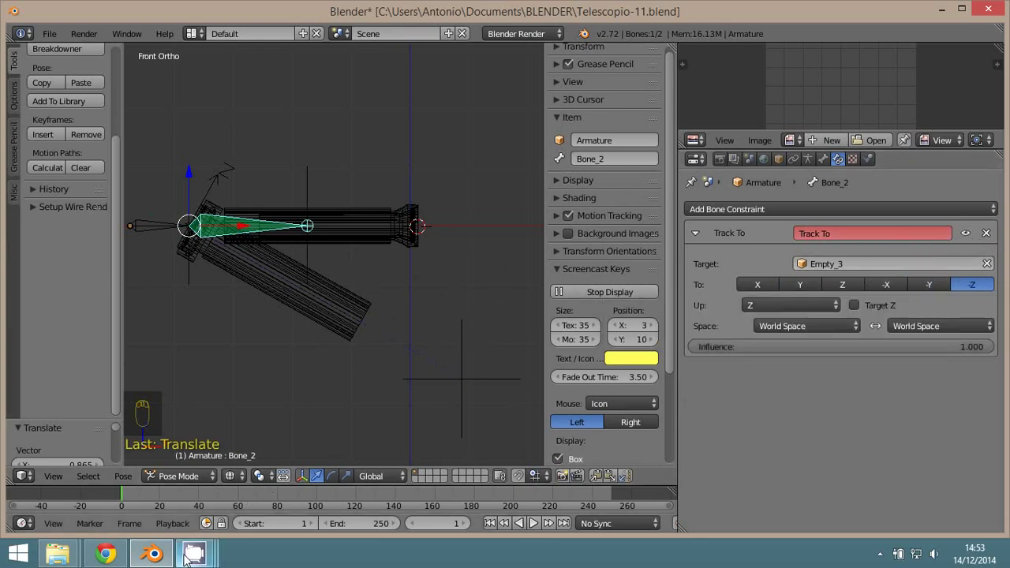
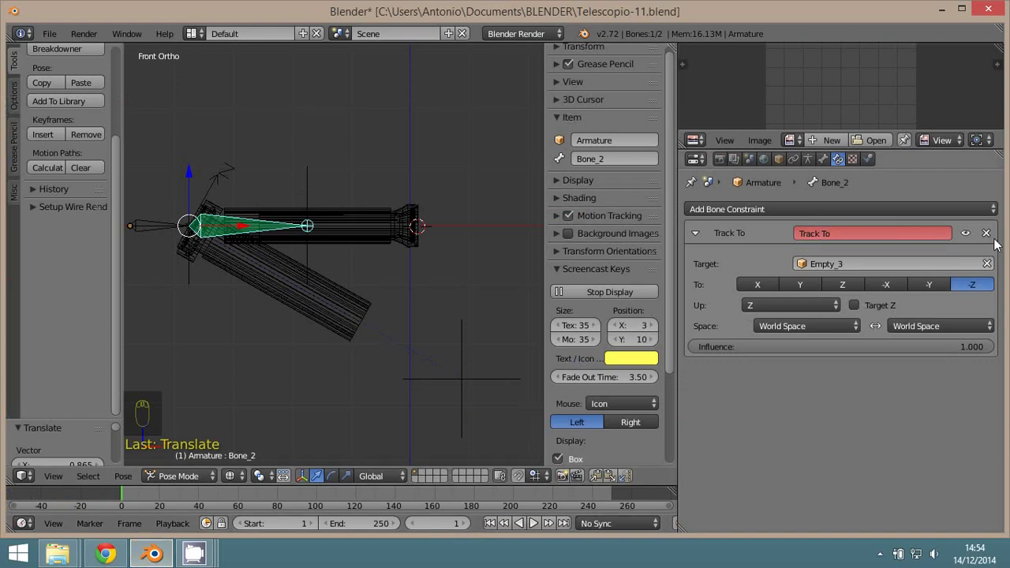
{"action": "left_click_drag", "start_coordinate": [991, 237], "coordinate": [831, 331]}
- Add a Stretch To constraint toward Empty_3 with X-only volume, test it, then delete it
{"action": "left_click_drag", "start_coordinate": [815, 268], "coordinate": [862, 309]}
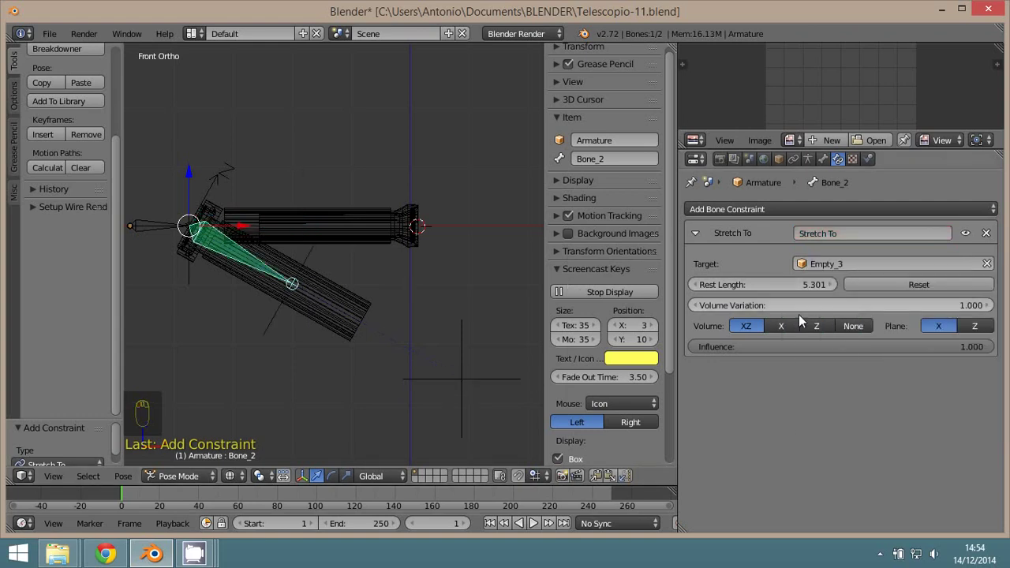
{"action": "left_click_drag", "start_coordinate": [784, 334], "coordinate": [771, 313]}
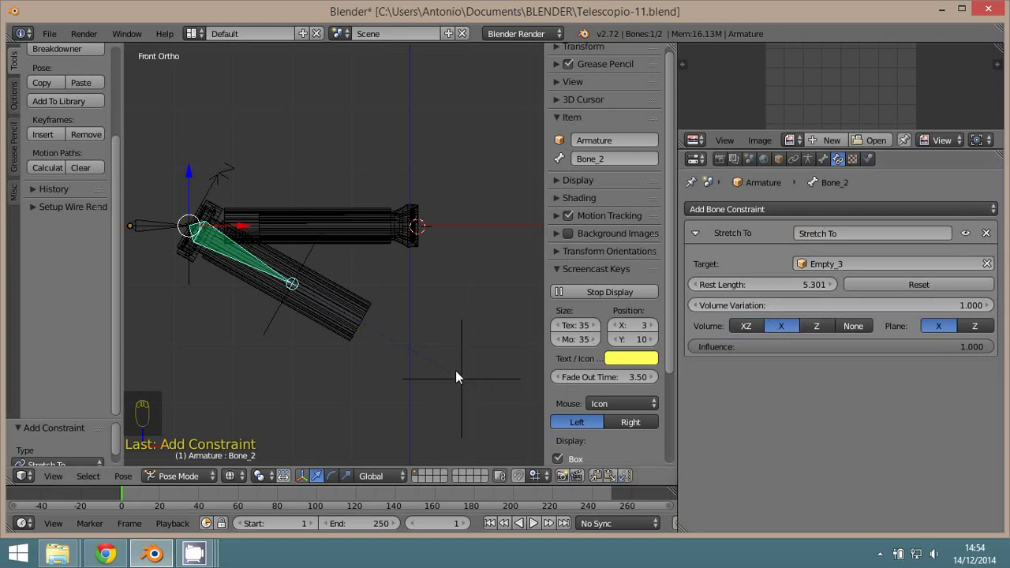
{"action": "left_click_drag", "start_coordinate": [462, 375], "coordinate": [434, 304]}
{"action": "key", "text": "alt+g"}
{"action": "key", "text": "z"}
{"action": "key", "text": "z"}
{"action": "left_click_drag", "start_coordinate": [272, 220], "coordinate": [865, 337]}
{"action": "left_click_drag", "start_coordinate": [868, 340], "coordinate": [966, 255]}
{"action": "left_click_drag", "start_coordinate": [989, 233], "coordinate": [454, 222]}
{"action": "left_click_drag", "start_coordinate": [813, 211], "coordinate": [410, 188]}
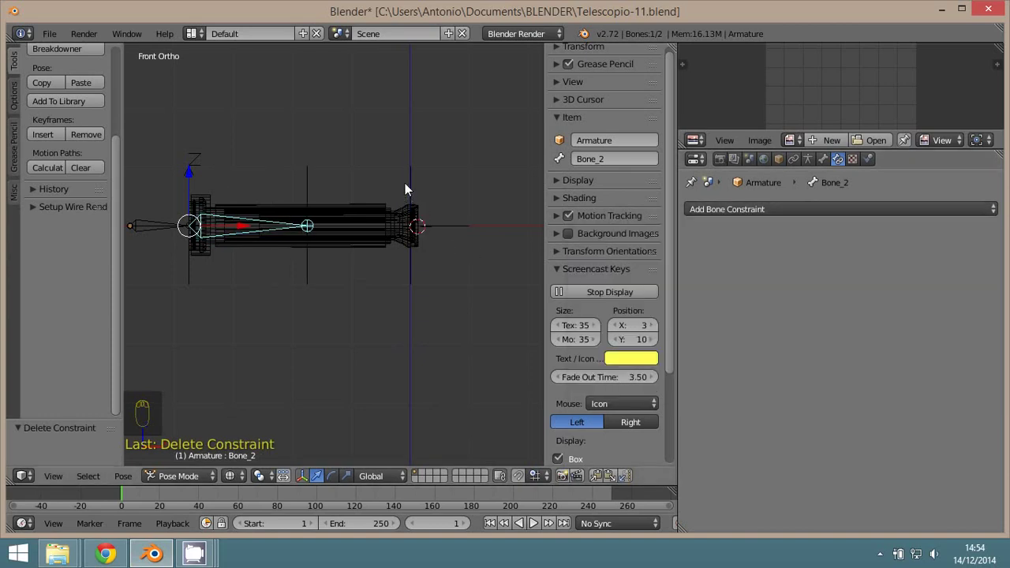
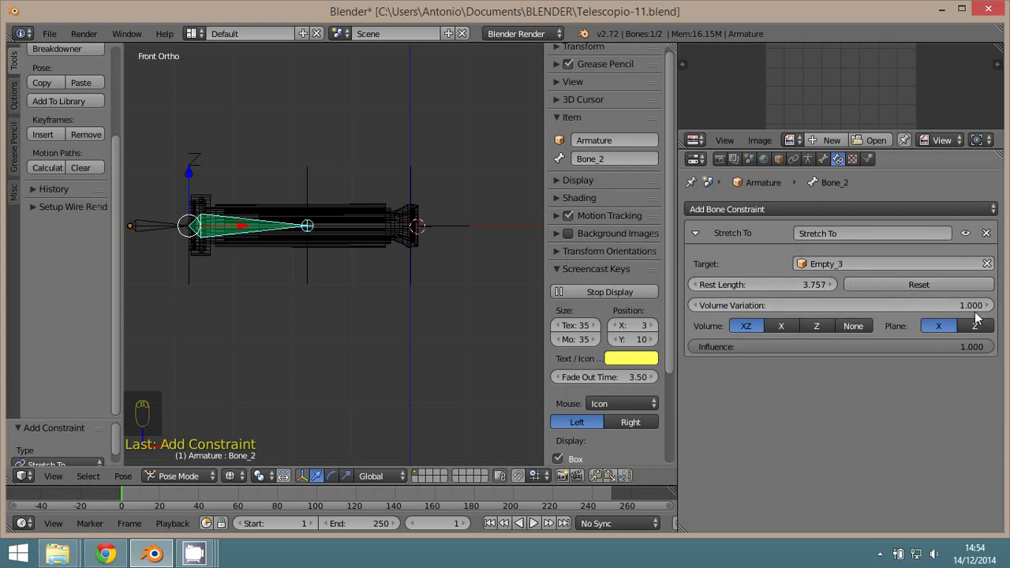
- With Stretch To toward Empty_3 on Bone_2 again, grab Empty_3 to watch the bone stretch
{"action": "left_click_drag", "start_coordinate": [451, 237], "coordinate": [524, 412]}
{"action": "key", "text": "g"}
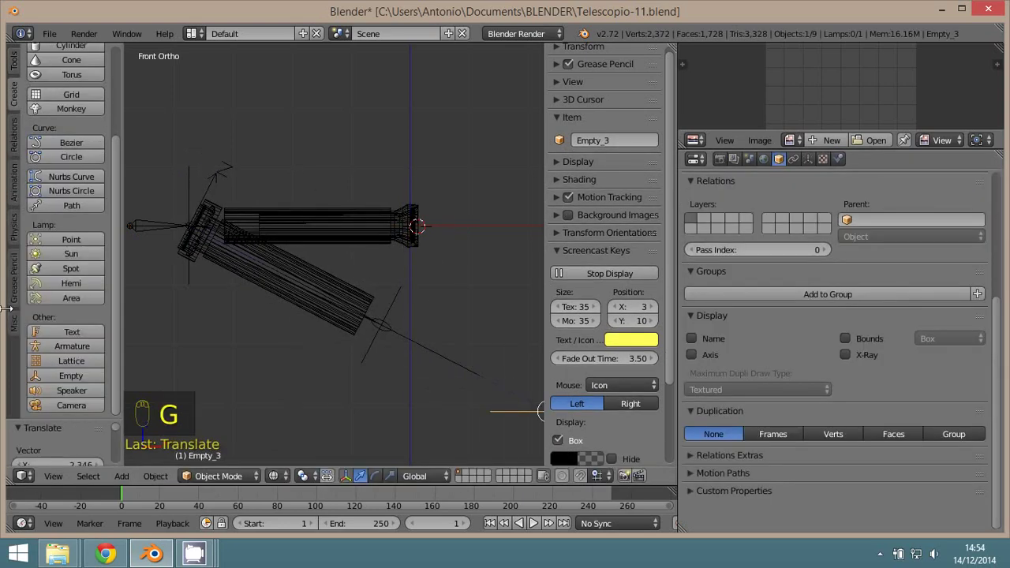
{"action": "left_click_drag", "start_coordinate": [291, 288], "coordinate": [392, 359]}
{"action": "middle_click", "coordinate": [392, 359]}
{"action": "middle_click", "coordinate": [390, 346]}
{"action": "left_click_drag", "start_coordinate": [379, 327], "coordinate": [532, 411]}
{"action": "left_click_drag", "start_coordinate": [420, 317], "coordinate": [328, 296]}
{"action": "key", "text": "g"}
{"action": "left_click_drag", "start_coordinate": [325, 286], "coordinate": [817, 254]}
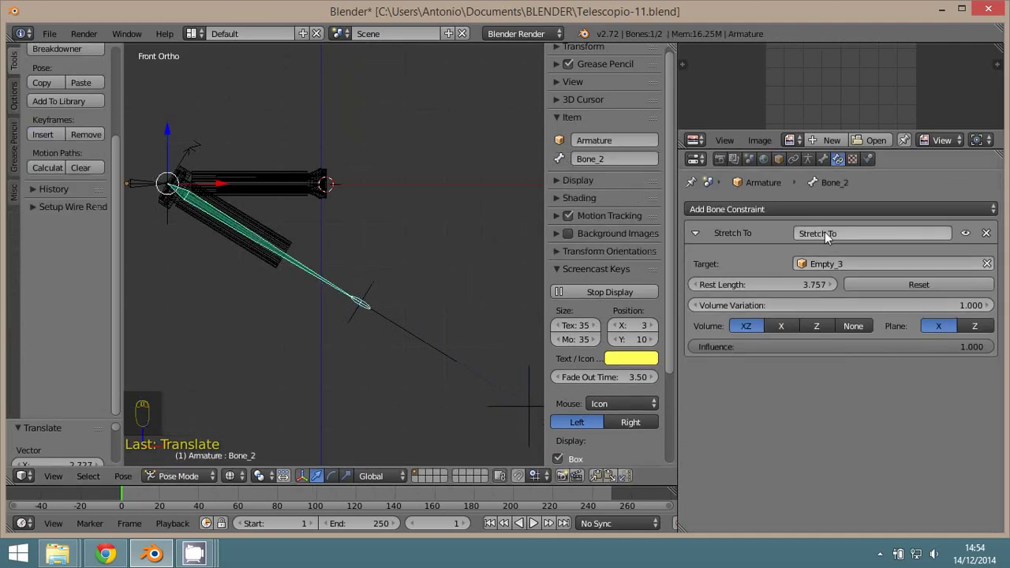
- Clear Empty_3's location with Alt+G to straighten the telescope
{"action": "middle_click", "coordinate": [470, 284]}
{"action": "left_click_drag", "start_coordinate": [442, 326], "coordinate": [395, 308]}
{"action": "key", "text": "alt+g"}
{"action": "key", "text": "z"}
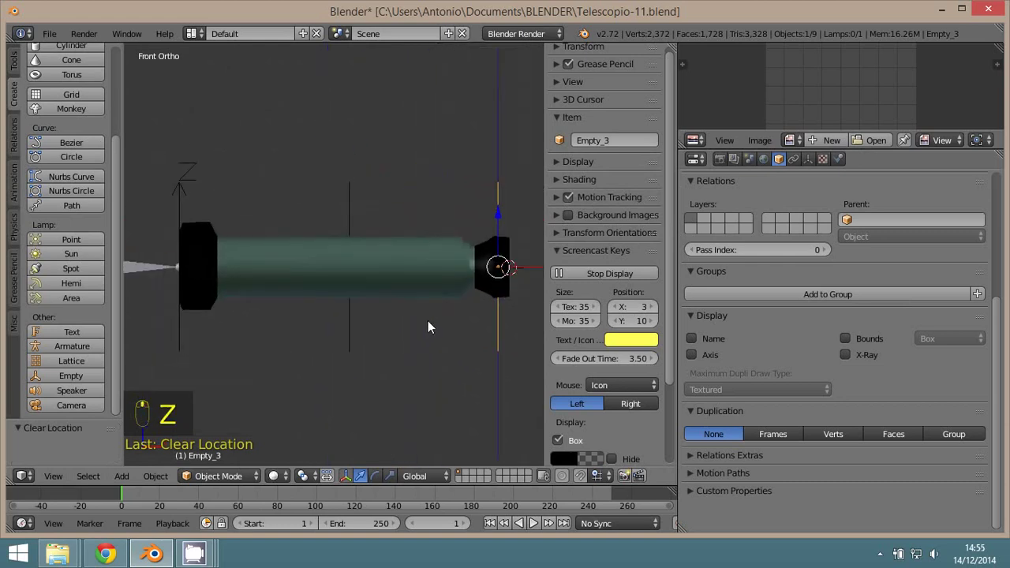
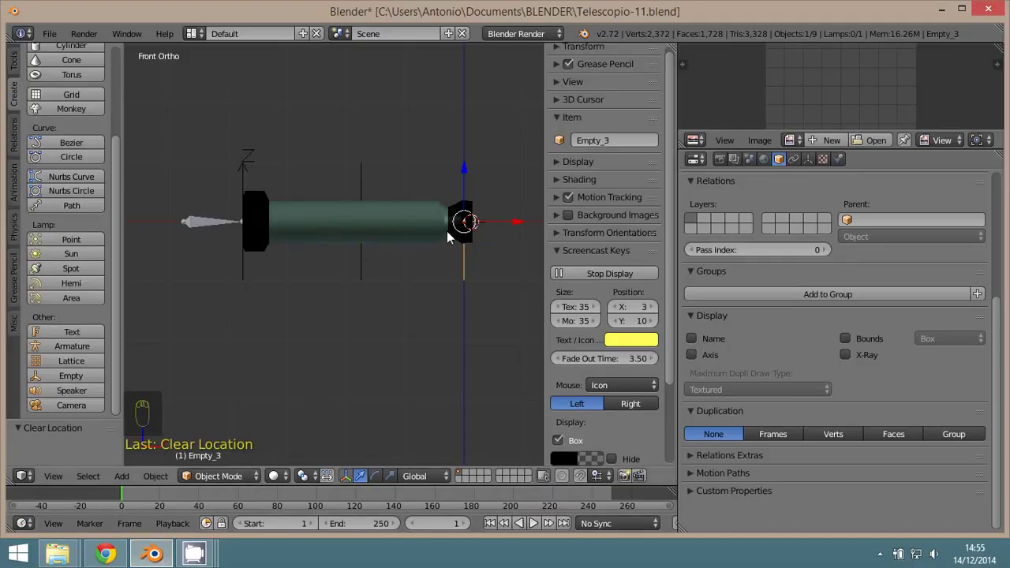
- Select the middle tube Pieza_2, checking it in wireframe and solid shading
{"action": "left_click_drag", "start_coordinate": [444, 224], "coordinate": [491, 196]}
{"action": "key", "text": "z"}
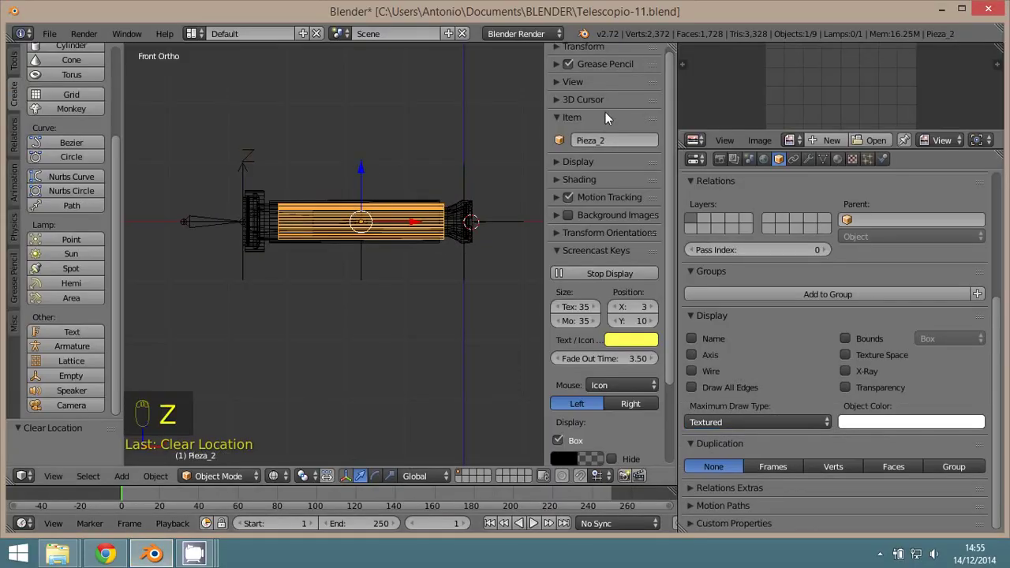
{"action": "key", "text": "z"}
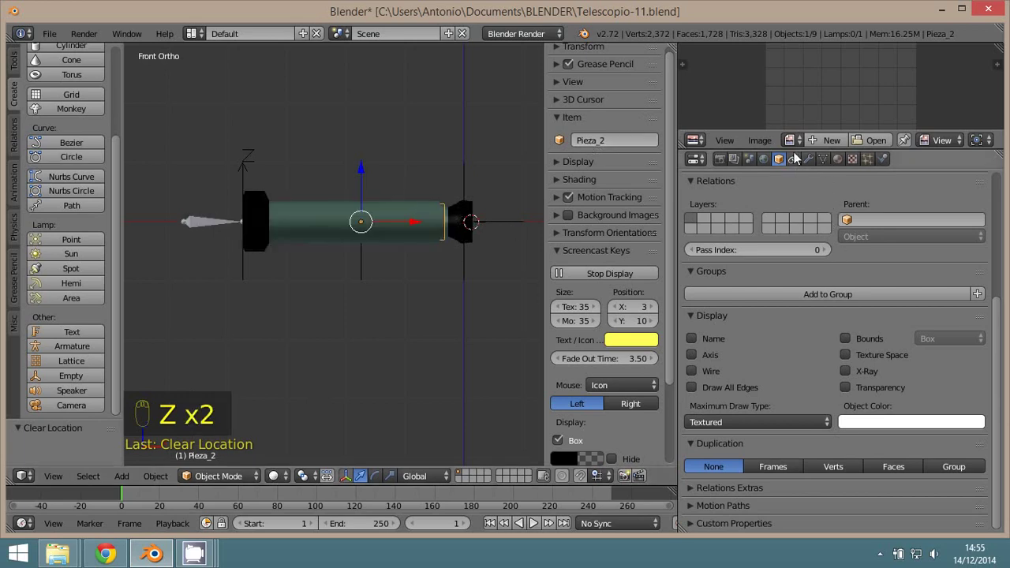
- Add Copy Location and Copy Rotation constraints to Pieza_2 targeting Empty_2
{"action": "left_click_drag", "start_coordinate": [797, 163], "coordinate": [727, 250]}
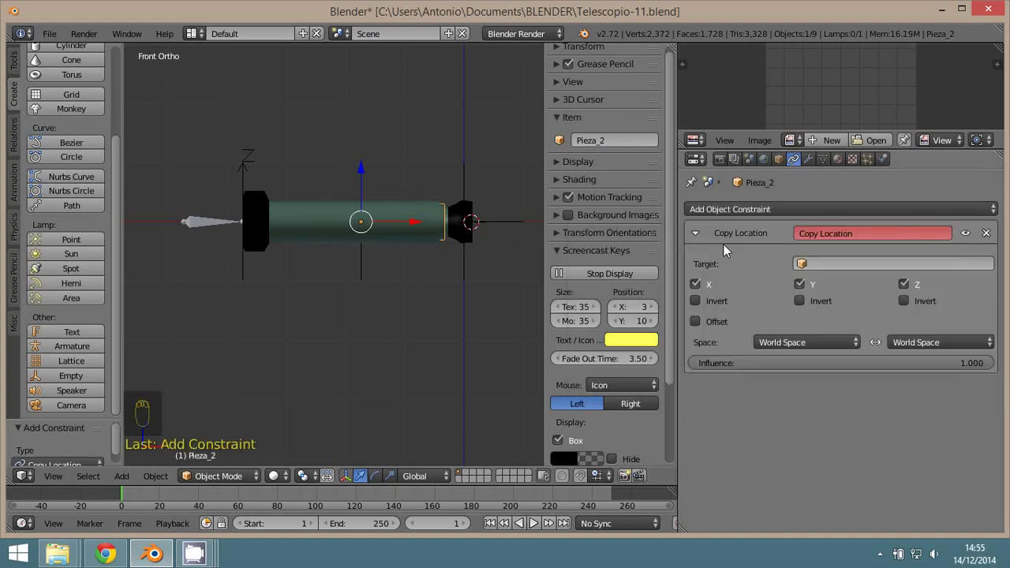
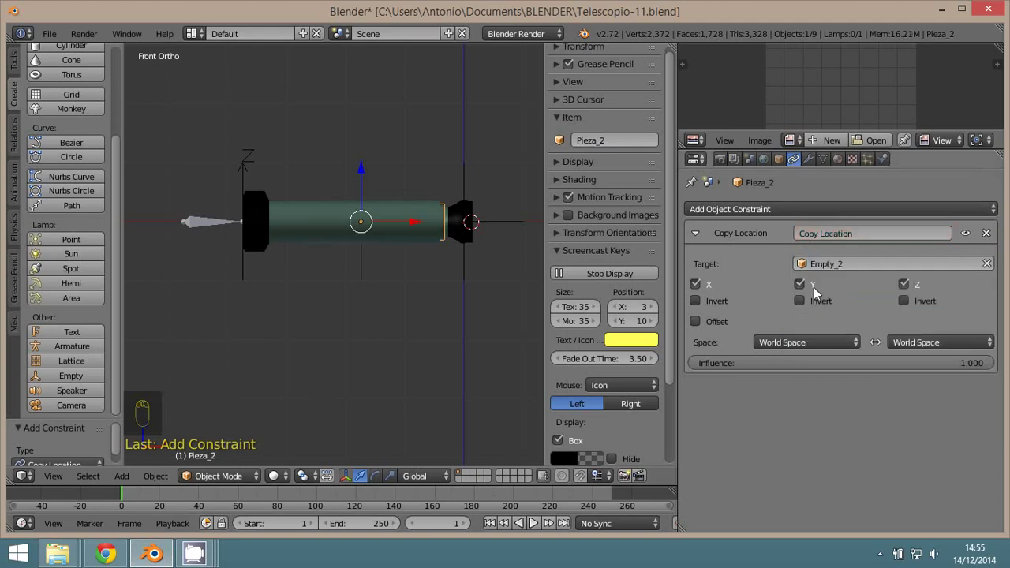
{"action": "left_click_drag", "start_coordinate": [797, 217], "coordinate": [746, 266]}
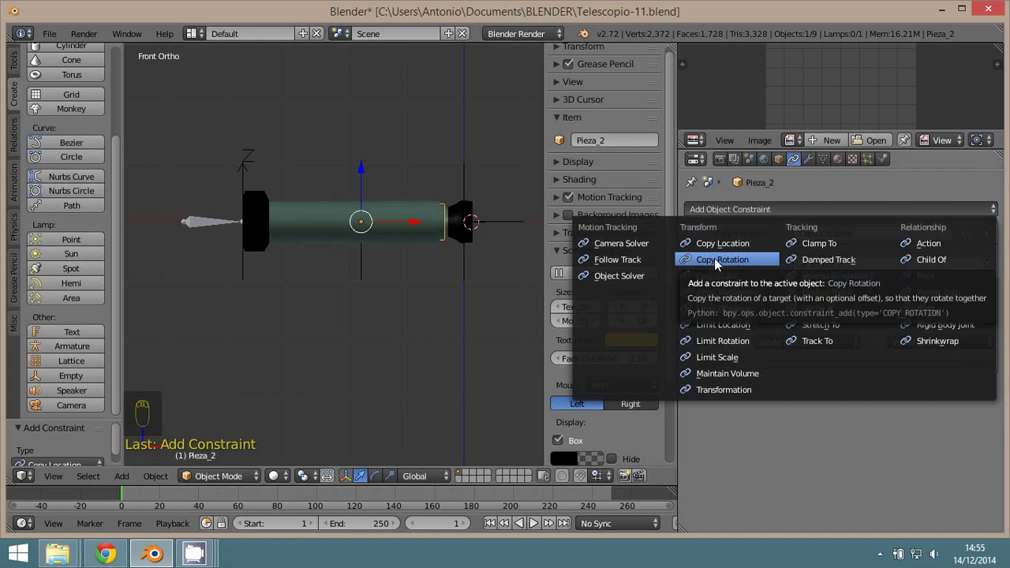
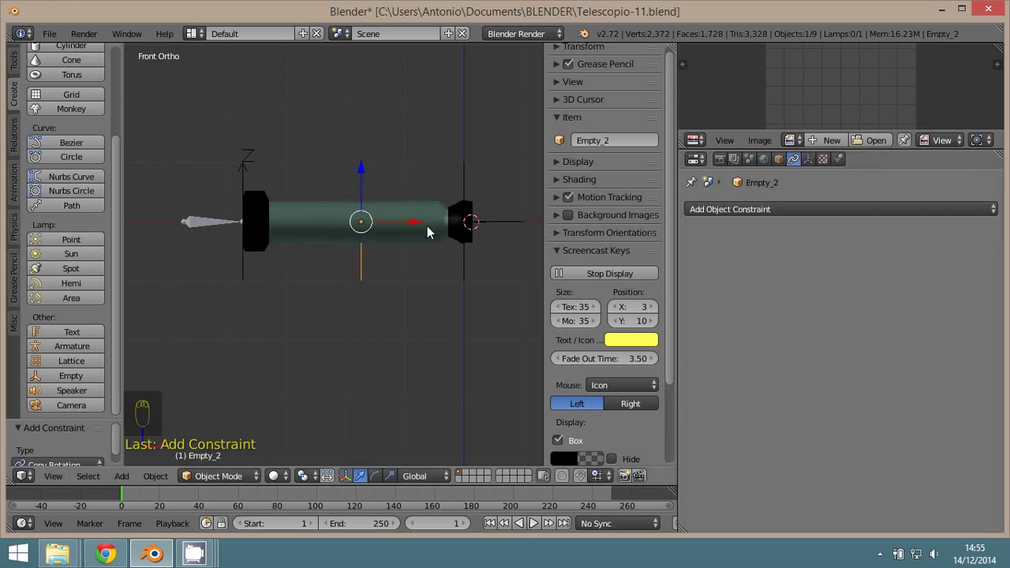
{"action": "left_click_drag", "start_coordinate": [498, 225], "coordinate": [439, 308]}
{"action": "left_click_drag", "start_coordinate": [509, 301], "coordinate": [420, 302]}
- Grab Empty_3 to check Pieza_2 follows, then return to Front view
{"action": "key", "text": "g"}
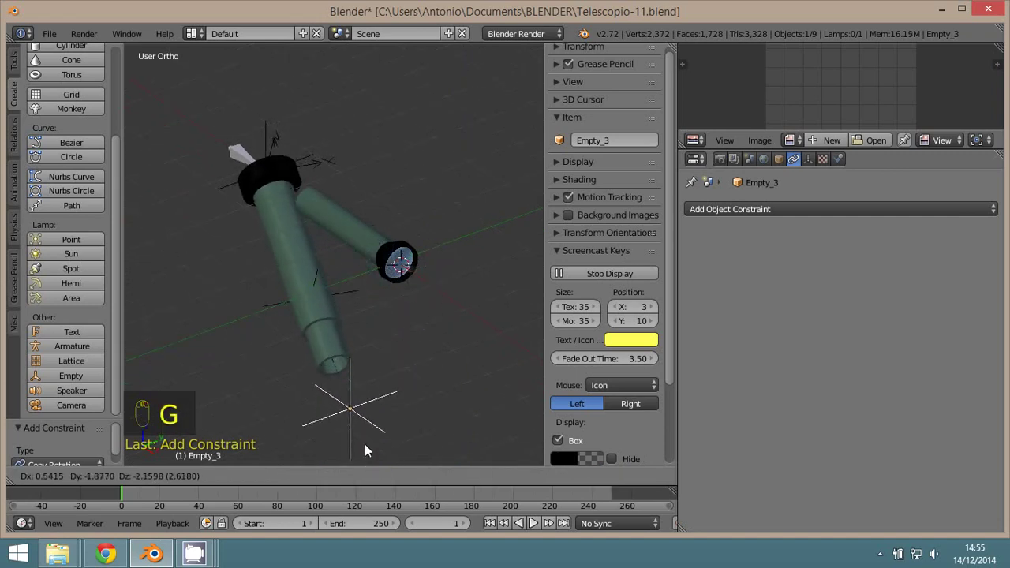
{"action": "left_click_drag", "start_coordinate": [395, 320], "coordinate": [379, 307]}
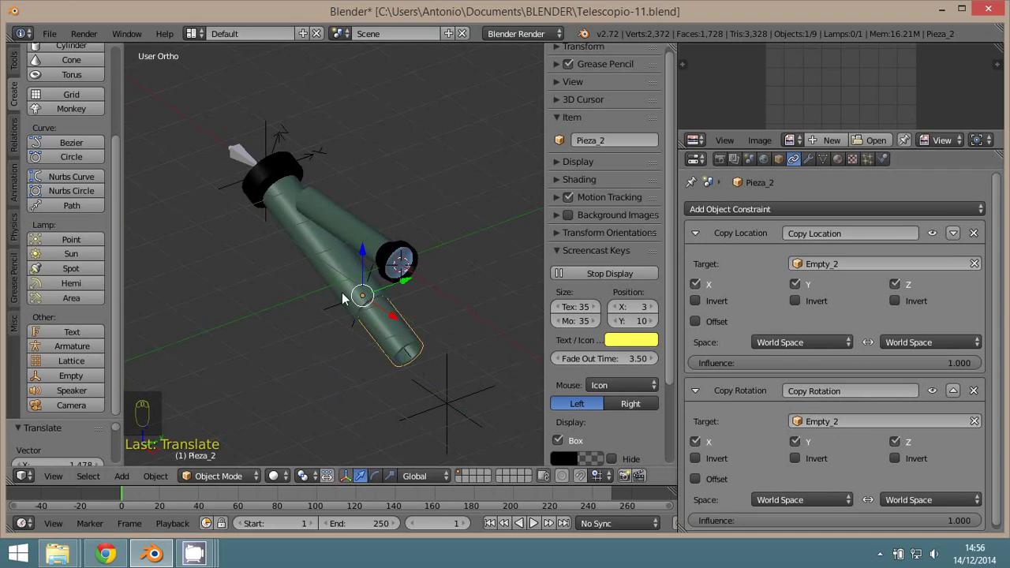
{"action": "left_click_drag", "start_coordinate": [378, 275], "coordinate": [444, 413]}
{"action": "left_click_drag", "start_coordinate": [450, 408], "coordinate": [132, 278]}
{"action": "key", "text": "g"}
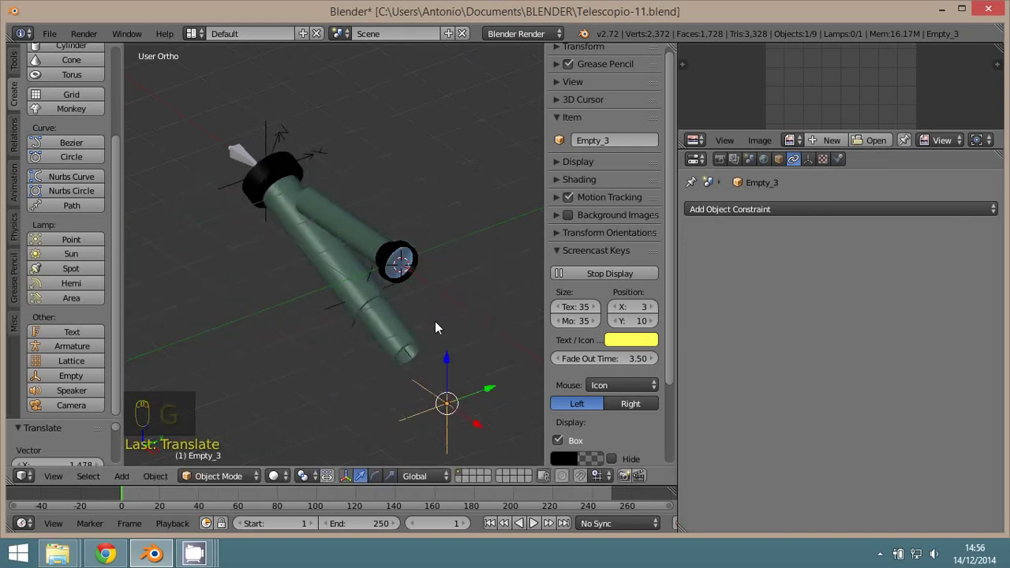
{"action": "key", "text": "KP_1"}
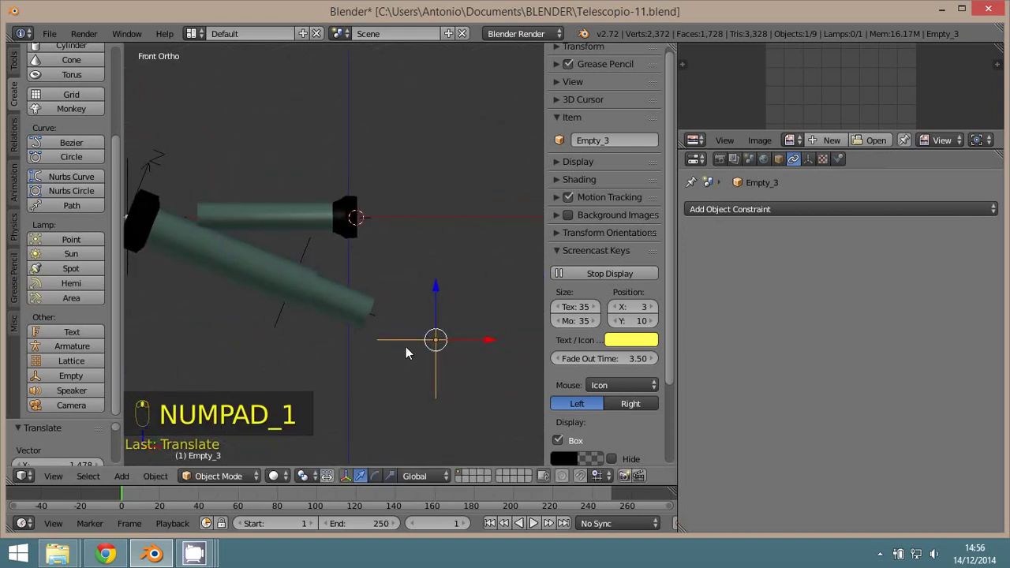
- Reset Empty_3 to its original location with Alt+G
{"action": "key", "text": "alt+g"}
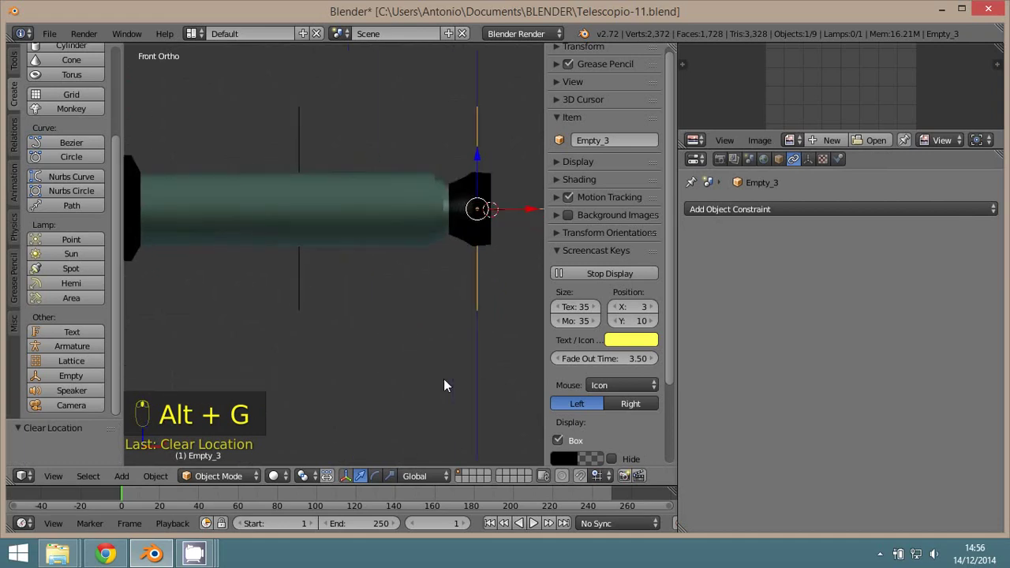
{"action": "key", "text": "z"}
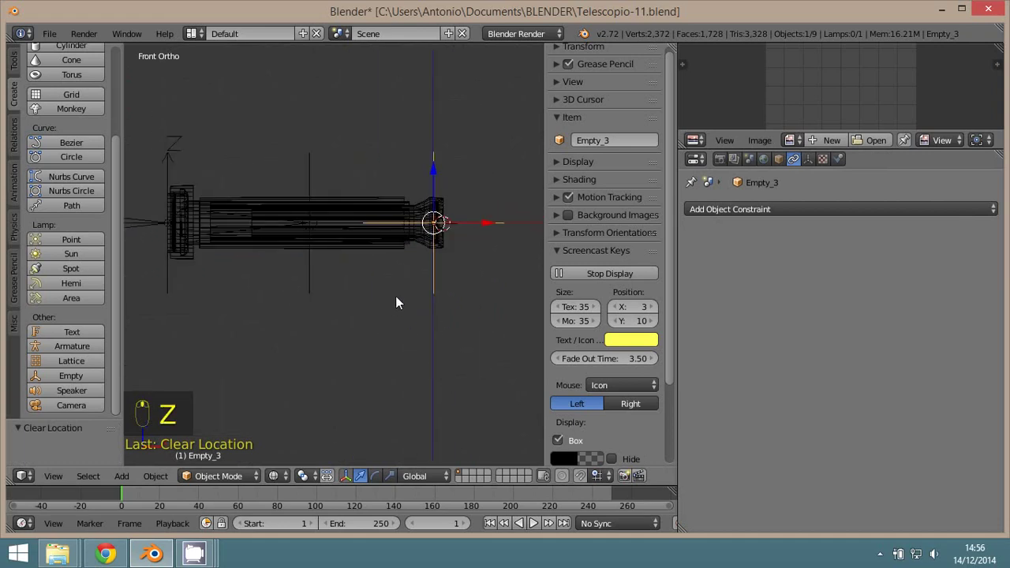
{"action": "key", "text": "z"}
{"action": "middle_click", "coordinate": [357, 351]}
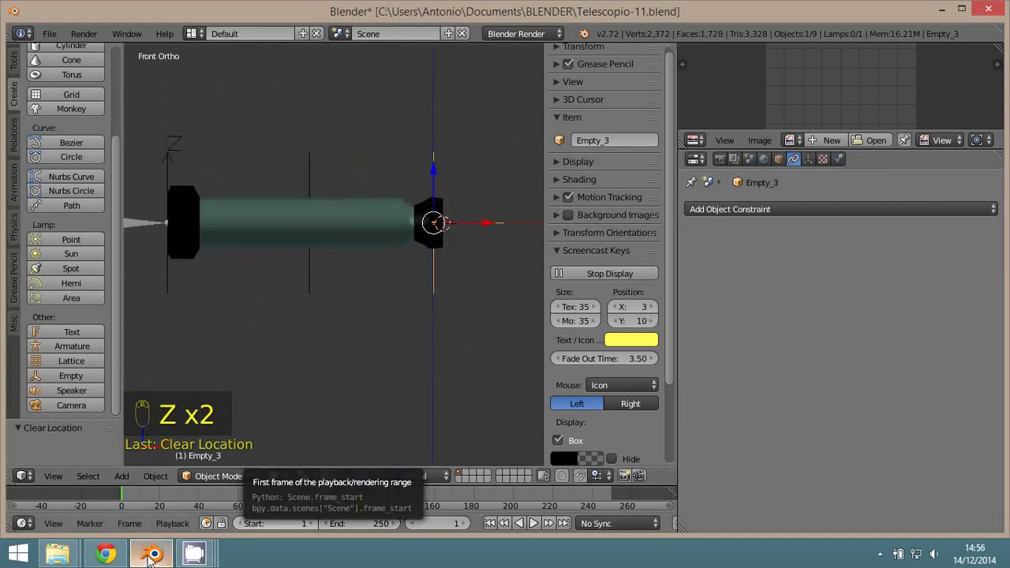
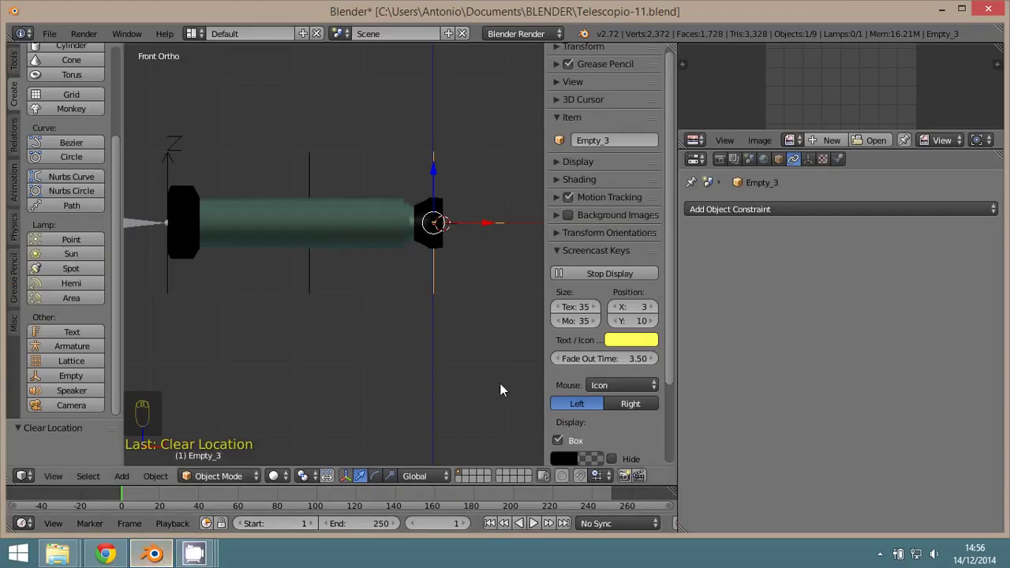
- Select Pieza_3 then Empty_3 and parent the end piece to the empty as Object
{"action": "left_click_drag", "start_coordinate": [434, 274], "coordinate": [409, 281]}
{"action": "key", "text": "z"}
{"action": "left_click_drag", "start_coordinate": [409, 282], "coordinate": [356, 379]}
{"action": "key", "text": "ctrl+p"}
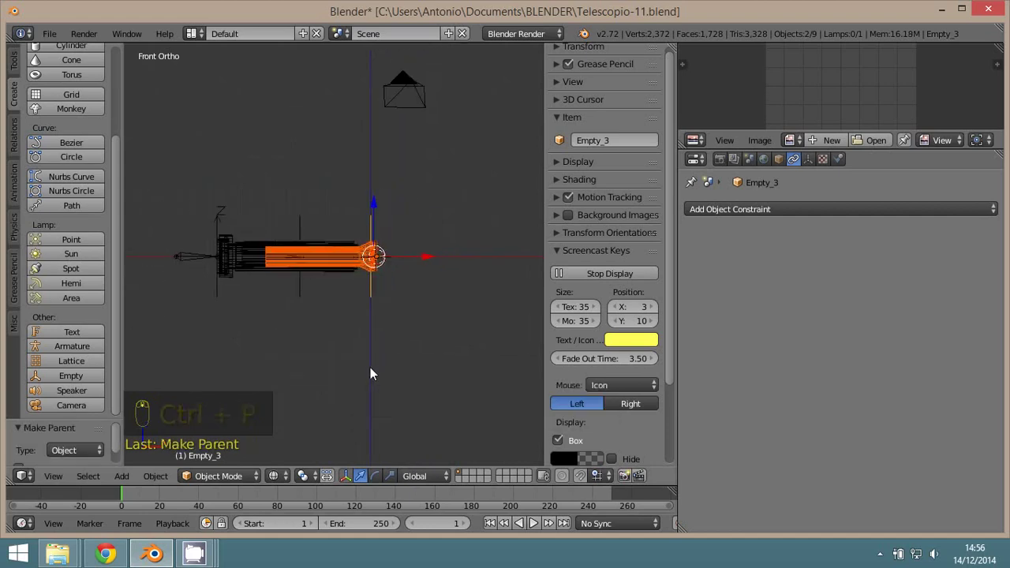
{"action": "key", "text": "z"}
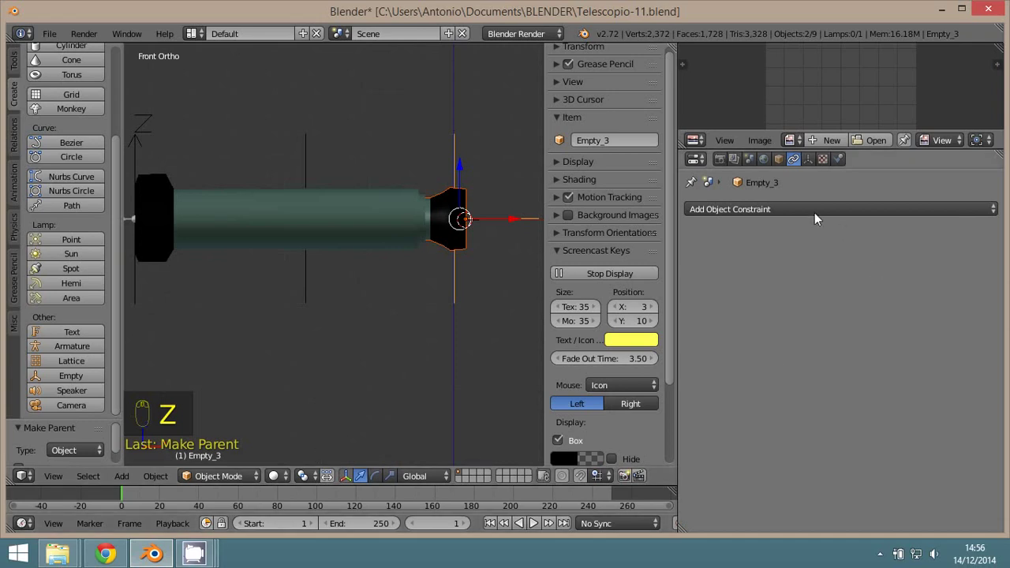
- Inspect Pieza_3's object Relations to confirm Empty_3 is its parent
{"action": "left_click_drag", "start_coordinate": [785, 161], "coordinate": [802, 230]}
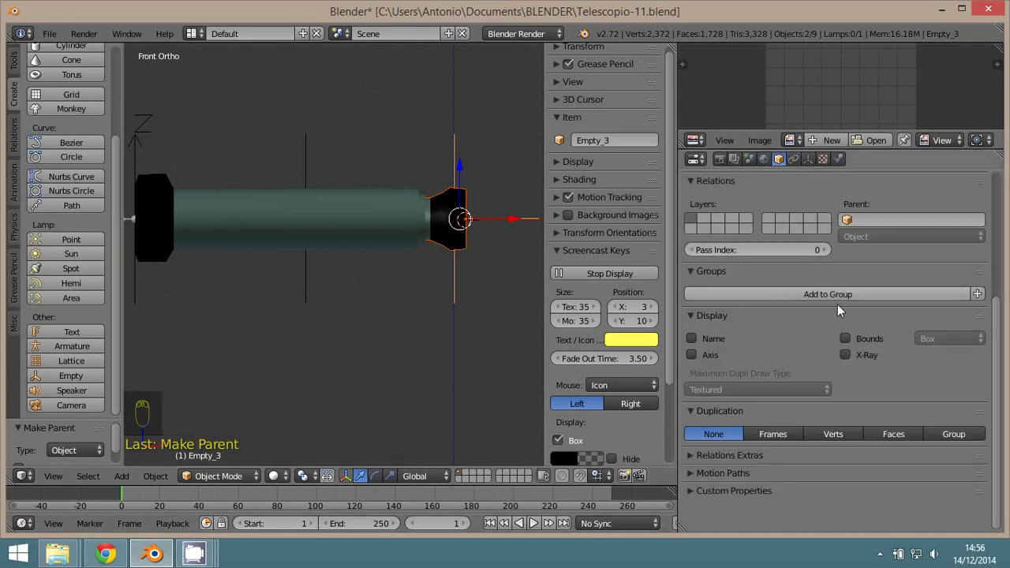
{"action": "left_click_drag", "start_coordinate": [811, 337], "coordinate": [705, 488]}
{"action": "left_click_drag", "start_coordinate": [705, 487], "coordinate": [445, 231]}
{"action": "middle_click", "coordinate": [445, 232]}
{"action": "left_click_drag", "start_coordinate": [445, 231], "coordinate": [851, 403]}
{"action": "left_click_drag", "start_coordinate": [851, 403], "coordinate": [692, 397]}
{"action": "left_click_drag", "start_coordinate": [693, 396], "coordinate": [869, 403]}
{"action": "middle_click", "coordinate": [869, 403]}
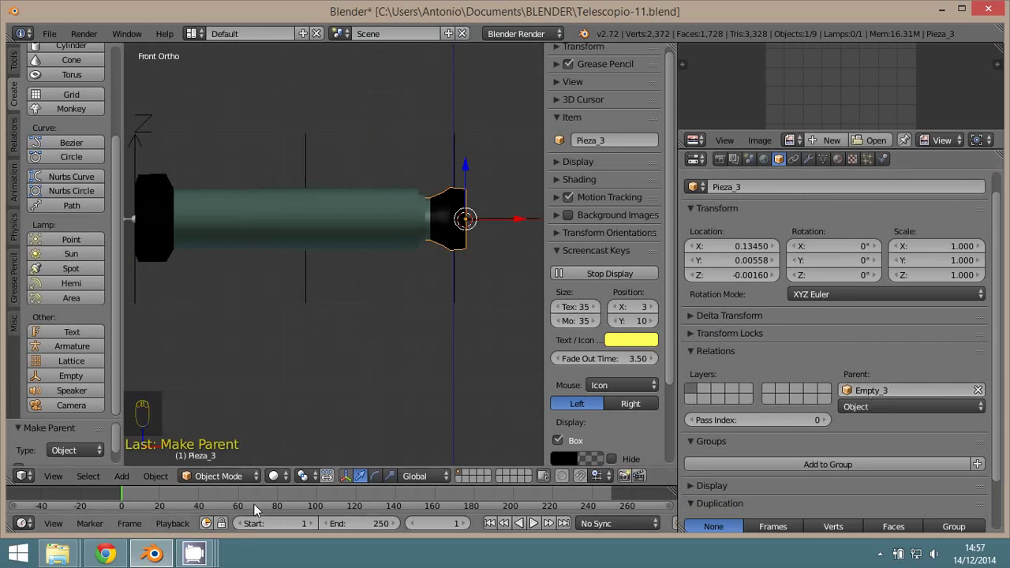
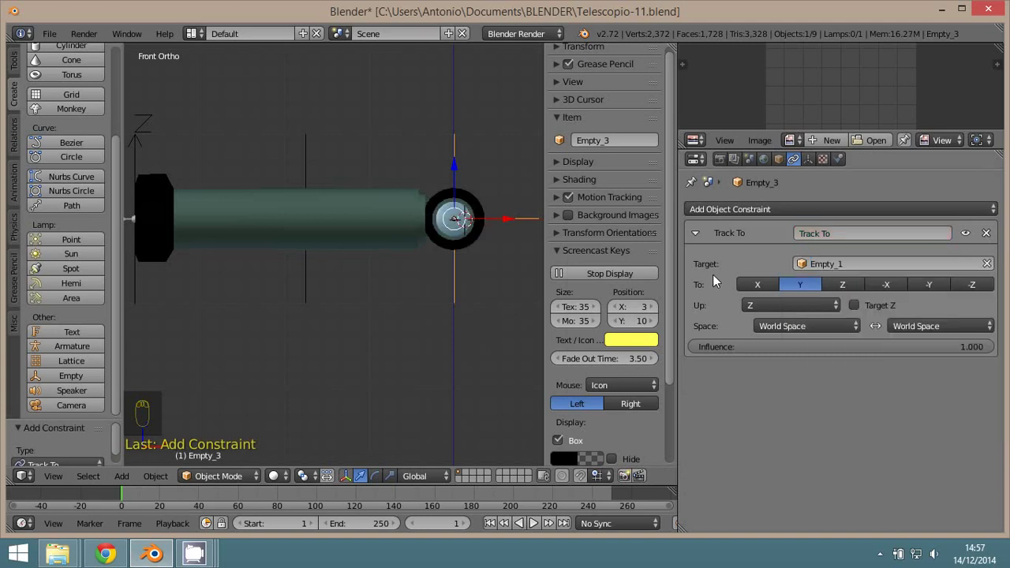
- Test the Track To constraint by dragging Empty_3 around, then clear its location with Alt+G
{"action": "left_click_drag", "start_coordinate": [476, 297], "coordinate": [768, 288]}
{"action": "left_click_drag", "start_coordinate": [767, 288], "coordinate": [473, 283]}
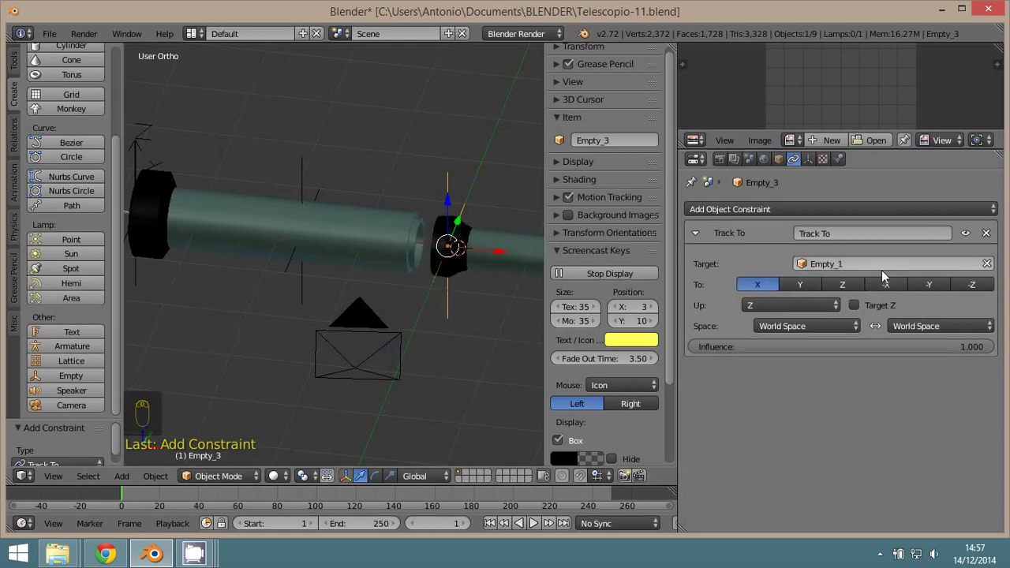
{"action": "left_click_drag", "start_coordinate": [506, 317], "coordinate": [893, 281]}
{"action": "left_click_drag", "start_coordinate": [896, 287], "coordinate": [358, 309]}
{"action": "middle_click", "coordinate": [359, 309]}
{"action": "left_click_drag", "start_coordinate": [396, 306], "coordinate": [446, 299]}
{"action": "middle_click", "coordinate": [447, 299]}
{"action": "key", "text": "g"}
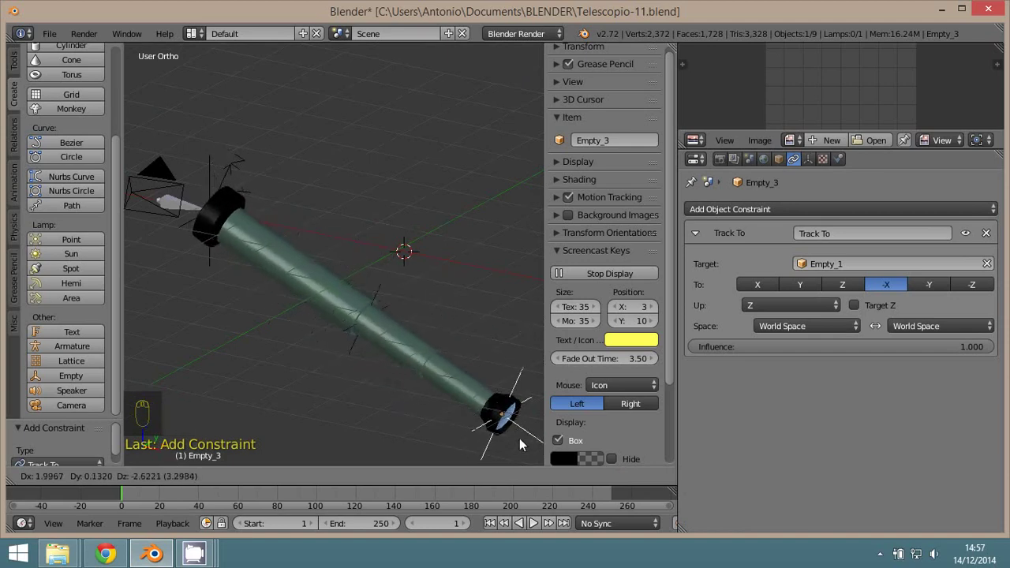
{"action": "key", "text": "KP_1"}
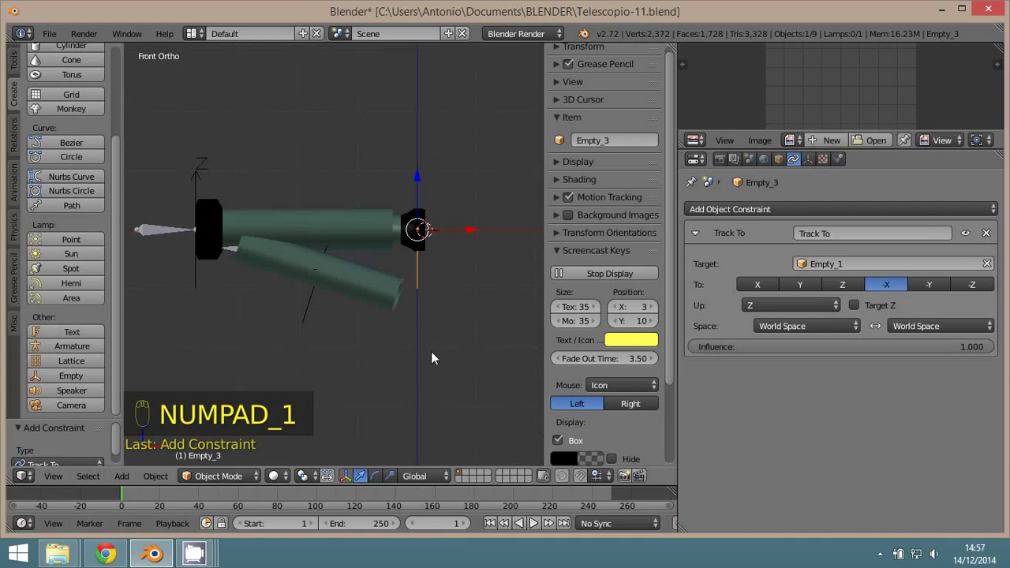
{"action": "key", "text": "alt+g"}
- Move Empty_3 again from top and front views to confirm it keeps aiming at Empty_1, then reset its location
{"action": "left_click_drag", "start_coordinate": [426, 354], "coordinate": [374, 386]}
{"action": "left_click_drag", "start_coordinate": [388, 386], "coordinate": [399, 356]}
{"action": "key", "text": "KP_7"}
{"action": "middle_click", "coordinate": [408, 294]}
{"action": "left_click_drag", "start_coordinate": [439, 267], "coordinate": [510, 274]}
{"action": "left_click_drag", "start_coordinate": [432, 321], "coordinate": [421, 185]}
{"action": "key", "text": "KP_1"}
{"action": "middle_click", "coordinate": [421, 186]}
{"action": "left_click_drag", "start_coordinate": [504, 258], "coordinate": [539, 264]}
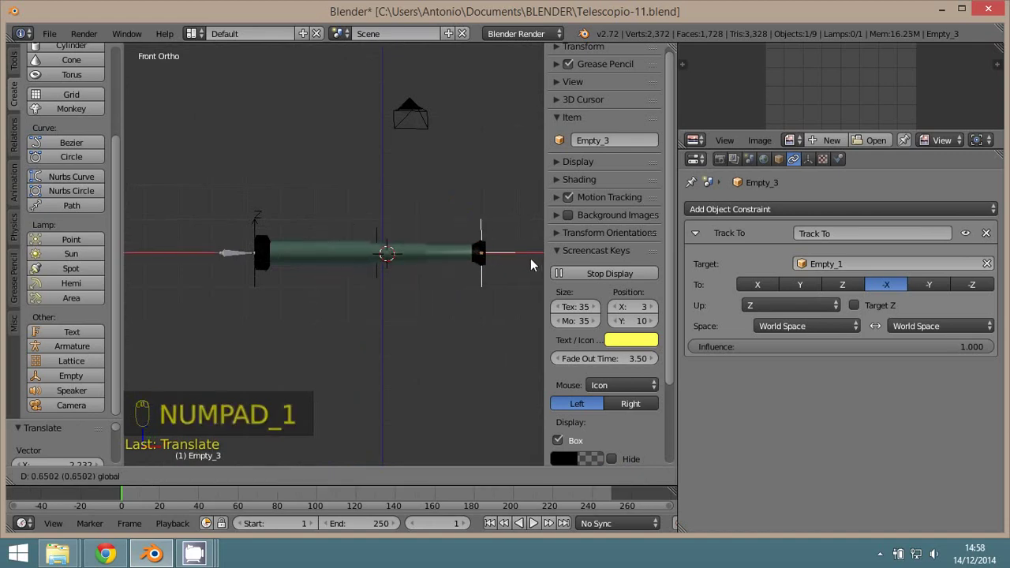
{"action": "left_click_drag", "start_coordinate": [417, 319], "coordinate": [466, 300]}
{"action": "key", "text": "alt+g"}
- Collapse the Track To panel and bring up the Add Object Constraint menu
{"action": "left_click_drag", "start_coordinate": [457, 301], "coordinate": [772, 268]}
{"action": "middle_click", "coordinate": [698, 237]}
{"action": "left_click", "coordinate": [698, 238]}
{"action": "left_click_drag", "start_coordinate": [643, 209], "coordinate": [481, 234]}
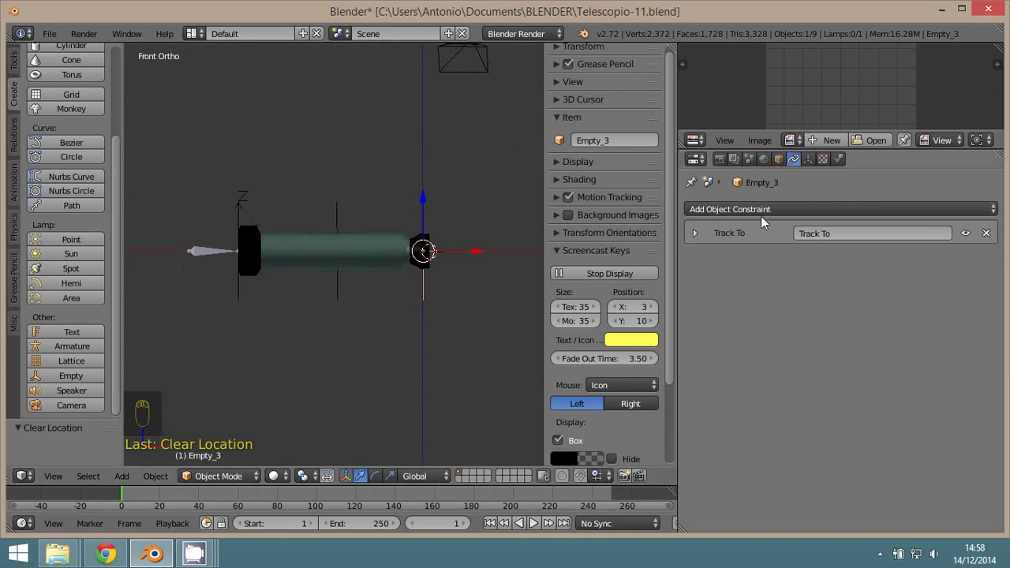
- Add a Limit Distance constraint on Empty_3 targeting Empty_1 with Clamp Region set to Outside at 3.757
{"action": "left_click_drag", "start_coordinate": [758, 216], "coordinate": [740, 307]}
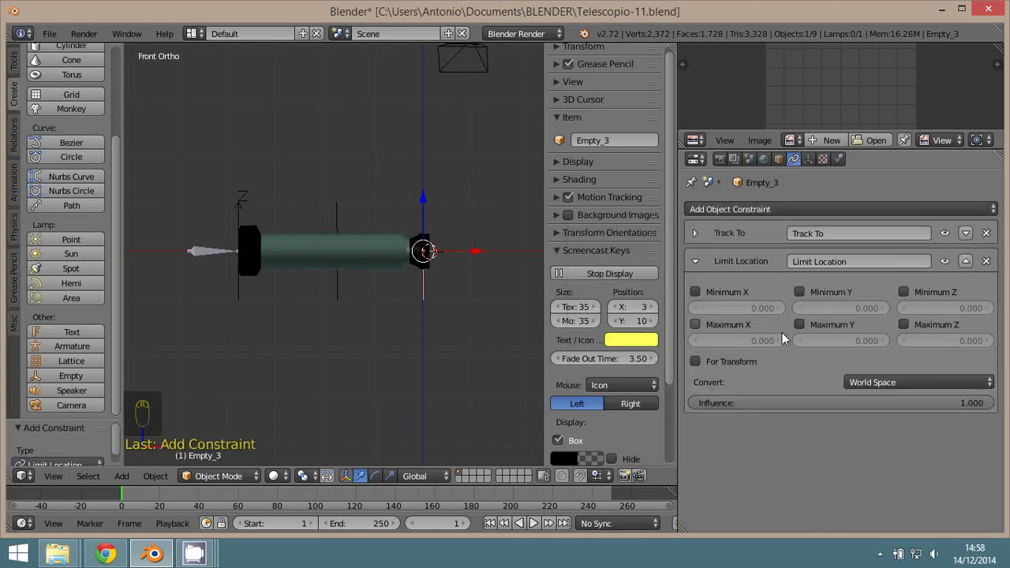
{"action": "left_click_drag", "start_coordinate": [990, 268], "coordinate": [749, 300]}
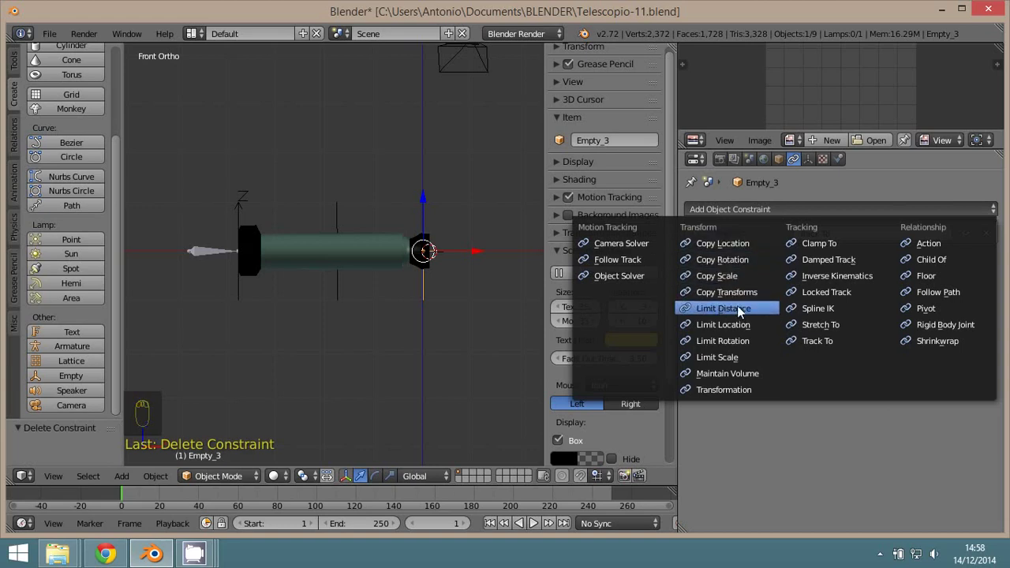
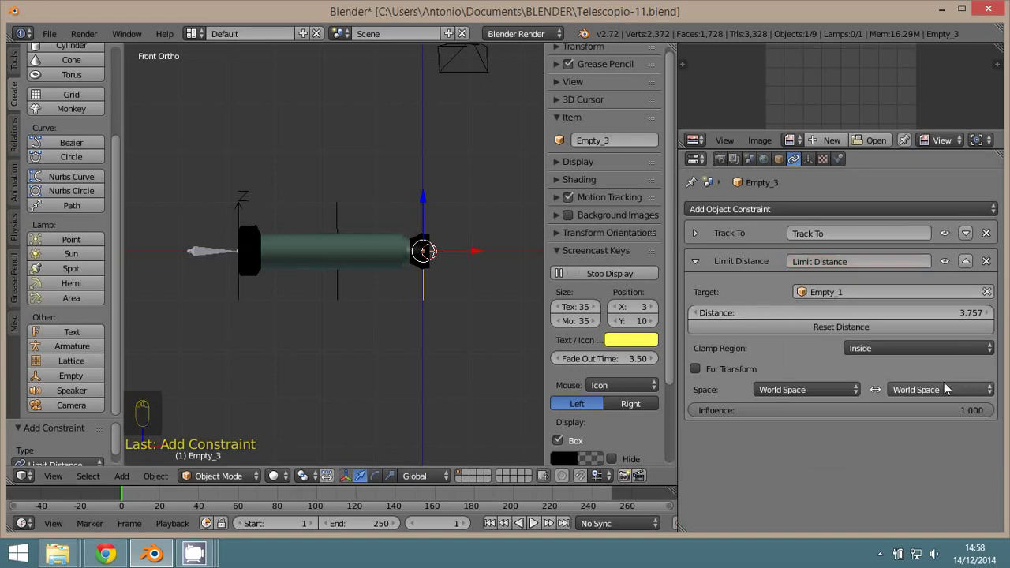
{"action": "left_click_drag", "start_coordinate": [878, 352], "coordinate": [531, 342]}
{"action": "left_click_drag", "start_coordinate": [466, 323], "coordinate": [425, 293]}
{"action": "left_click_drag", "start_coordinate": [408, 286], "coordinate": [398, 249]}
{"action": "left_click_drag", "start_coordinate": [398, 249], "coordinate": [411, 243]}
- Test that Empty_3 stays outside the limit by moving it, clear its location, and reopen Add Object Constraint
{"action": "key", "text": "g"}
{"action": "key", "text": "g"}
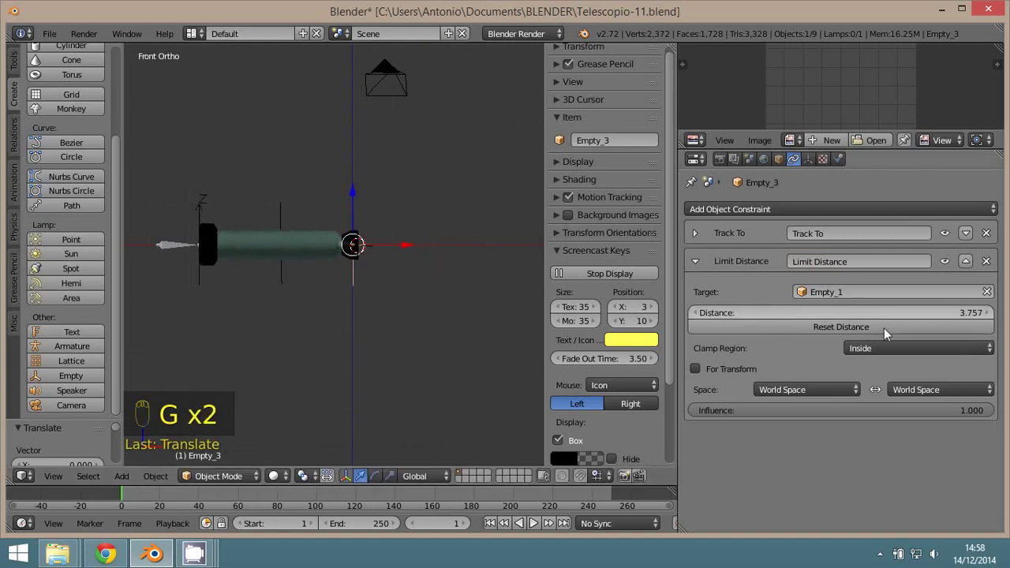
{"action": "left_click_drag", "start_coordinate": [894, 349], "coordinate": [388, 256]}
{"action": "key", "text": "g"}
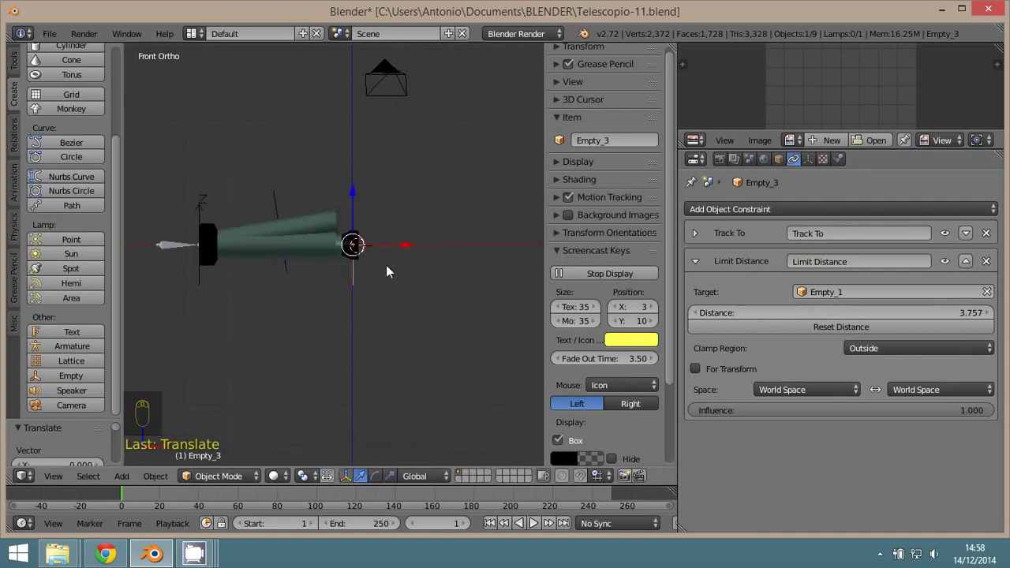
{"action": "key", "text": "alt+g"}
{"action": "left_click_drag", "start_coordinate": [395, 280], "coordinate": [771, 246]}
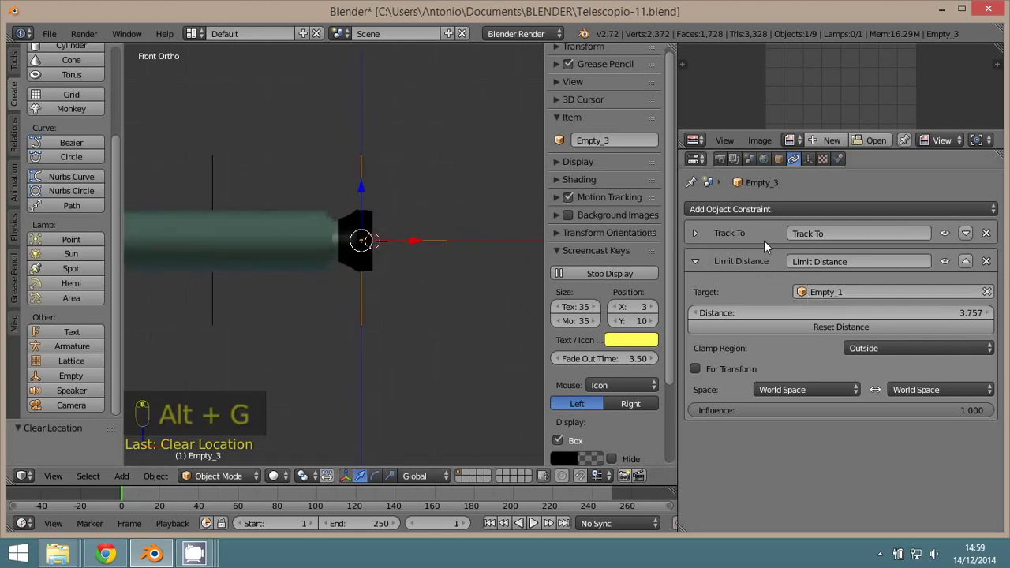
- Add a second Limit Distance constraint to Empty_1, Clamp Region Inside at 7.996, checking in wireframe
{"action": "left_click_drag", "start_coordinate": [774, 213], "coordinate": [747, 349]}
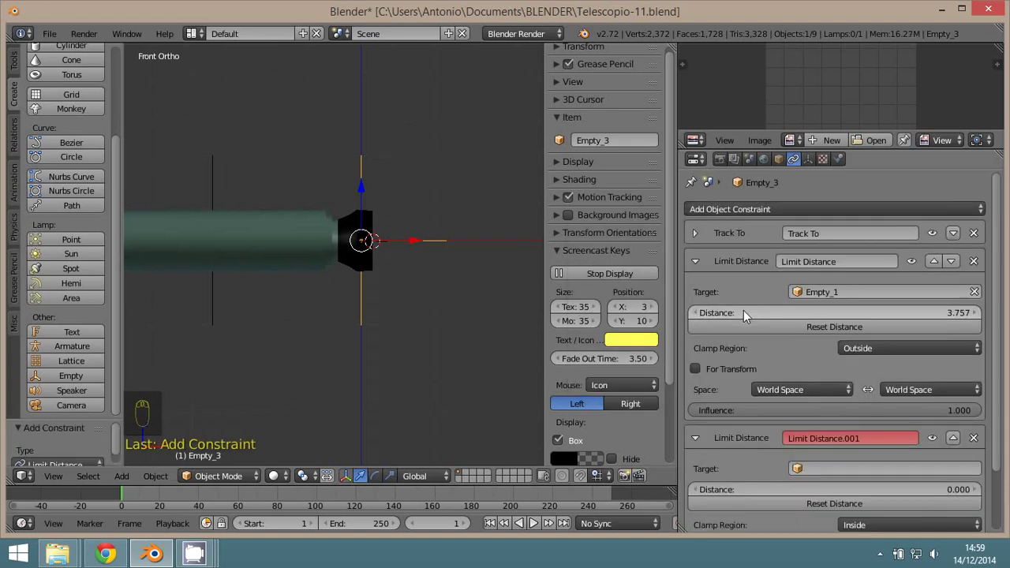
{"action": "left_click_drag", "start_coordinate": [899, 384], "coordinate": [488, 296]}
{"action": "left_click_drag", "start_coordinate": [396, 258], "coordinate": [514, 254]}
{"action": "key", "text": "z"}
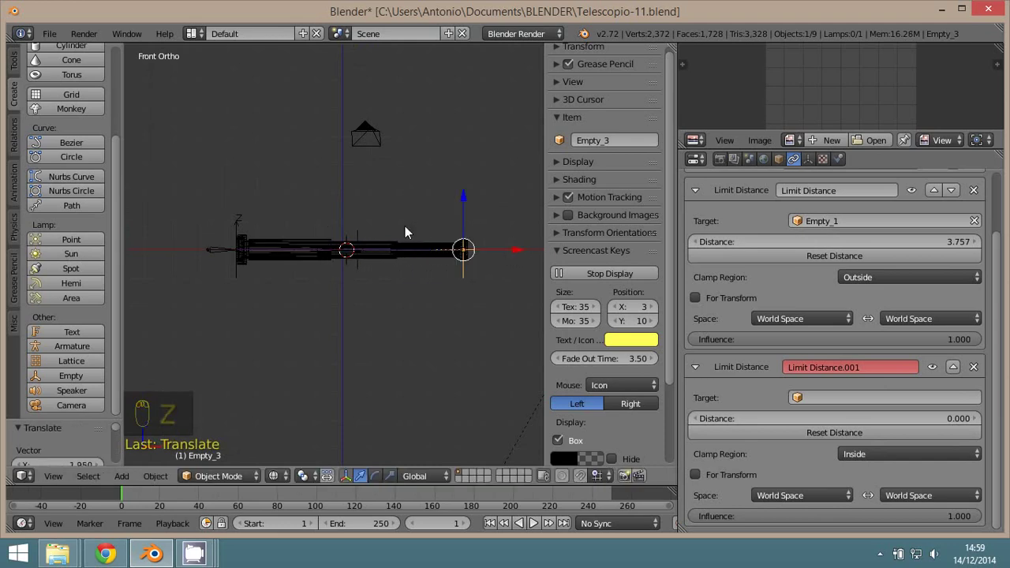
{"action": "key", "text": "z"}
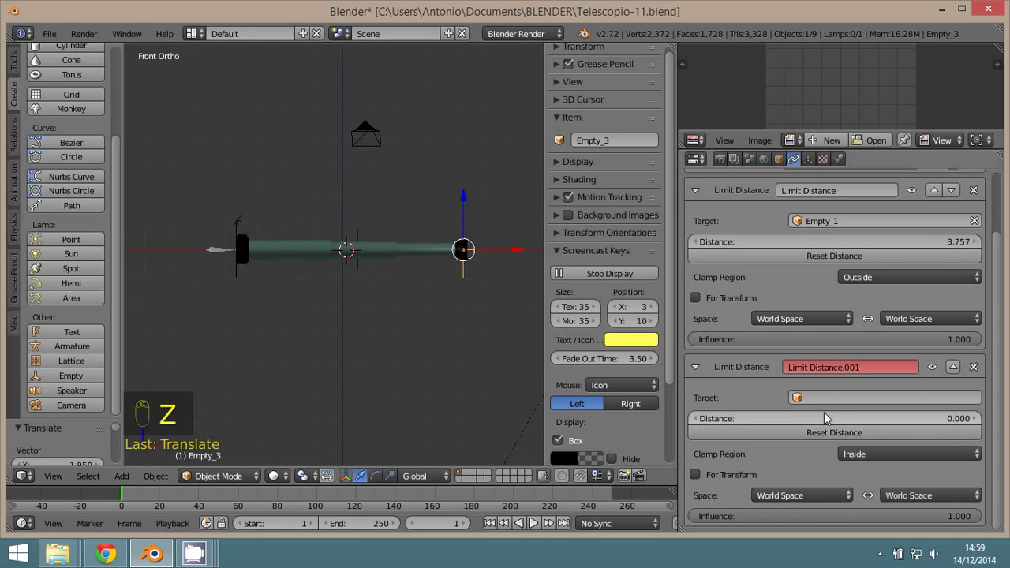
{"action": "left_click_drag", "start_coordinate": [829, 434], "coordinate": [832, 455]}
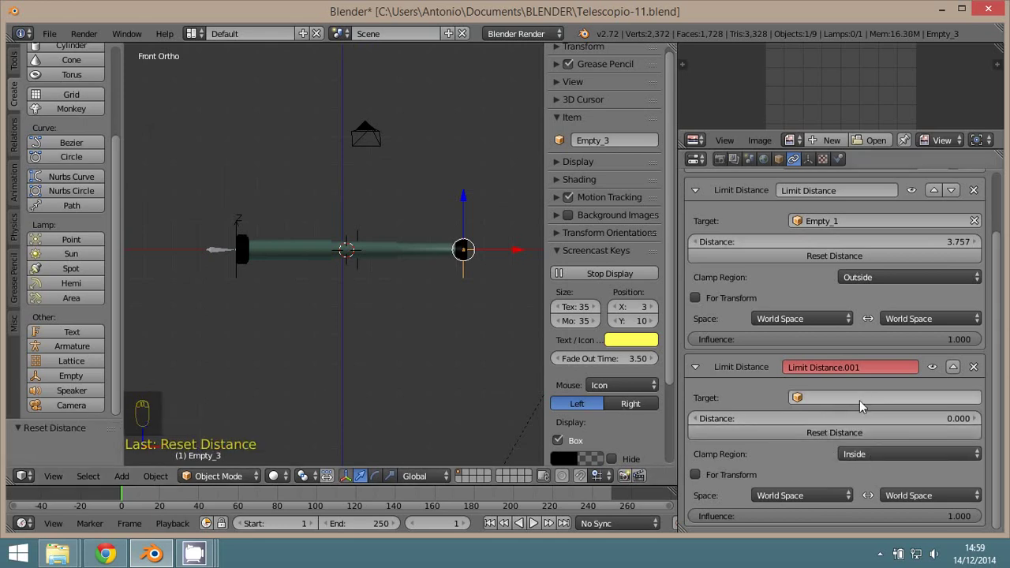
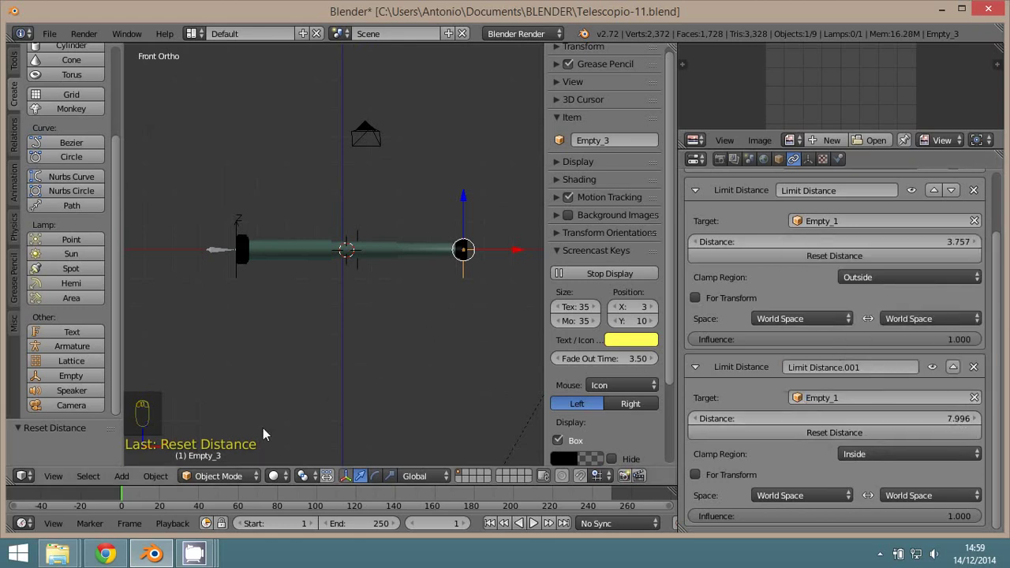
- Collapse both constraint panels and move Empty_3 to verify it stays within the inside limit
{"action": "left_click_drag", "start_coordinate": [219, 475], "coordinate": [348, 334]}
{"action": "middle_click", "coordinate": [348, 334]}
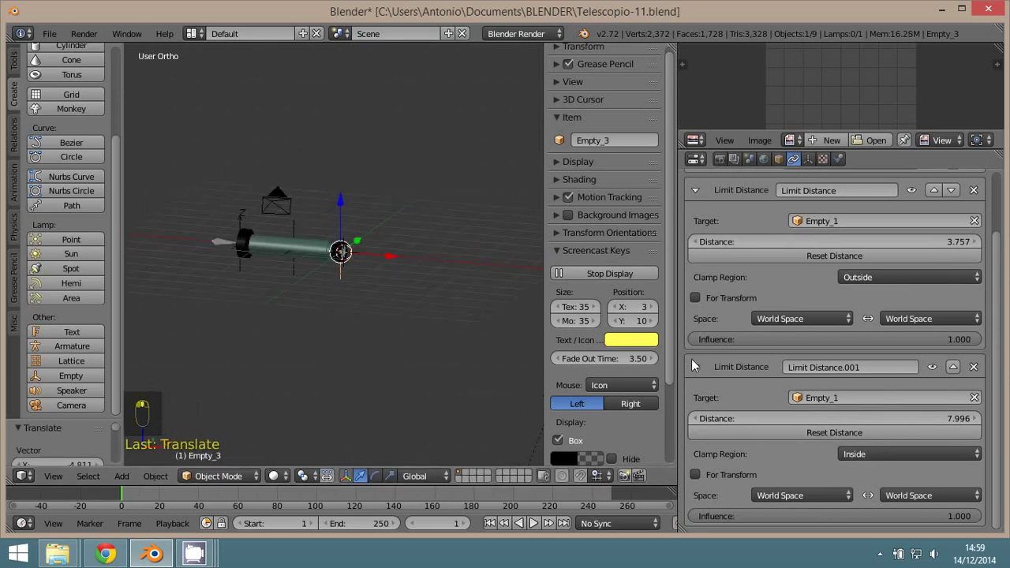
{"action": "left_click_drag", "start_coordinate": [701, 193], "coordinate": [410, 276]}
{"action": "left_click_drag", "start_coordinate": [409, 276], "coordinate": [381, 305]}
{"action": "key", "text": "g"}
{"action": "middle_click", "coordinate": [536, 353]}
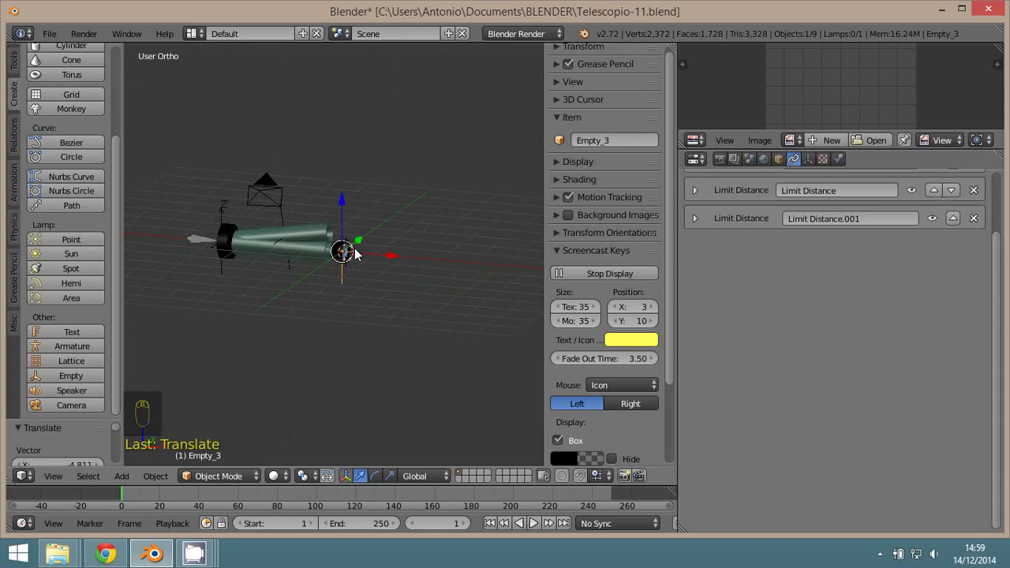
- Clear Empty_3's location and check the armature bone in pose mode from front view
{"action": "key", "text": "alt+g"}
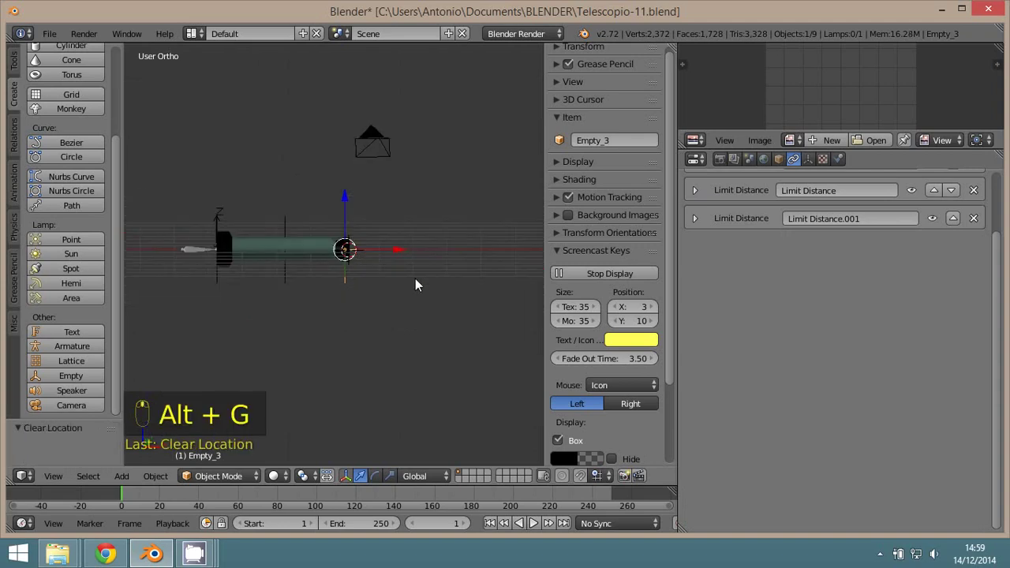
{"action": "key", "text": "KP_1"}
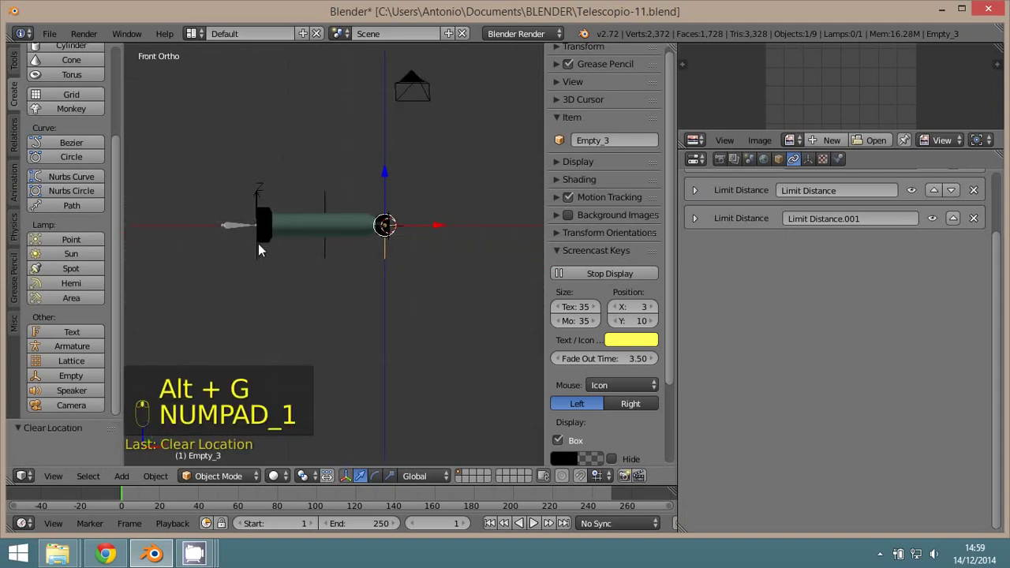
{"action": "right_click", "coordinate": [243, 223]}
{"action": "left_click_drag", "start_coordinate": [410, 327], "coordinate": [399, 271]}
{"action": "key", "text": "z"}
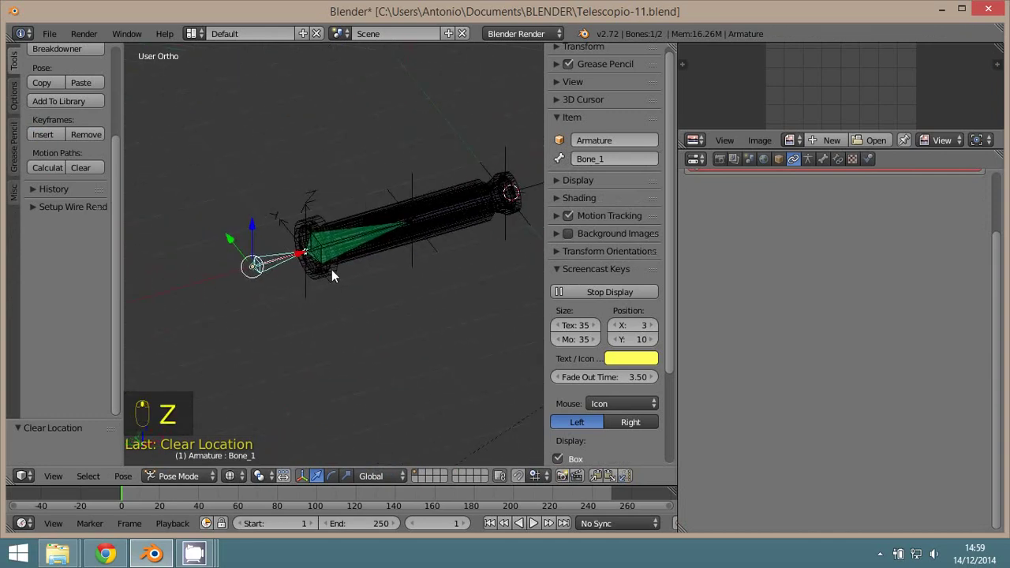
- Reselect Empty_3 and move it so the telescope tube stretches diagonally across the grid
{"action": "left_click_drag", "start_coordinate": [337, 275], "coordinate": [378, 320]}
{"action": "key", "text": "z"}
{"action": "left_click_drag", "start_coordinate": [425, 333], "coordinate": [540, 443]}
{"action": "key", "text": "g"}
{"action": "left_click", "coordinate": [540, 442]}
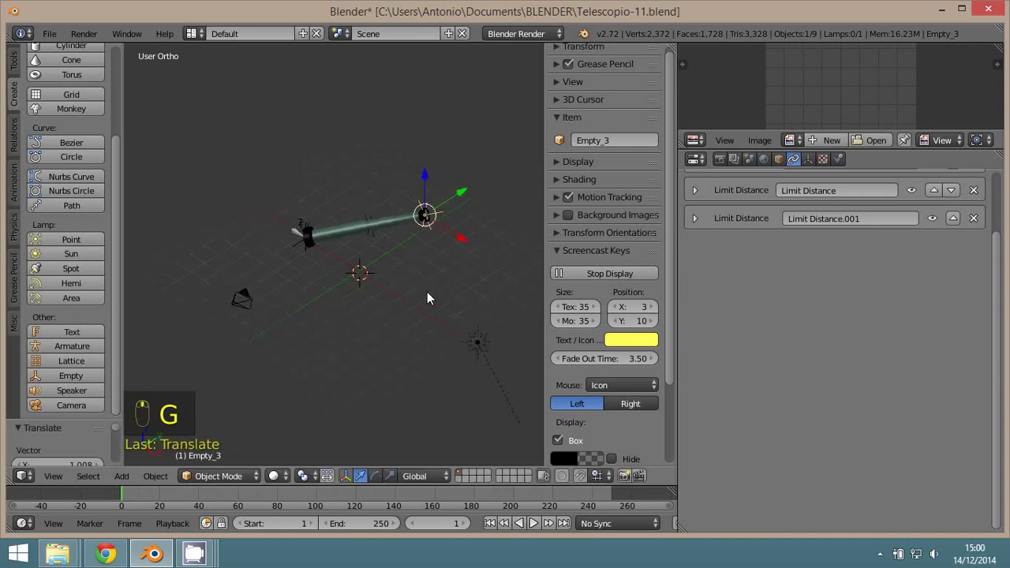
- In camera view, position Empty_3, test-render the frame, and keyframe its location at frame 1
{"action": "middle_click", "coordinate": [445, 274]}
{"action": "key", "text": "KP_0"}
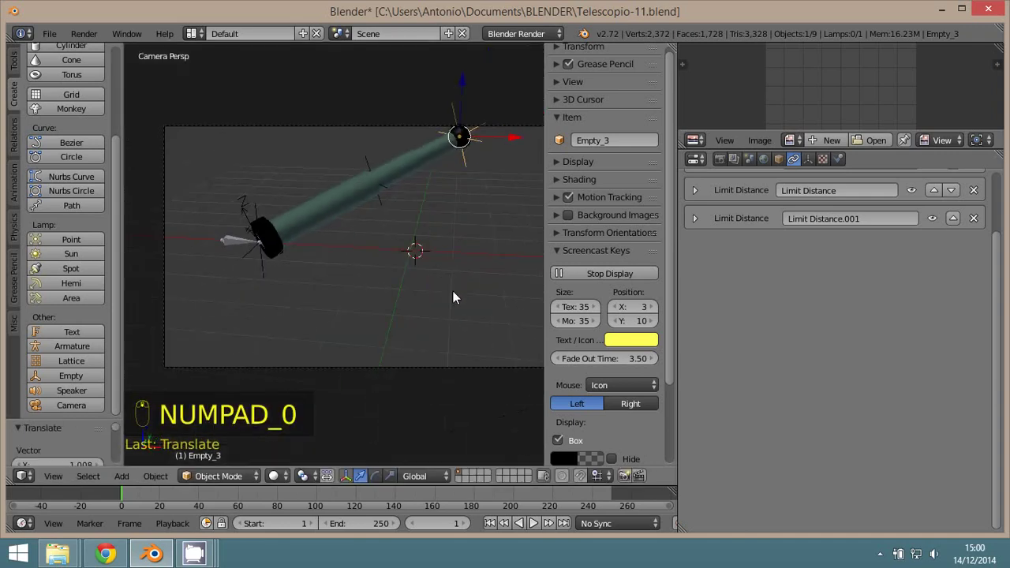
{"action": "key", "text": "g"}
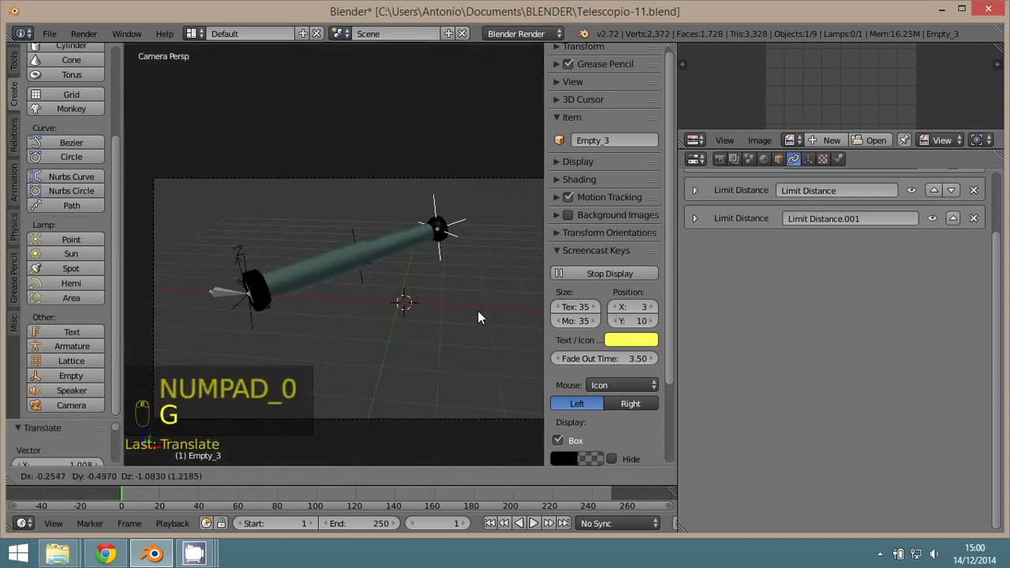
{"action": "left_click_drag", "start_coordinate": [494, 317], "coordinate": [501, 311]}
{"action": "key", "text": "F12"}
{"action": "key", "text": "F12"}
{"action": "key", "text": "g"}
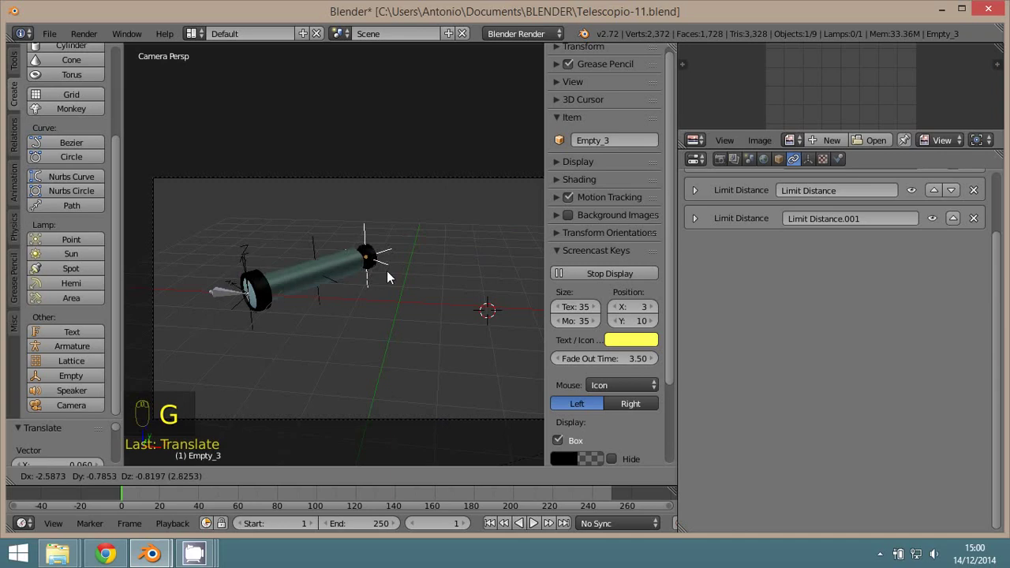
{"action": "key", "text": "i"}
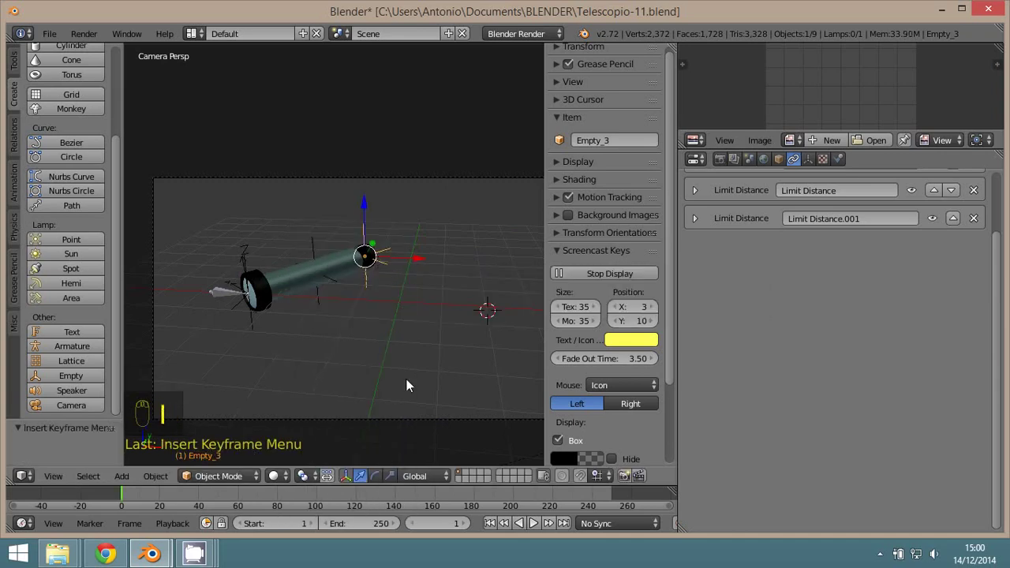
- Jump to frame 63, move Empty_3 to a new position and keyframe it, then set the animation End to 75
{"action": "left_click_drag", "start_coordinate": [251, 497], "coordinate": [484, 269]}
{"action": "key", "text": "g"}
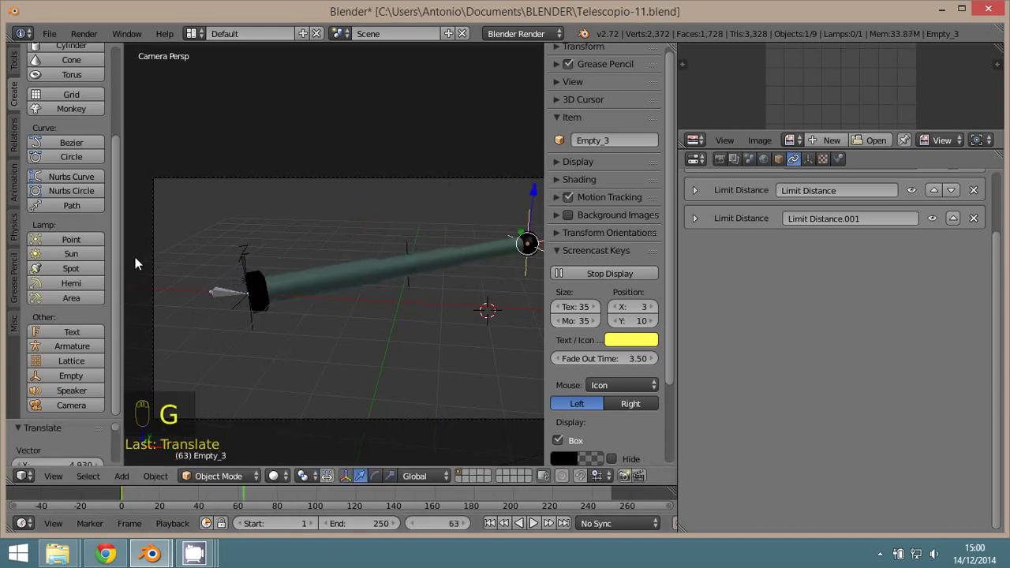
{"action": "key", "text": "i"}
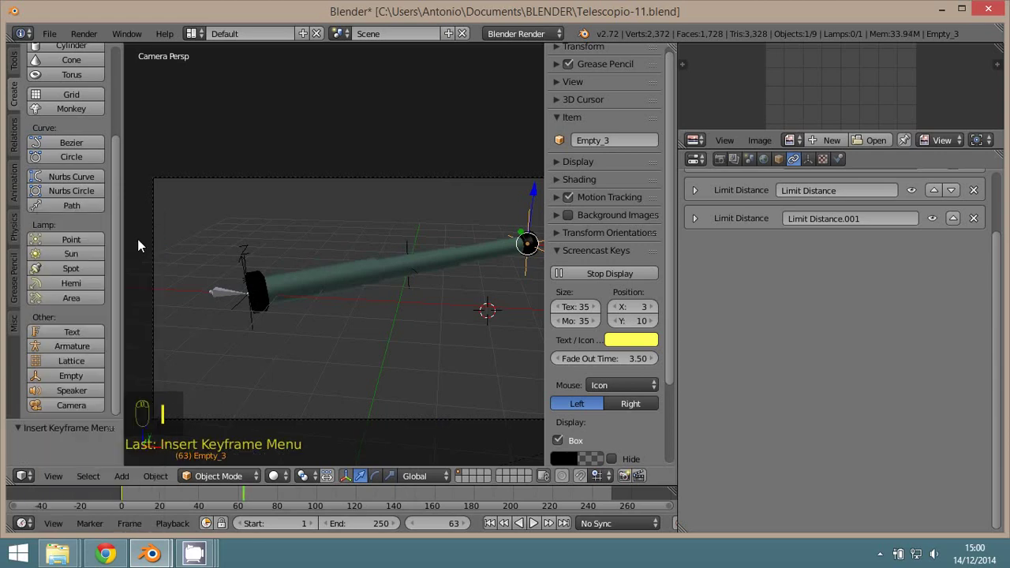
{"action": "left_click_drag", "start_coordinate": [363, 525], "coordinate": [364, 525]}
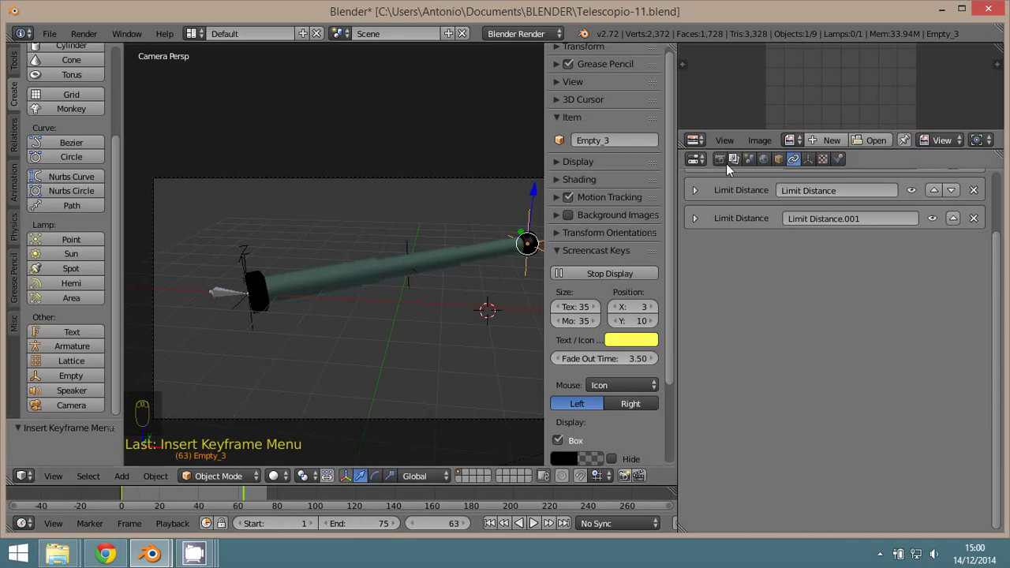
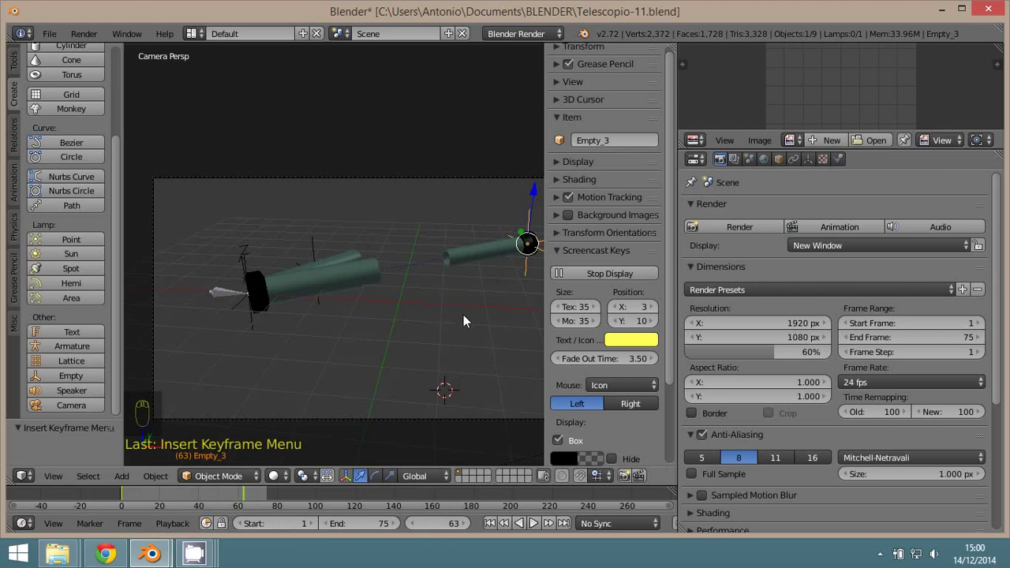
- Return to frame 1 and start rendering the 1–75 frame animation from the Render properties
{"action": "left_click_drag", "start_coordinate": [490, 526], "coordinate": [275, 529]}
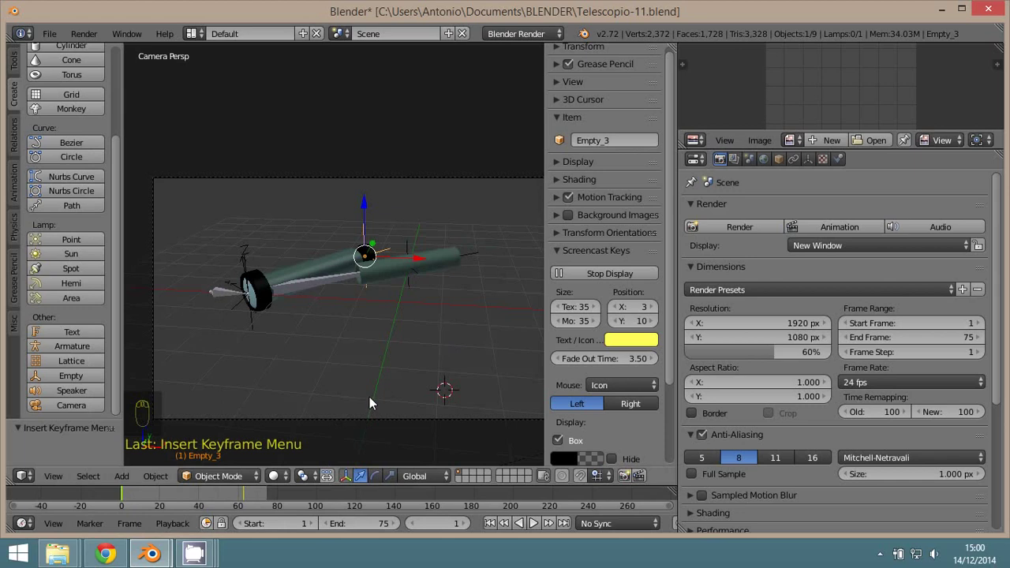
{"action": "key", "text": "alt+r"}
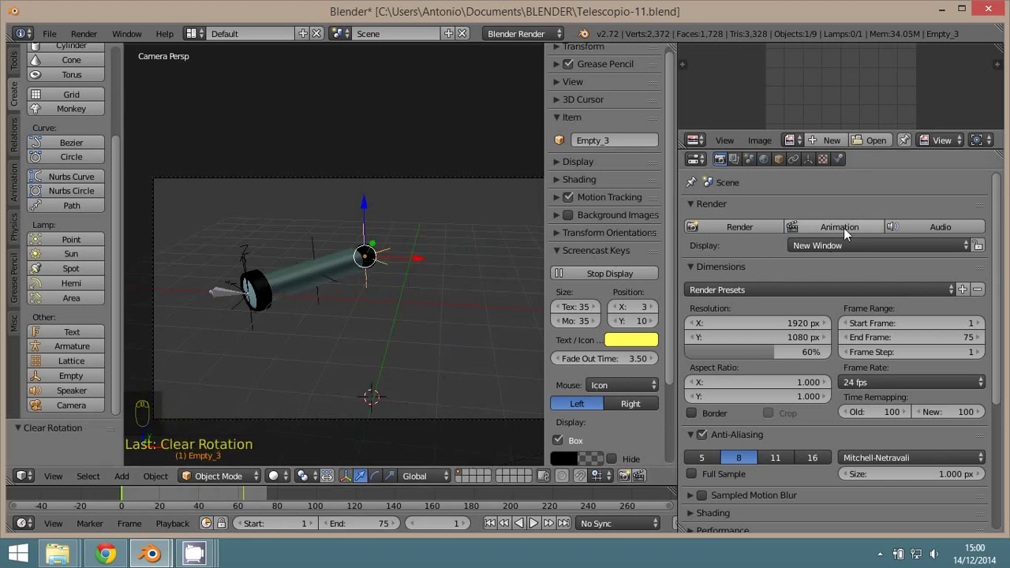
{"action": "left_click_drag", "start_coordinate": [850, 234], "coordinate": [850, 234]}
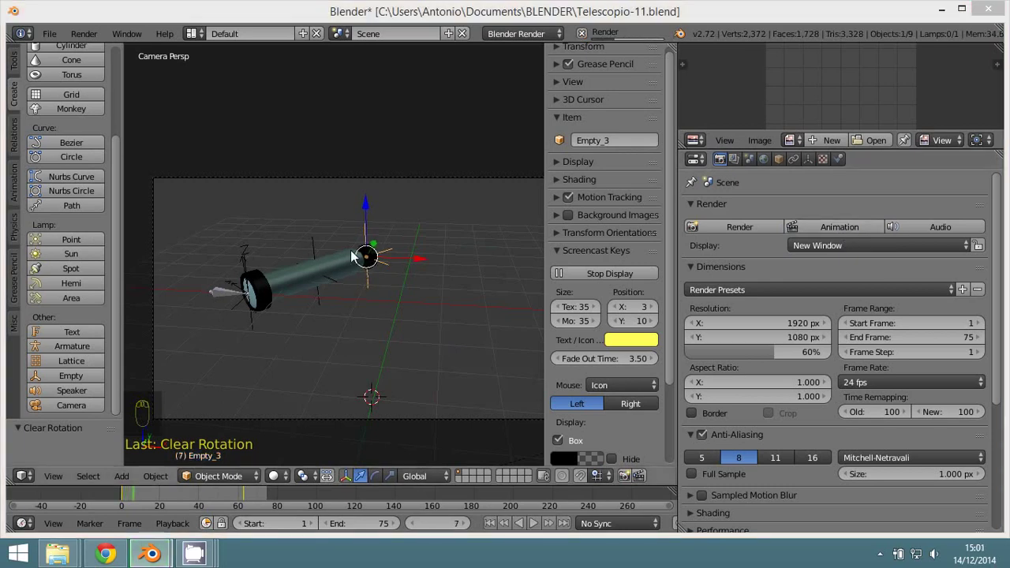